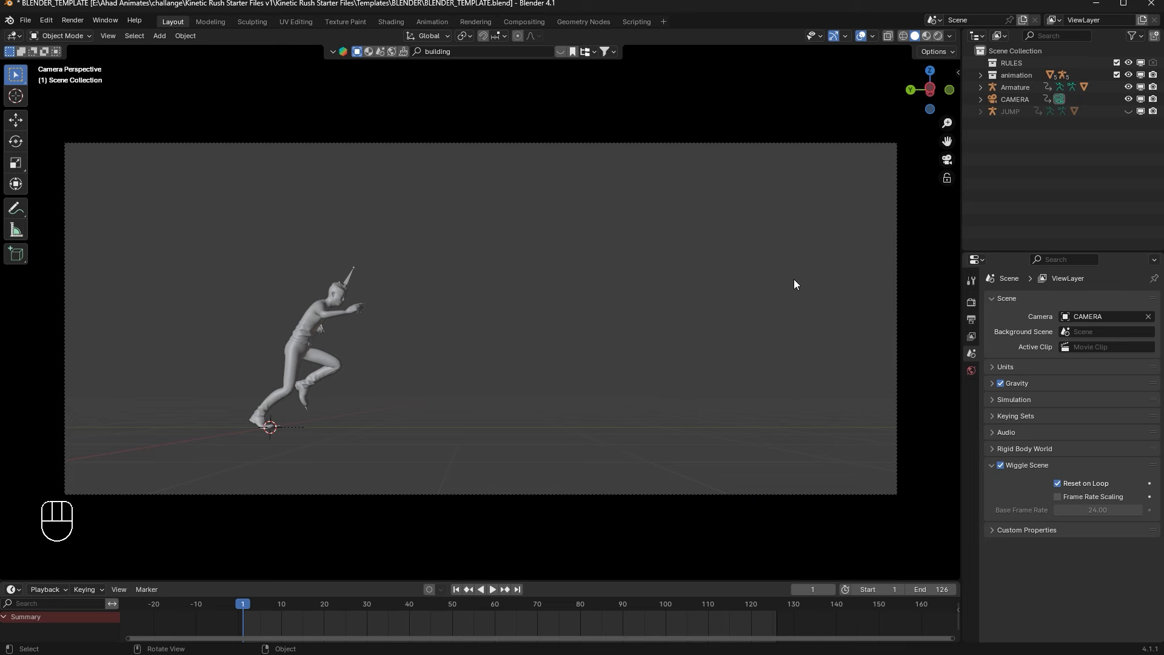
Step: Play the character animation once, stop it and return to the first frame
key("space")
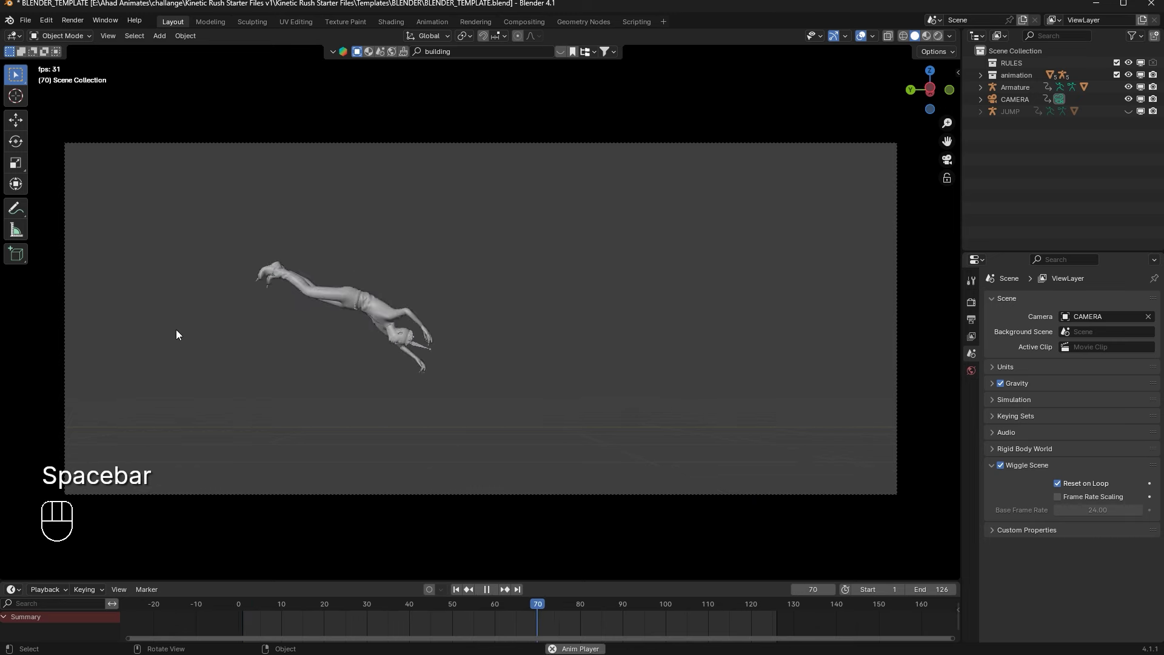
key("space")
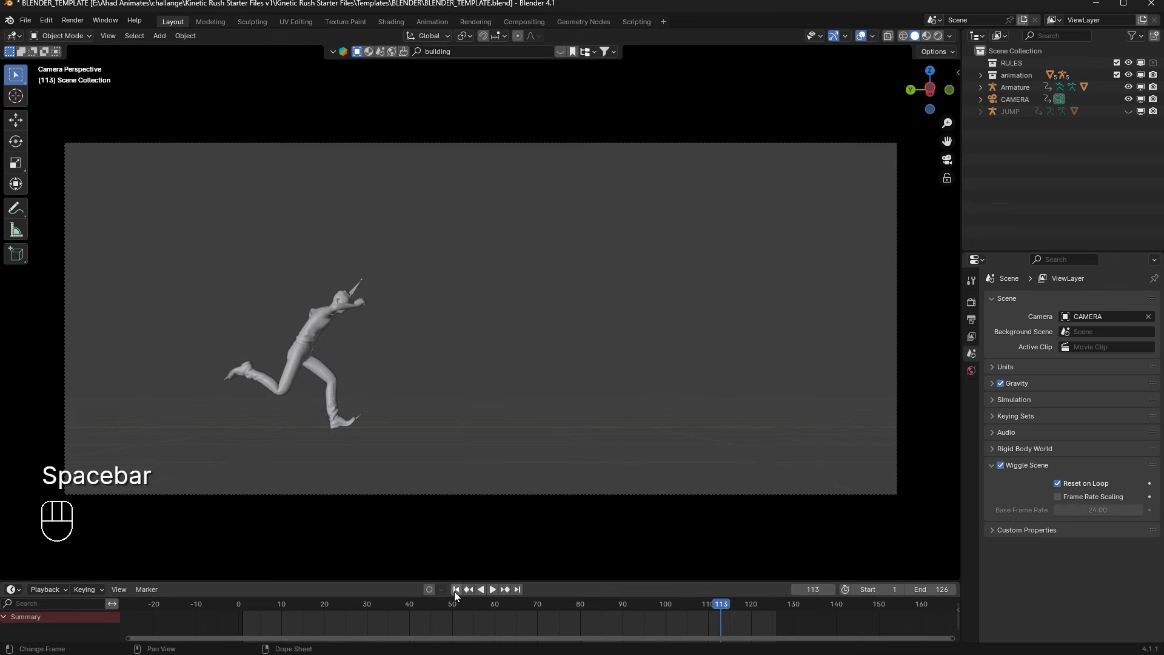
left_click(458, 595)
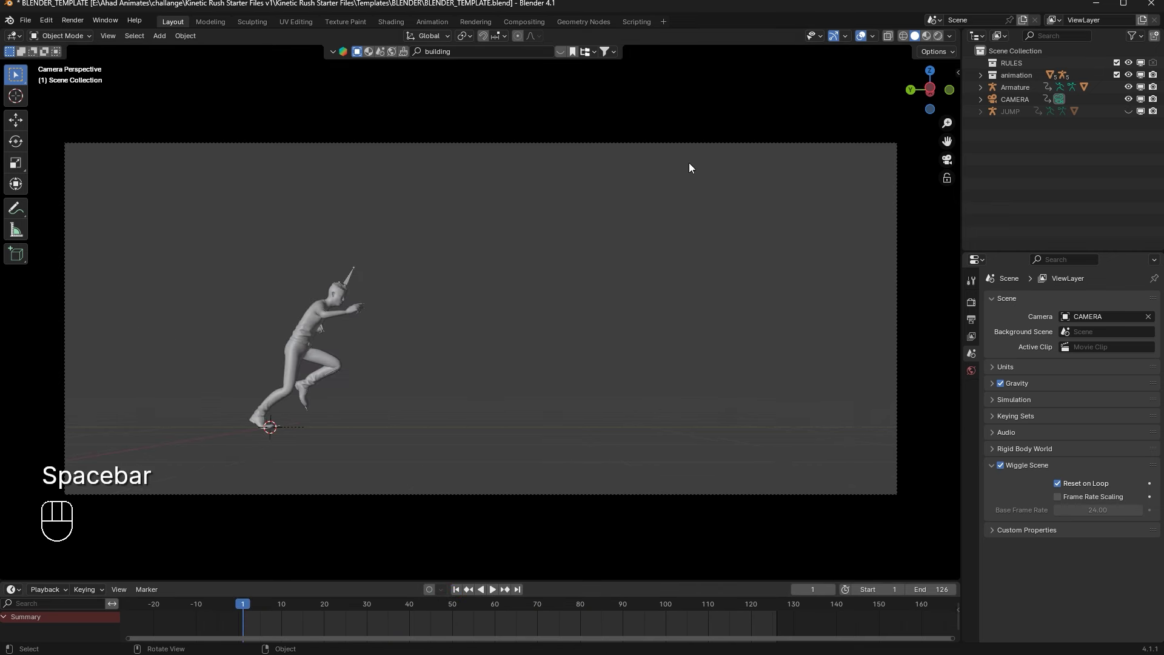
middle_click(679, 231)
left_click(949, 164)
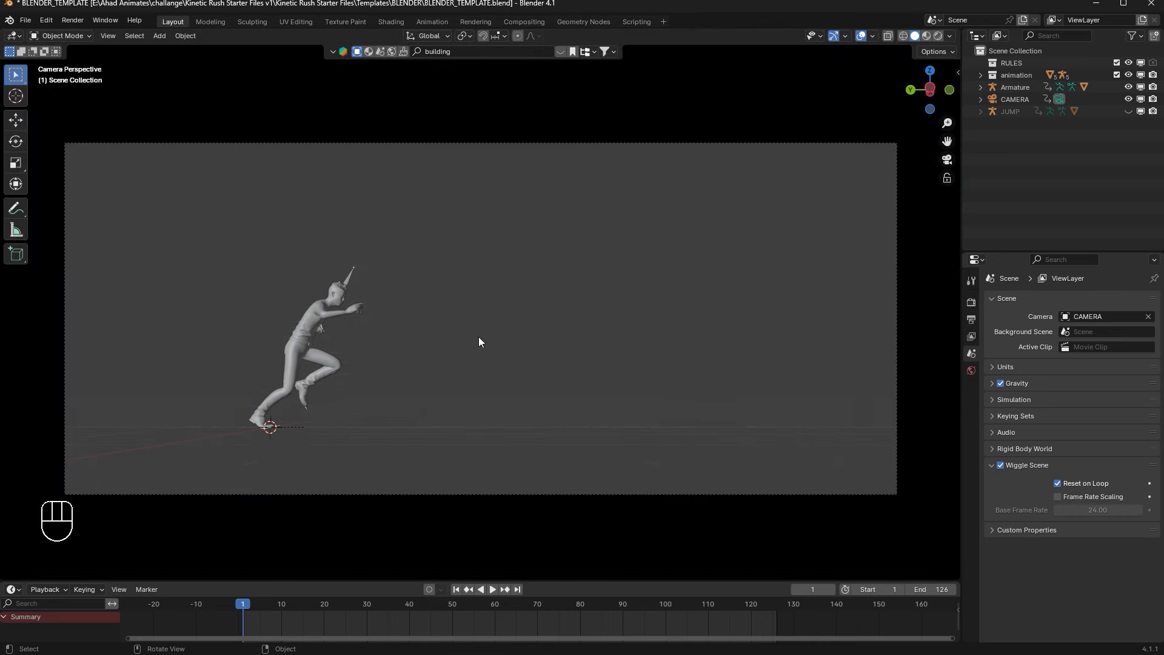
Step: Replay the animation, rewind, then run the BlenderKit search for 'building' assets
key("space")
key("space")
left_click(458, 597)
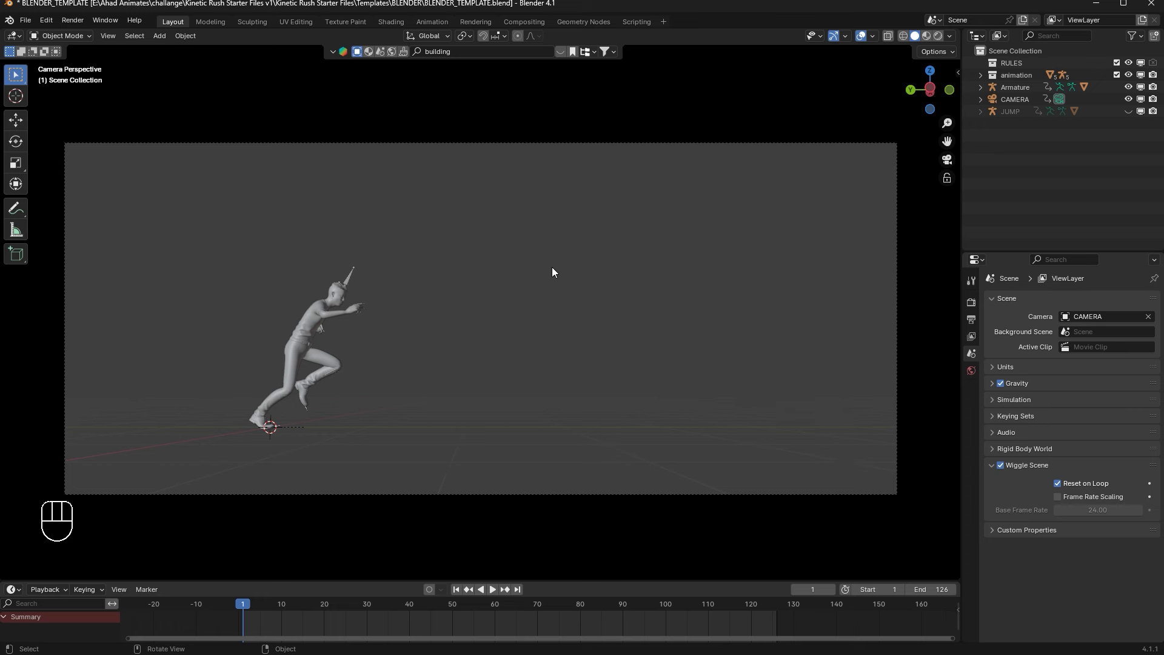
left_click(538, 371)
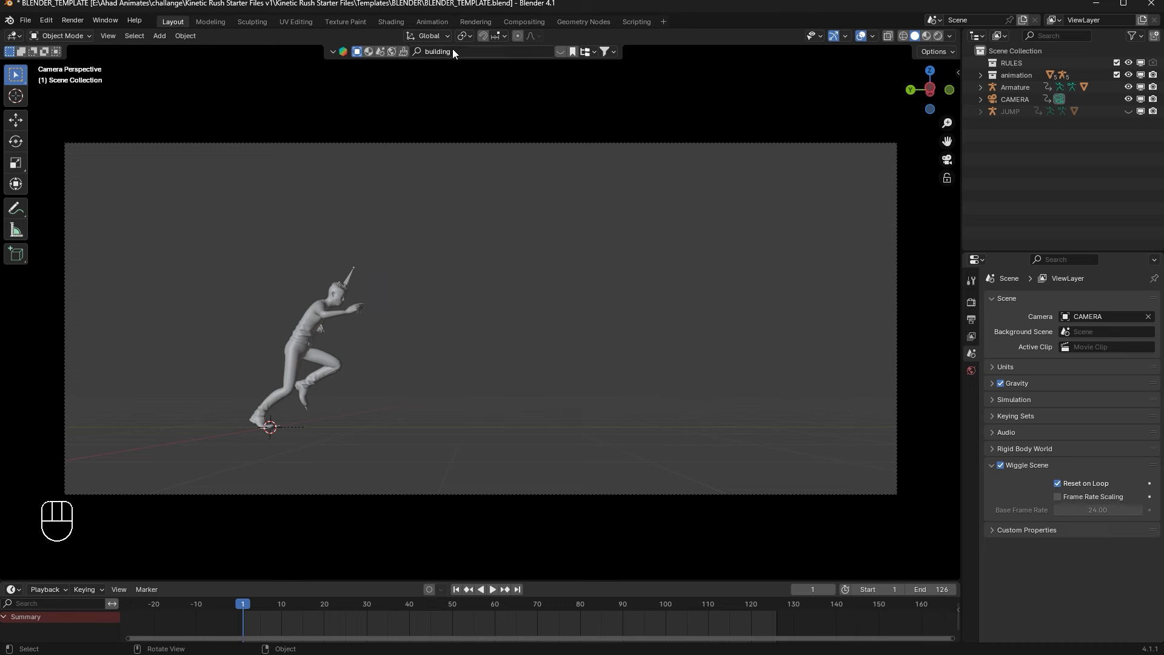
Step: Drop the Urban Building Plane #98 asset into the scene and select it
left_click_drag(561, 55, 270, 120)
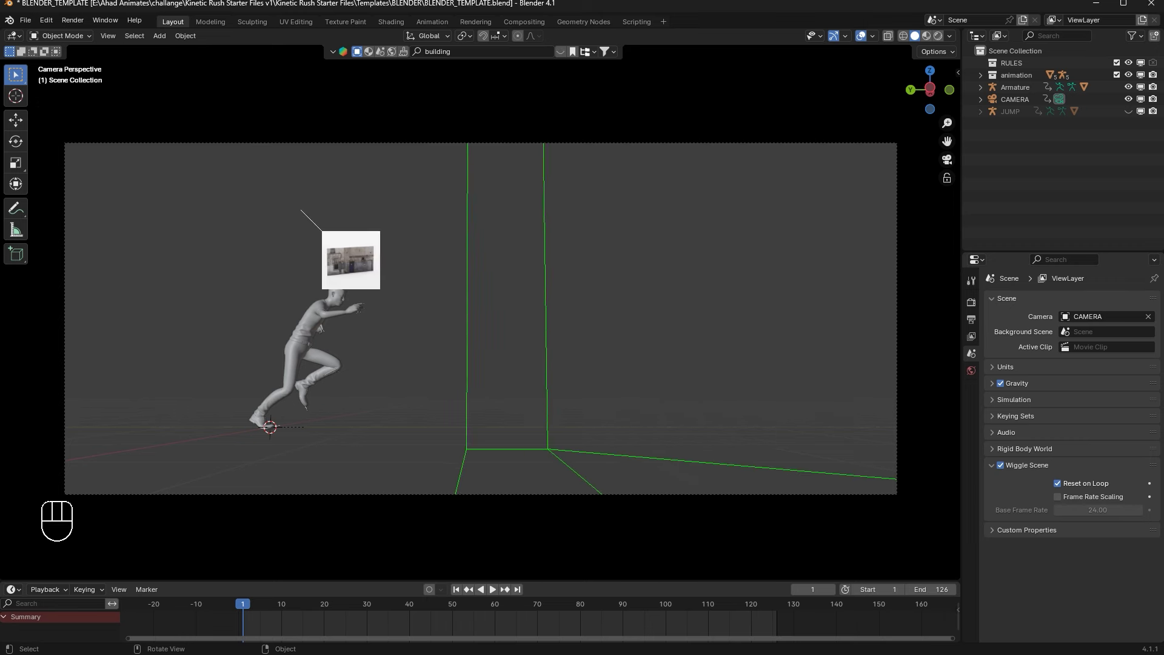
left_click_drag(616, 306, 613, 333)
left_click_drag(619, 325, 636, 329)
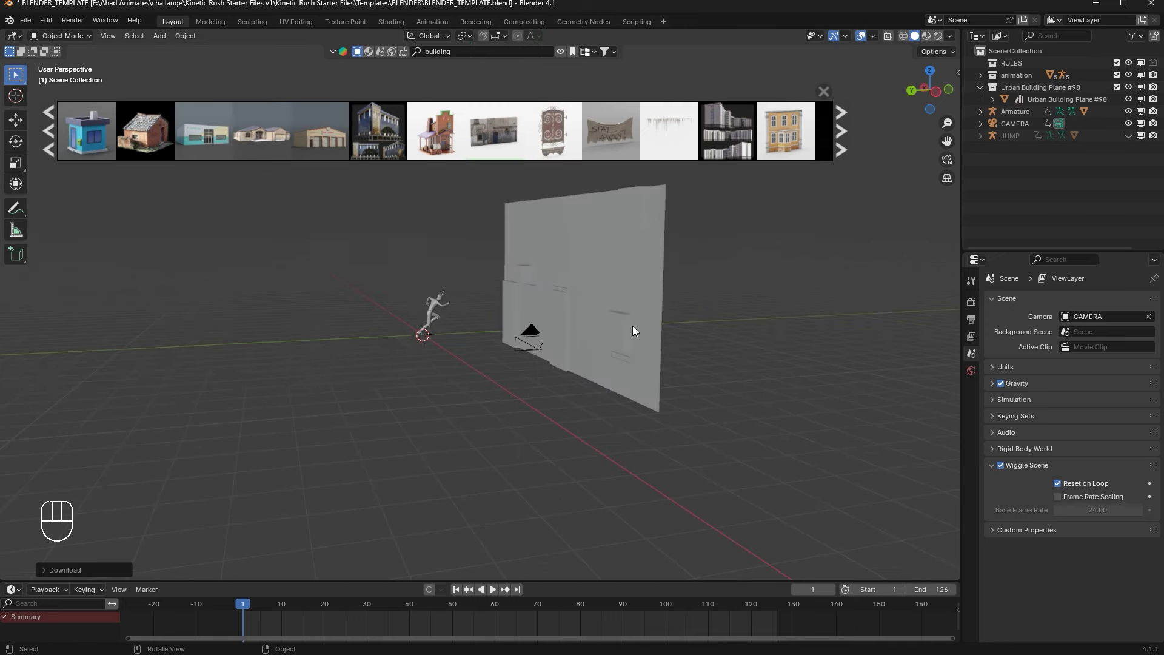
left_click(603, 339)
middle_click(613, 364)
Step: Rotate the wall -90° around Z and move it along Y beside the character's walkway
key("r")
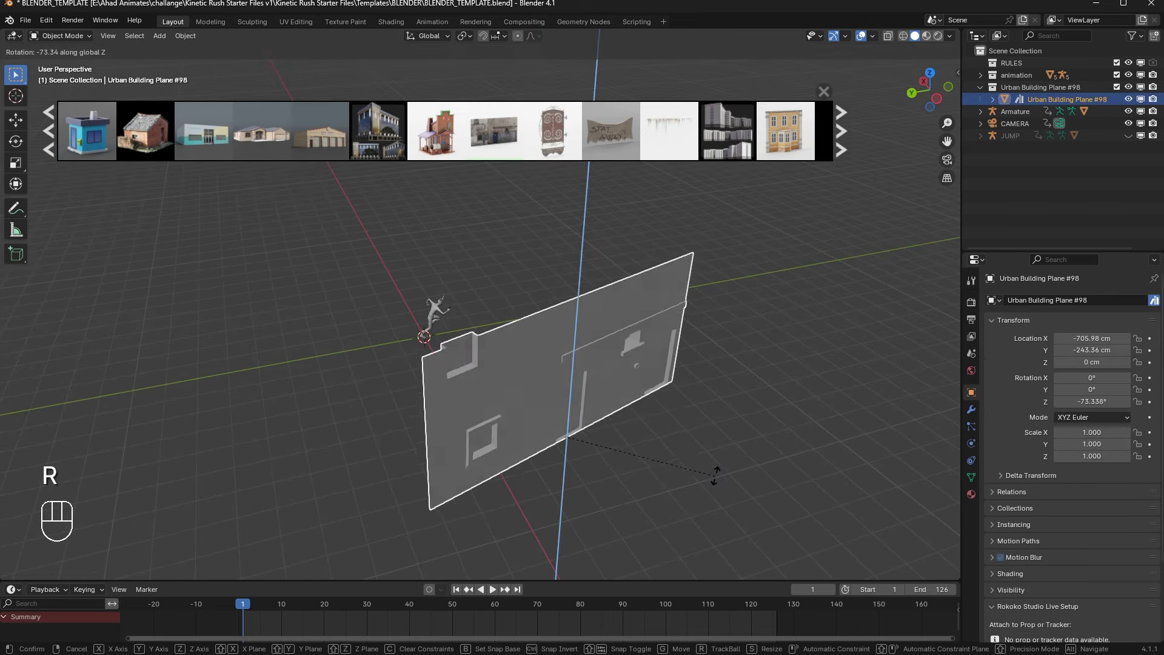
key("r")
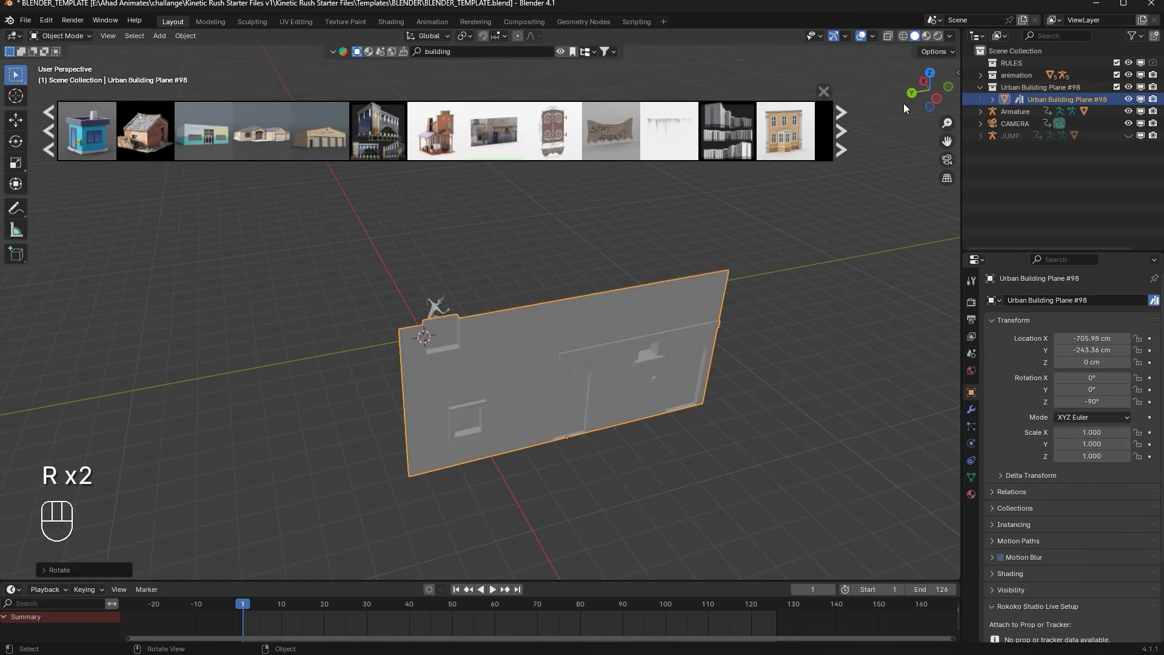
left_click(933, 78)
key("g")
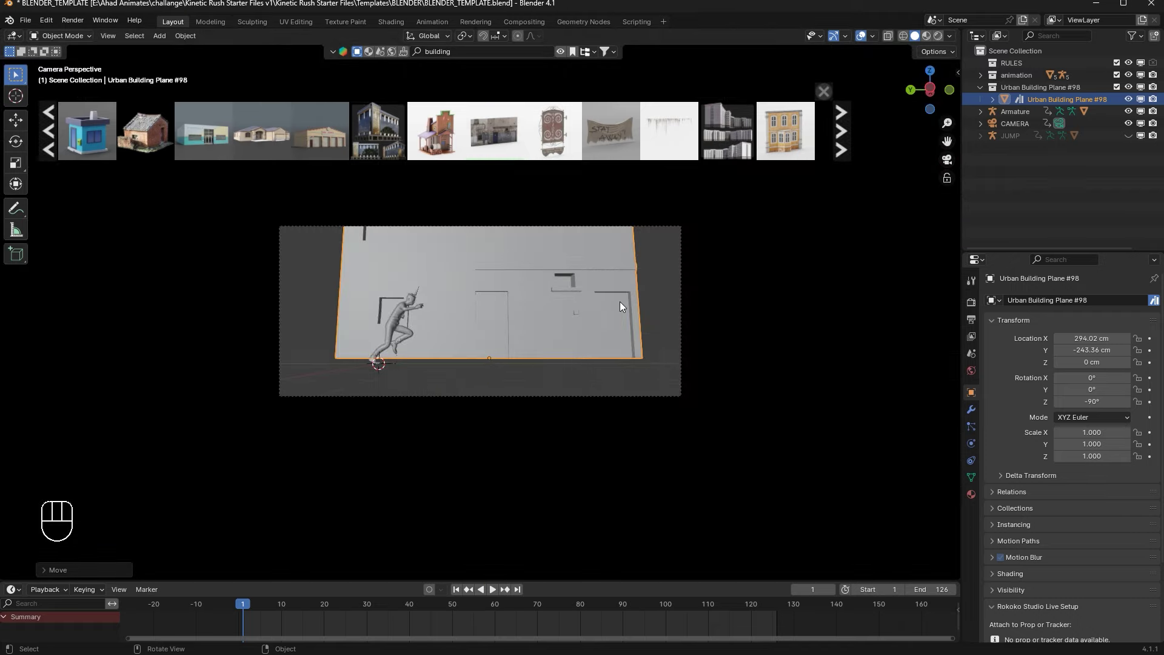
key("g")
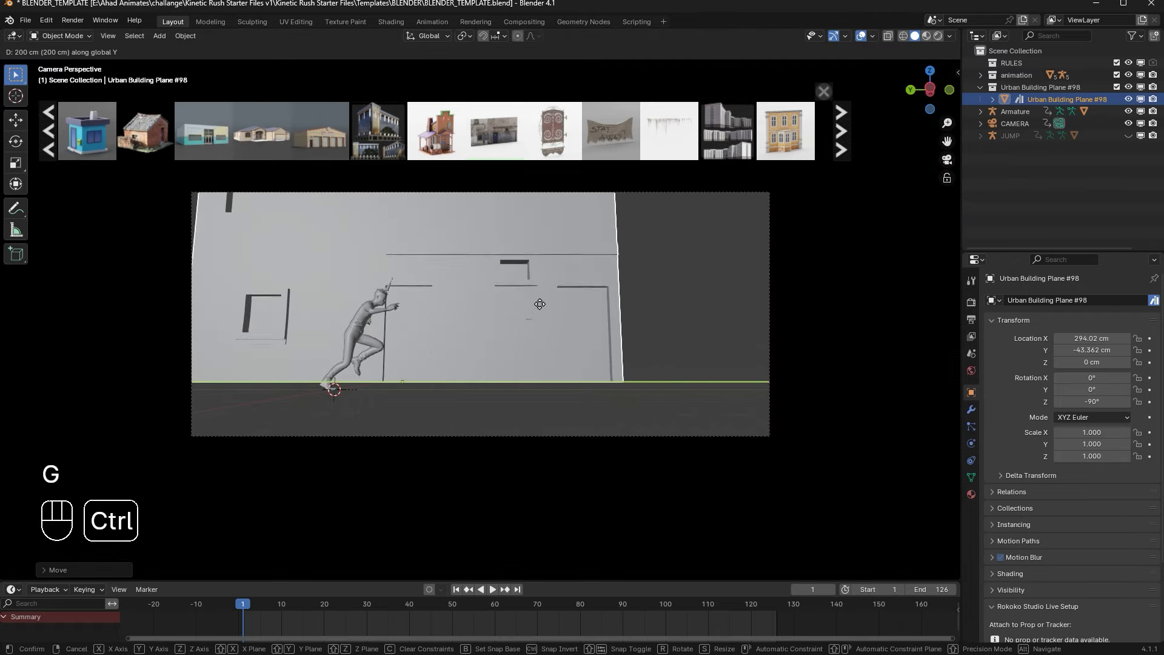
left_click(610, 237)
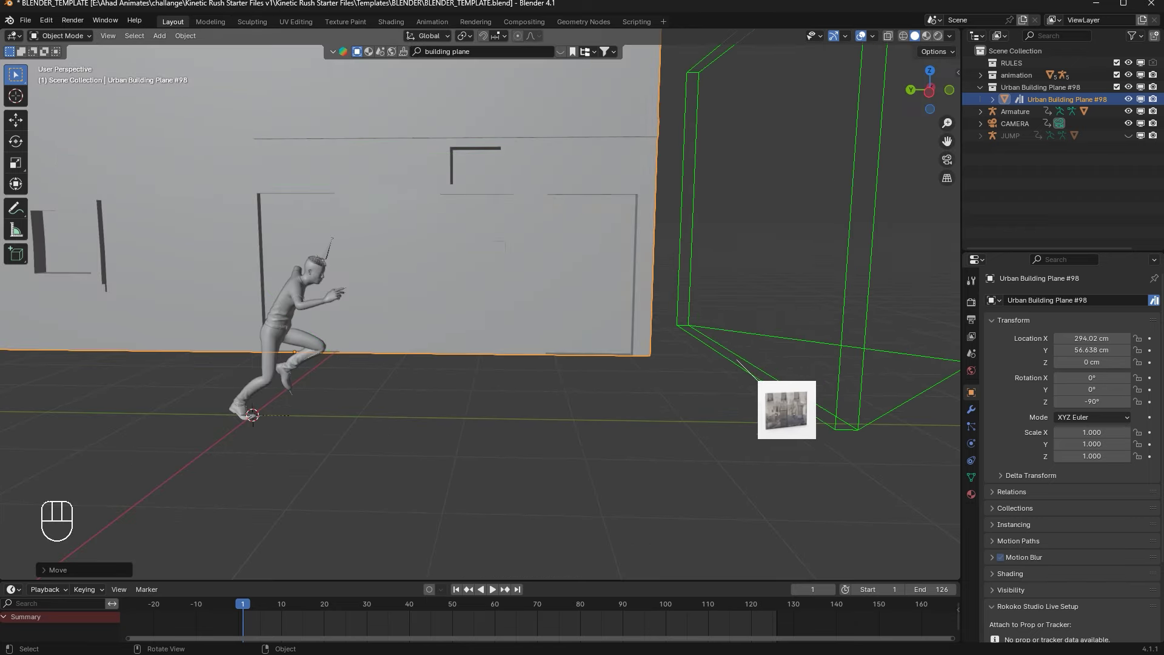
Step: Place a second building wall, rotate it -90° around Z and check it from top view
middle_click(565, 308)
left_click(721, 327)
key("r")
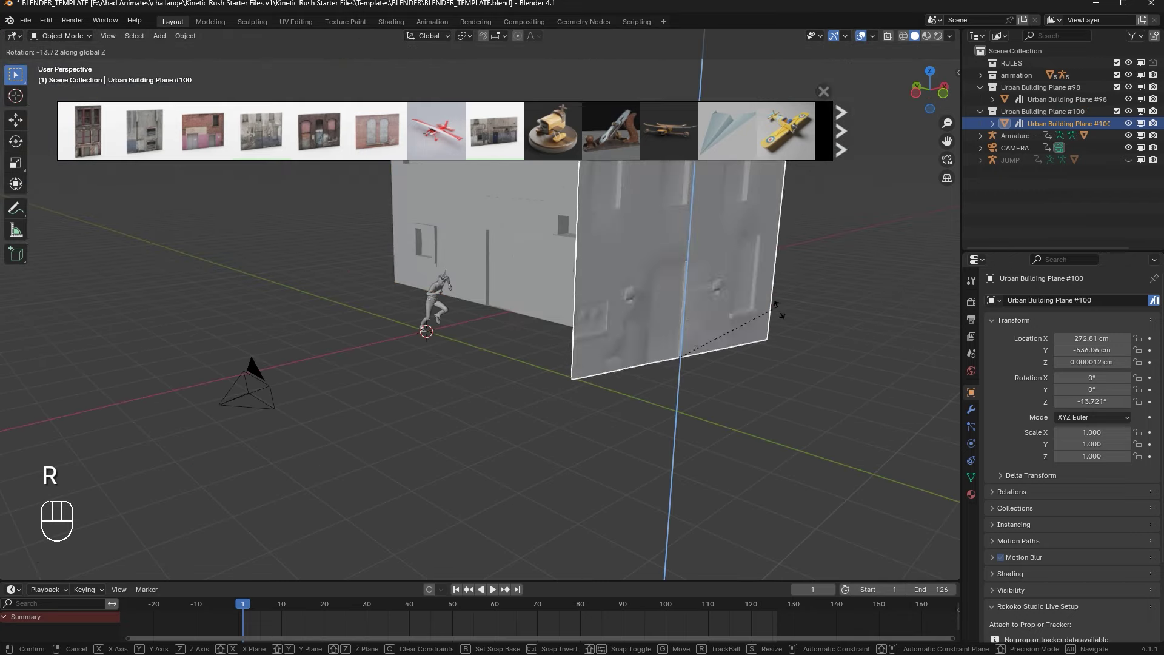
key("r")
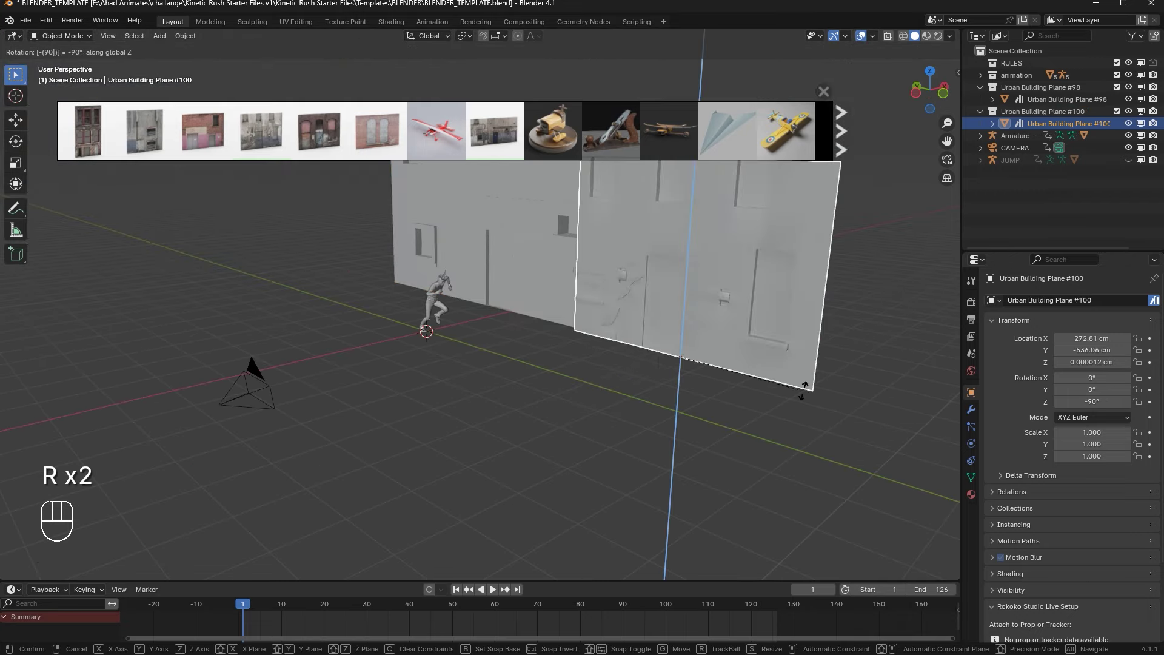
left_click_drag(934, 75, 698, 299)
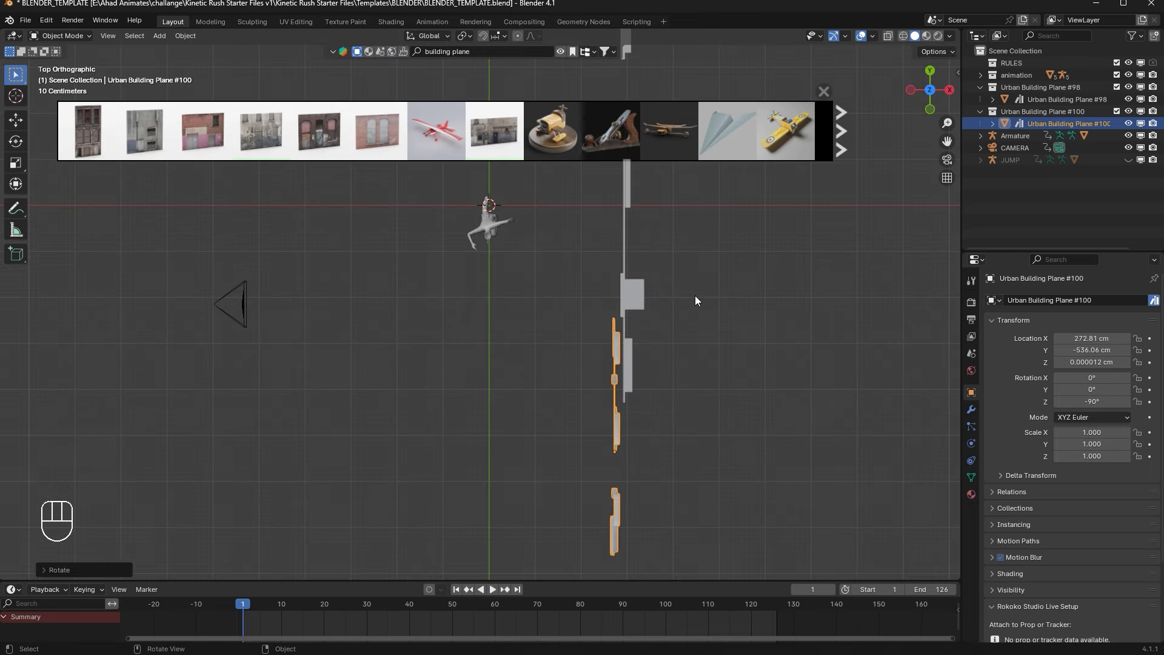
Step: Nudge the second wall along Y until it continues the first wall's line
key("g")
key("g")
key("g")
left_click(956, 164)
left_click_drag(748, 509, 709, 358)
key("g")
key("g")
left_click(738, 472)
left_click_drag(696, 436, 655, 439)
left_click(743, 329)
middle_click(716, 292)
Step: Scale the second wall to about 1.09, align it along Y and scrub the animation to check
key("g")
left_click_drag(860, 235, 831, 257)
middle_click(673, 247)
left_click_drag(255, 607, 388, 518)
left_click(405, 238)
key("s")
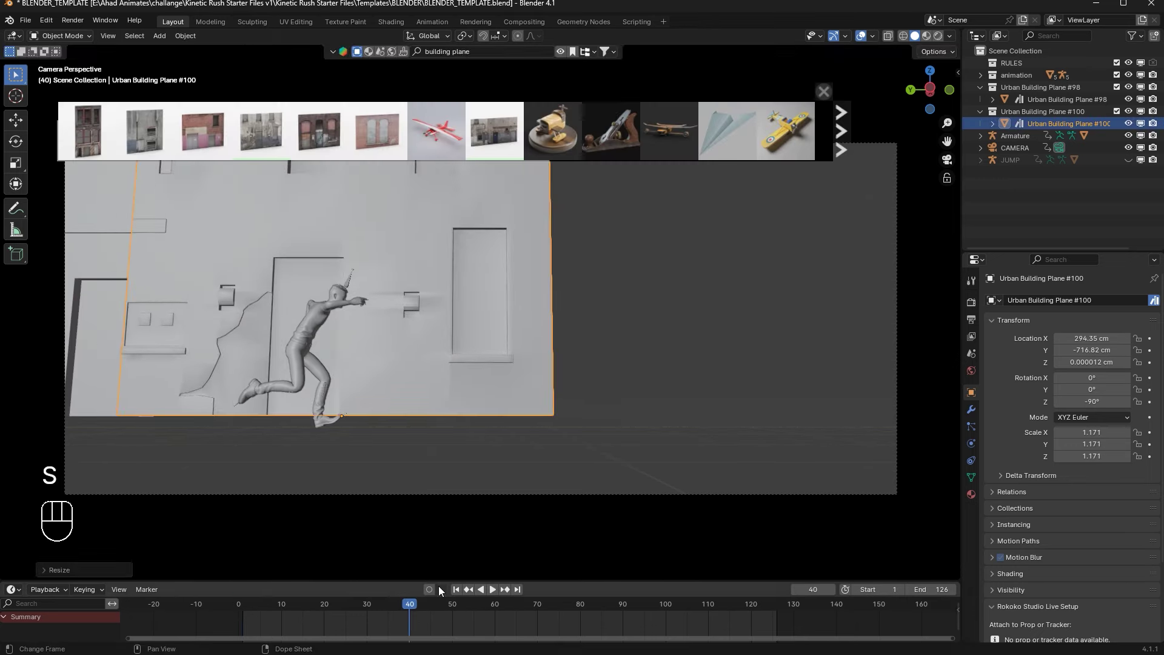
left_click_drag(560, 53, 525, 122)
key("s")
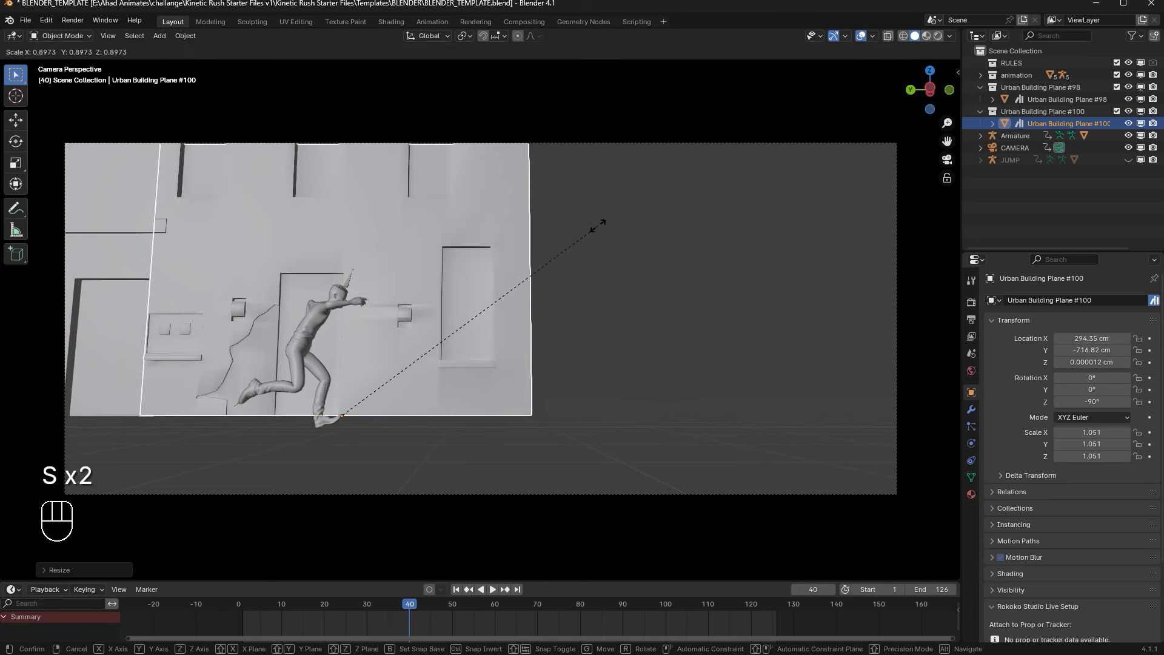
key("g")
key("g")
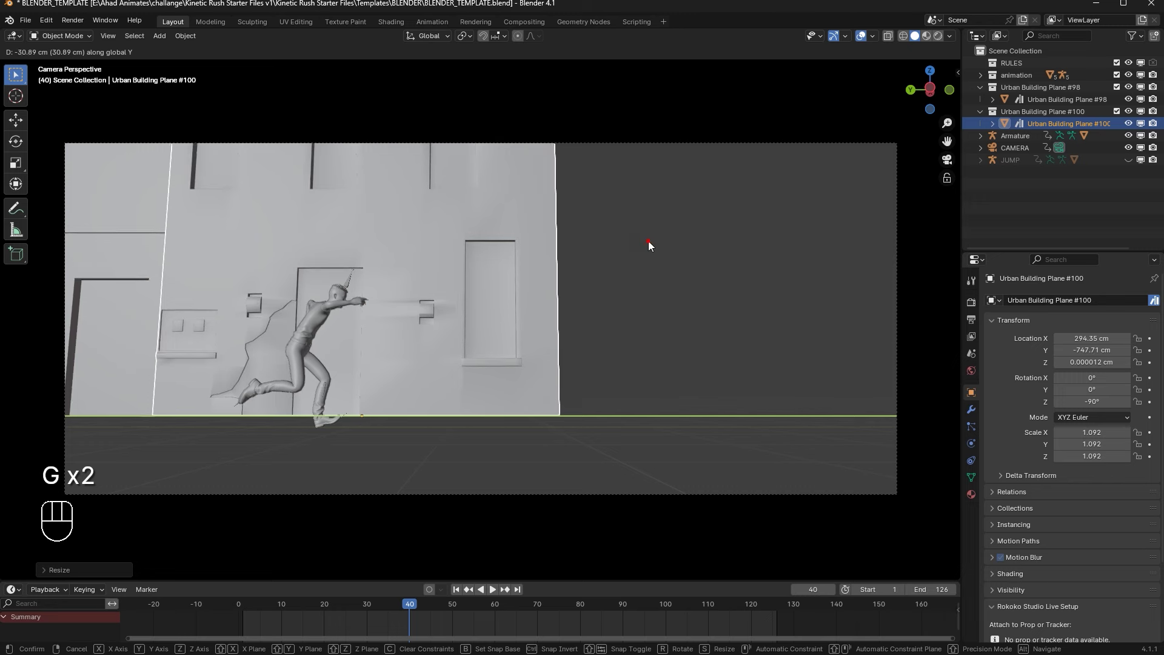
left_click_drag(567, 56, 510, 557)
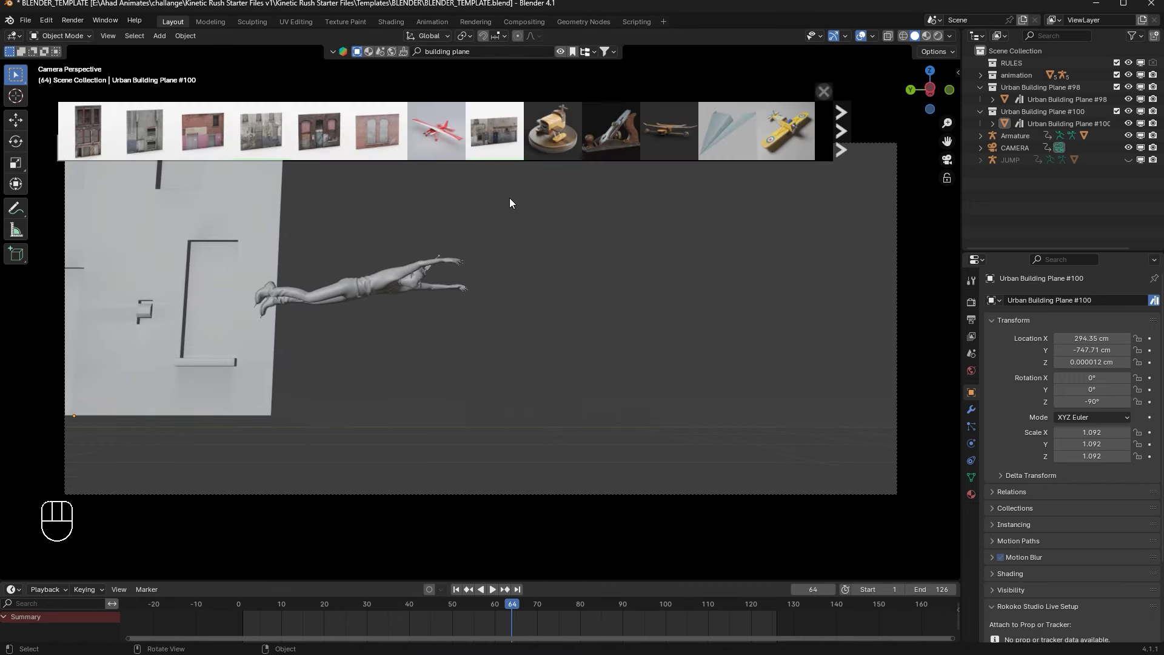
Step: Drop a third building wall into the scene and rotate it -90° around Z
middle_click(395, 297)
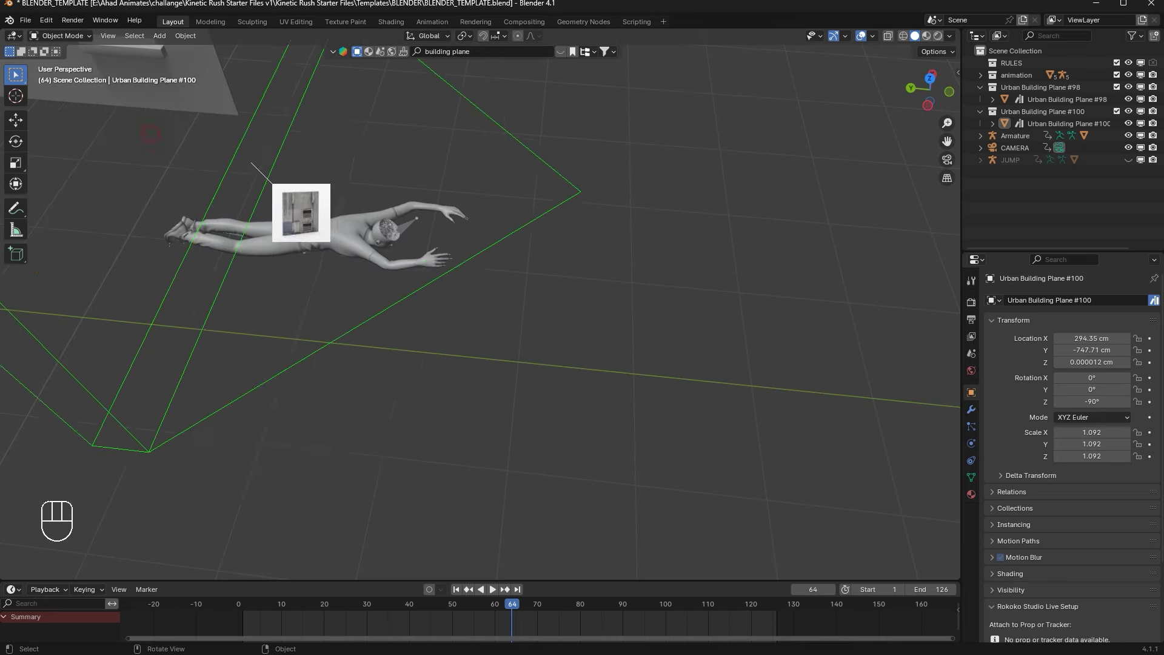
left_click_drag(469, 347, 510, 299)
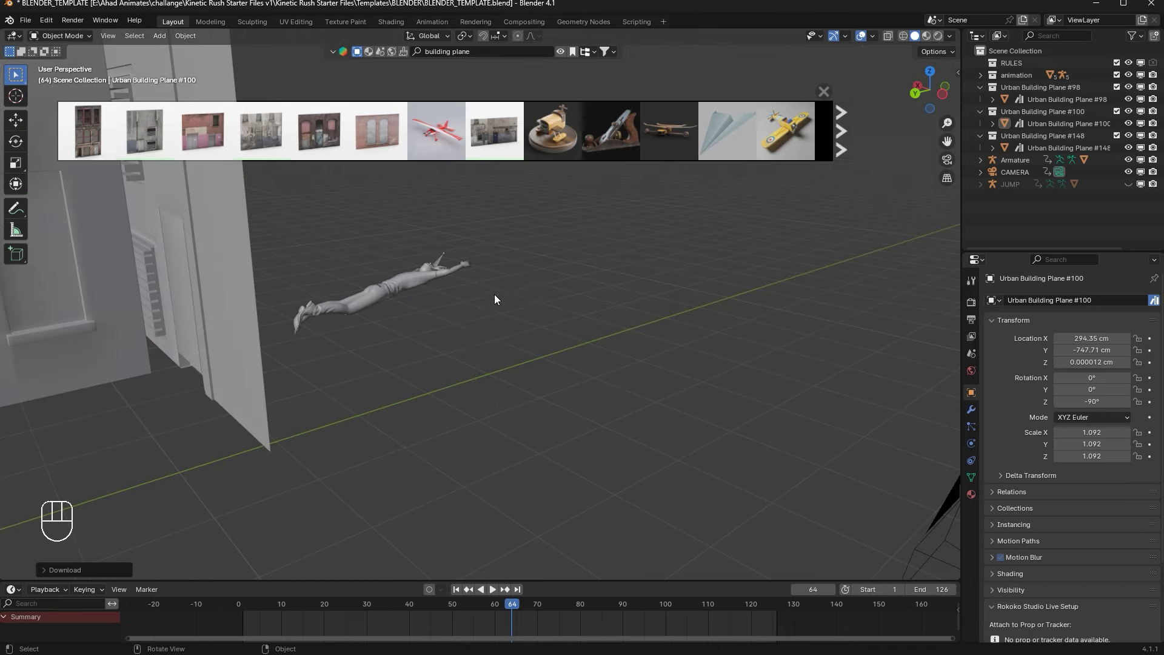
left_click_drag(351, 347, 316, 334)
left_click_drag(190, 303, 214, 281)
middle_click(214, 281)
key("r")
key("r")
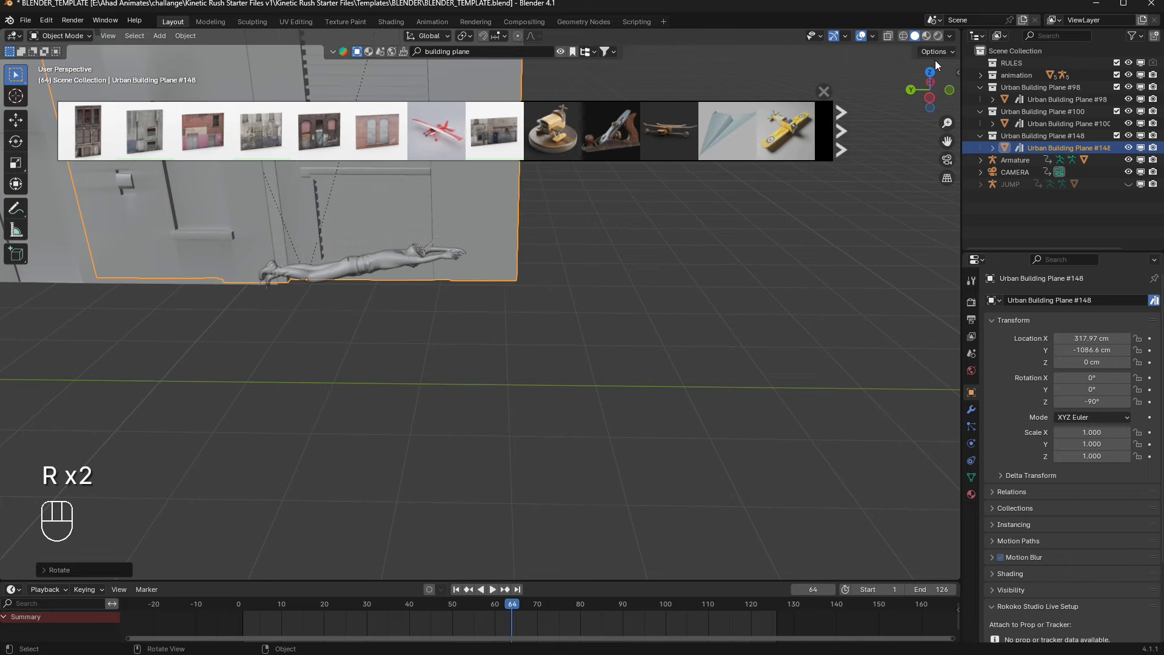
Step: Scale the third wall down to about 0.935 and start moving it along Y
key("g")
key("KP_Enter")
key("KP_Decimal")
key("g")
left_click_drag(545, 275, 596, 193)
left_click_drag(574, 271, 614, 242)
key("s")
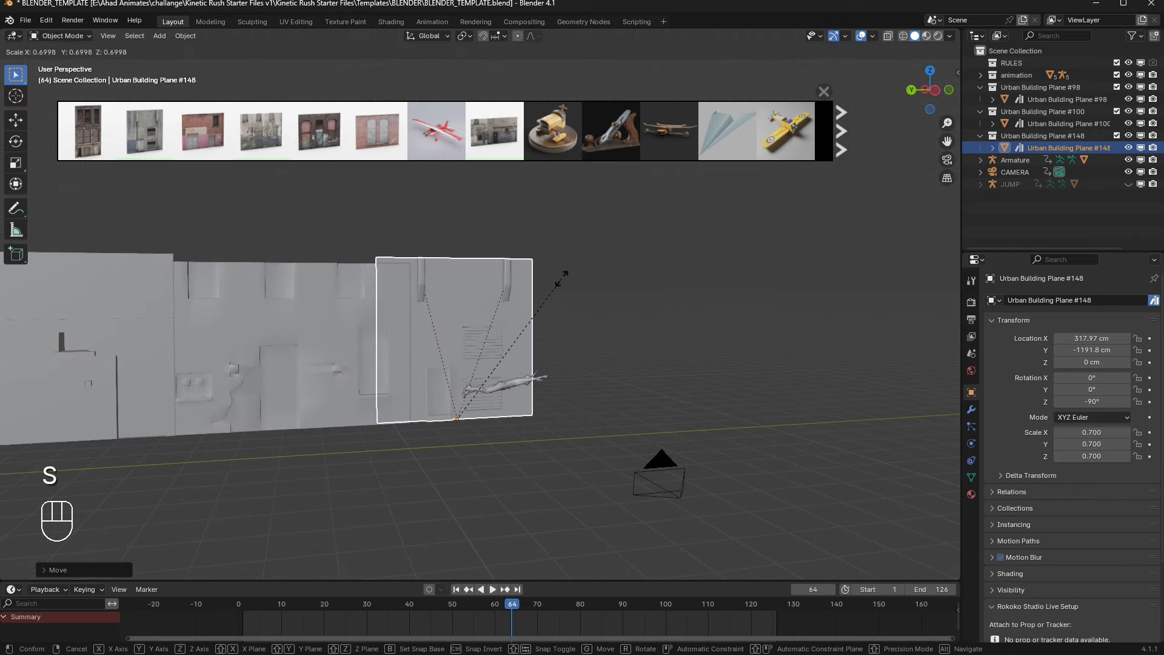
key("s")
key("g")
key("g")
Step: Slide the third wall along Y so it extends the alley wall further
middle_click(580, 327)
left_click_drag(533, 361, 451, 385)
key("g")
middle_click(478, 362)
key("g")
left_click_drag(880, 220, 906, 186)
left_click(952, 165)
left_click(451, 339)
key("g")
key("g")
left_click(760, 313)
Step: Play the animation through the camera to check the wall line
key("space")
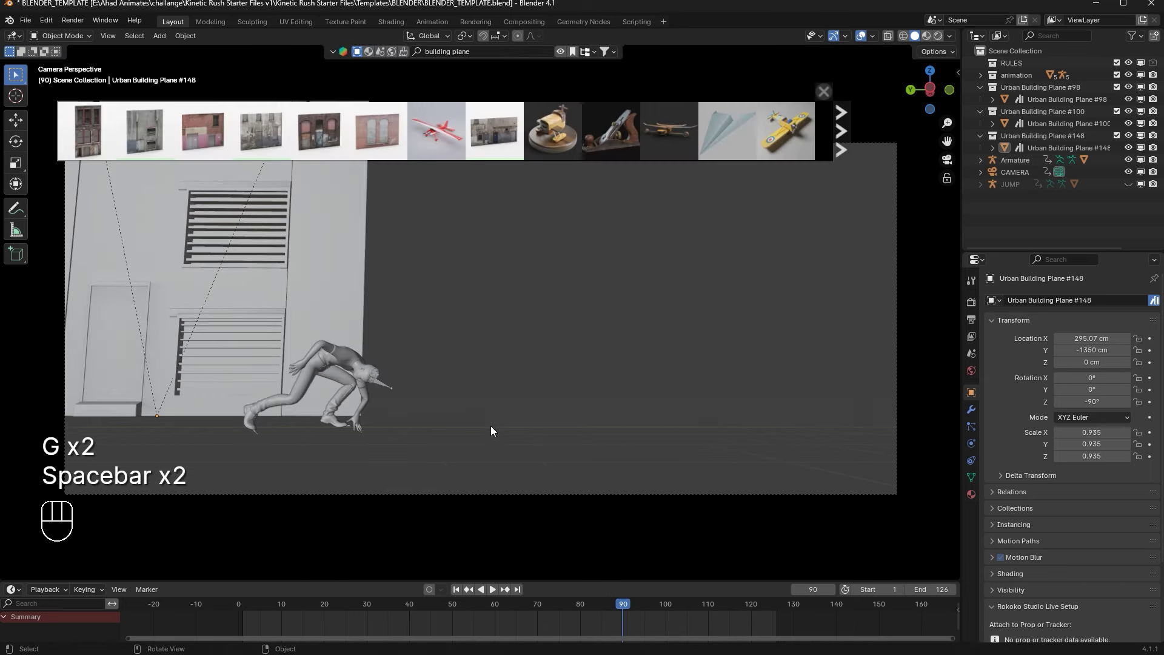
key("space")
left_click_drag(657, 605, 697, 537)
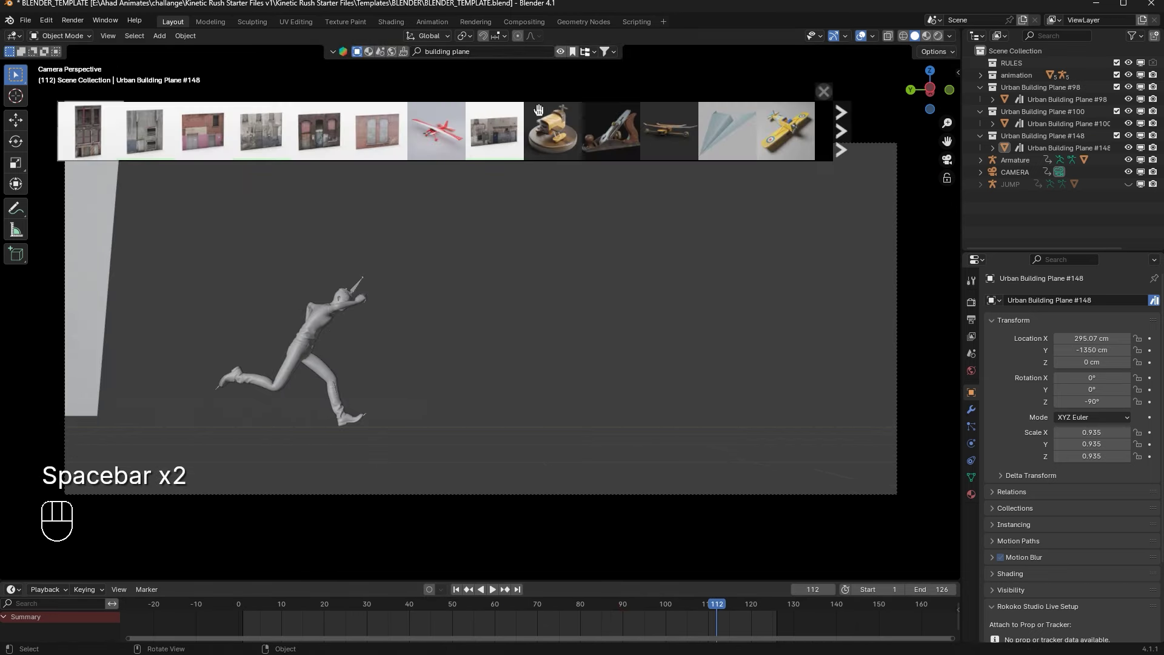
middle_click(493, 351)
Step: Make a linked duplicate (Alt+D) of Urban Building Plane #98 and slide it along the alley
left_click(180, 302)
key("alt+d")
key("g")
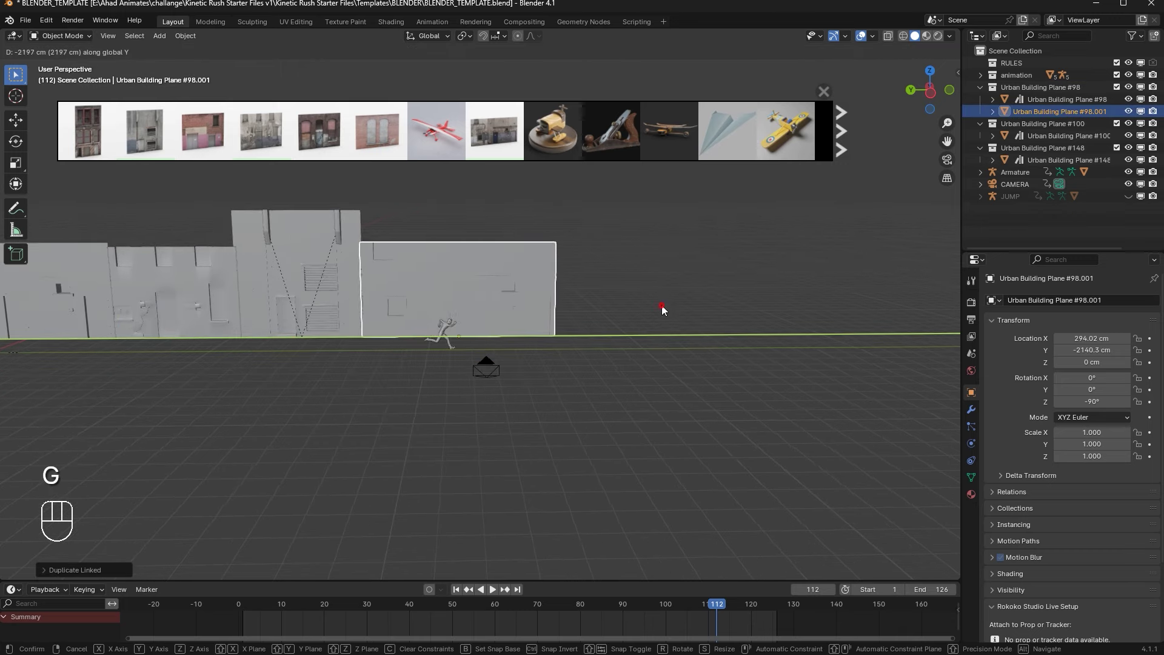
left_click_drag(313, 290, 339, 316)
middle_click(339, 317)
middle_click(363, 299)
middle_click(444, 255)
Step: Move the copied wall along X to about Y −2140 cm so it continues the wall line
key("g")
key("g")
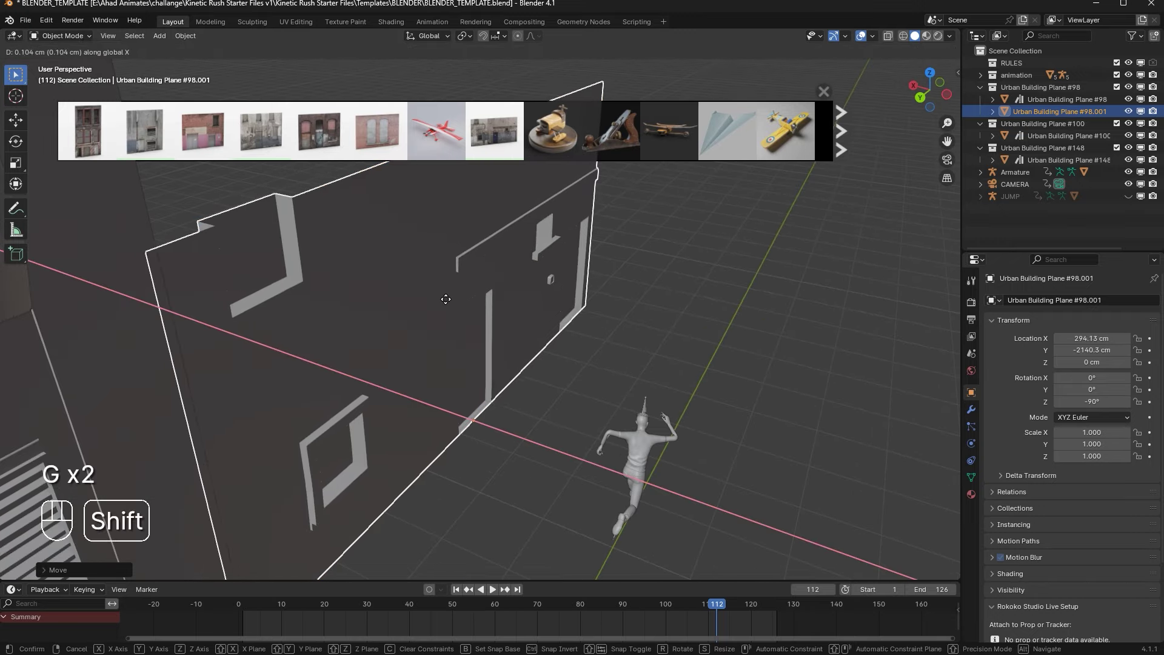
middle_click(361, 288)
left_click_drag(444, 292, 403, 275)
left_click(953, 162)
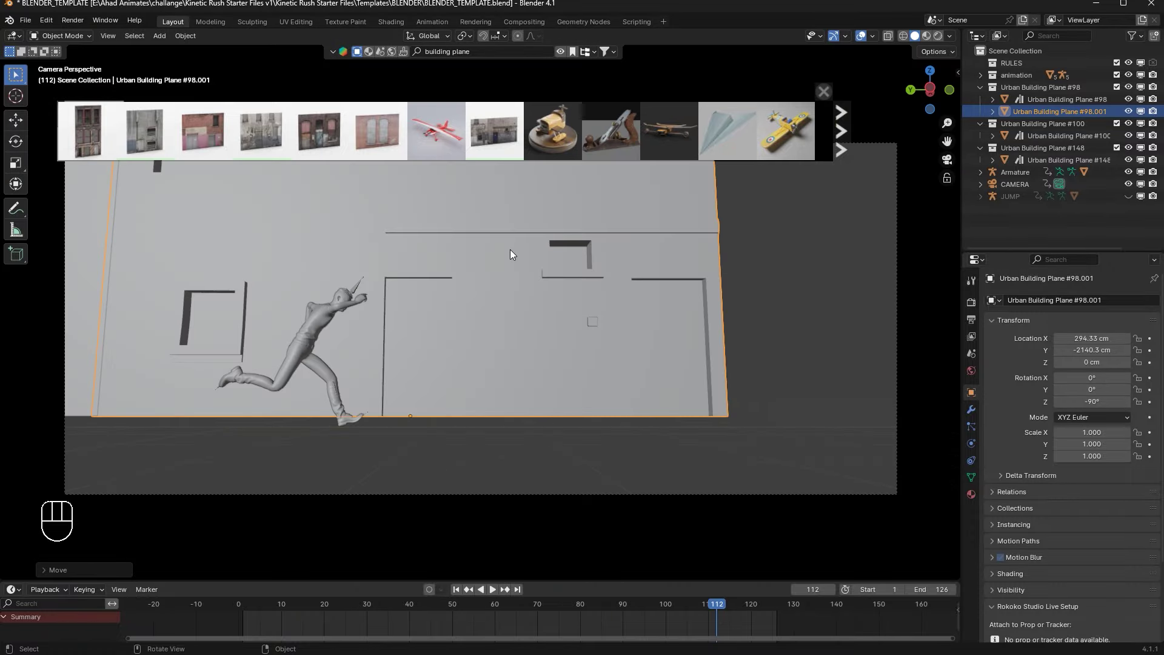
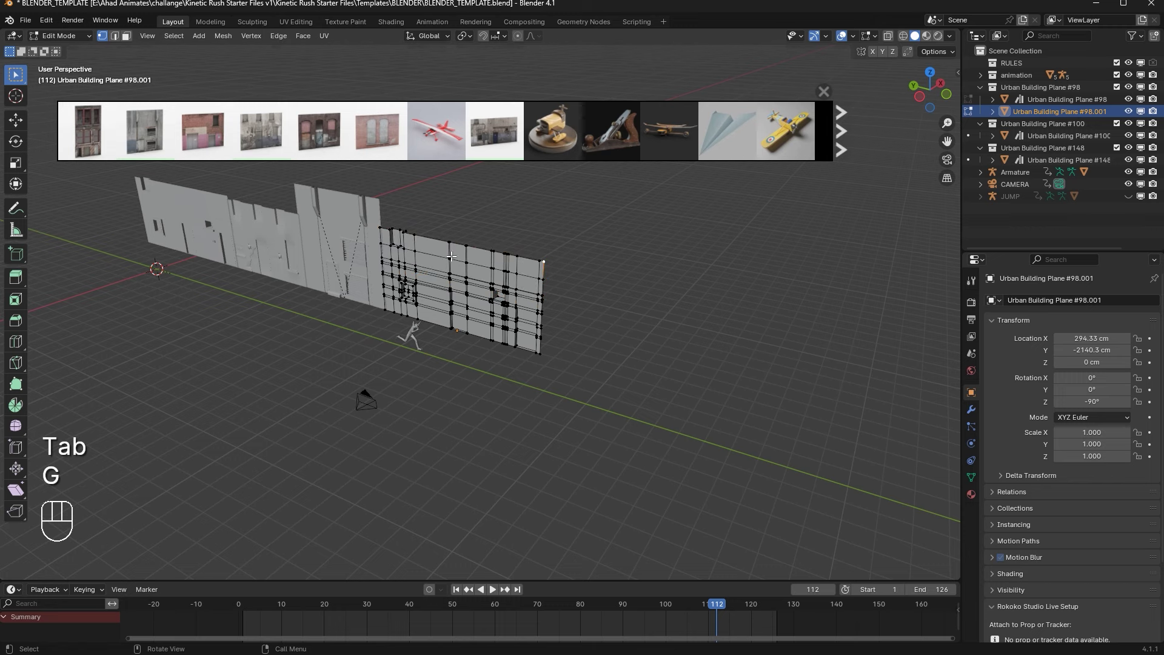
key("g")
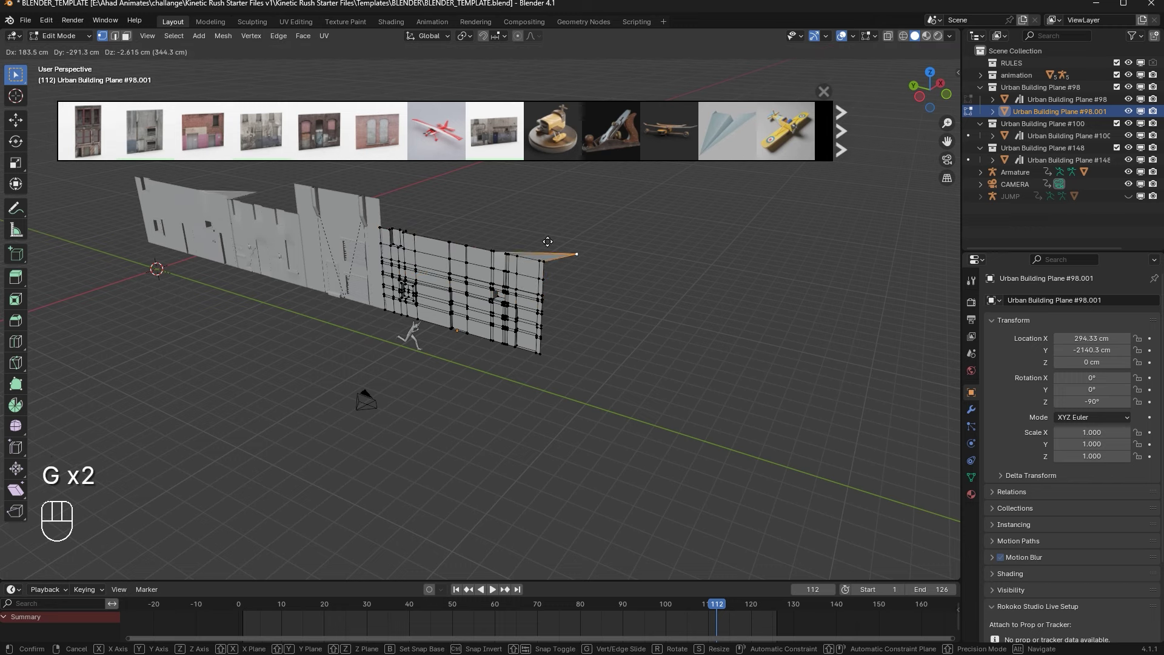
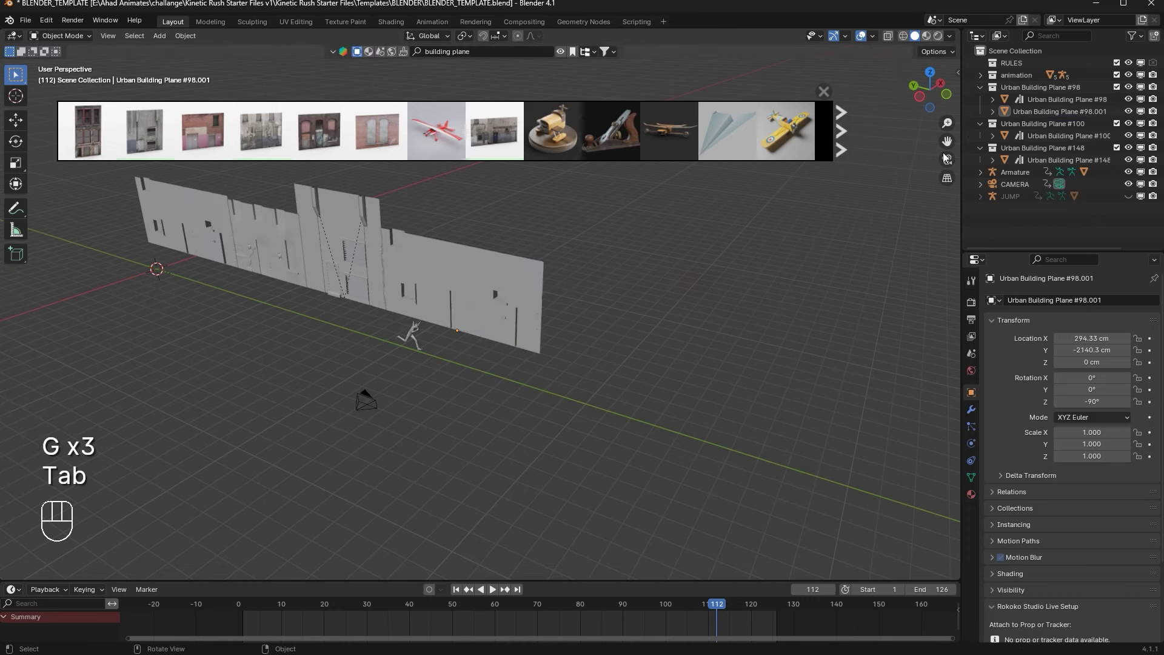
Step: Check the scene through the camera and jump to the last frame, 126
left_click(959, 163)
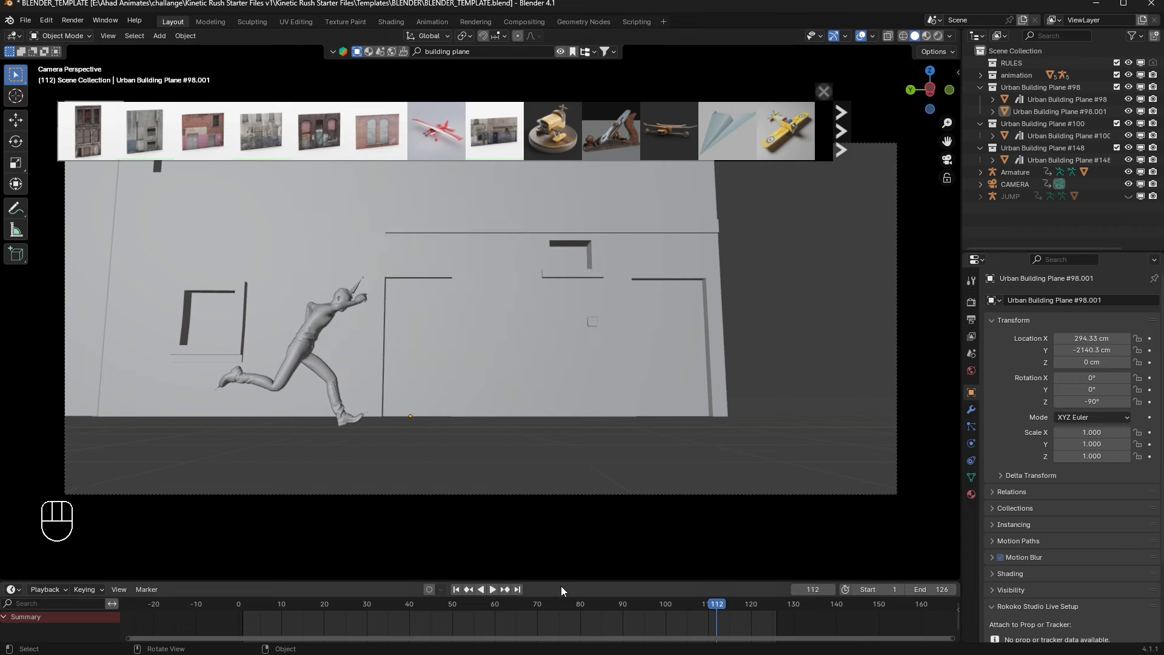
left_click(524, 590)
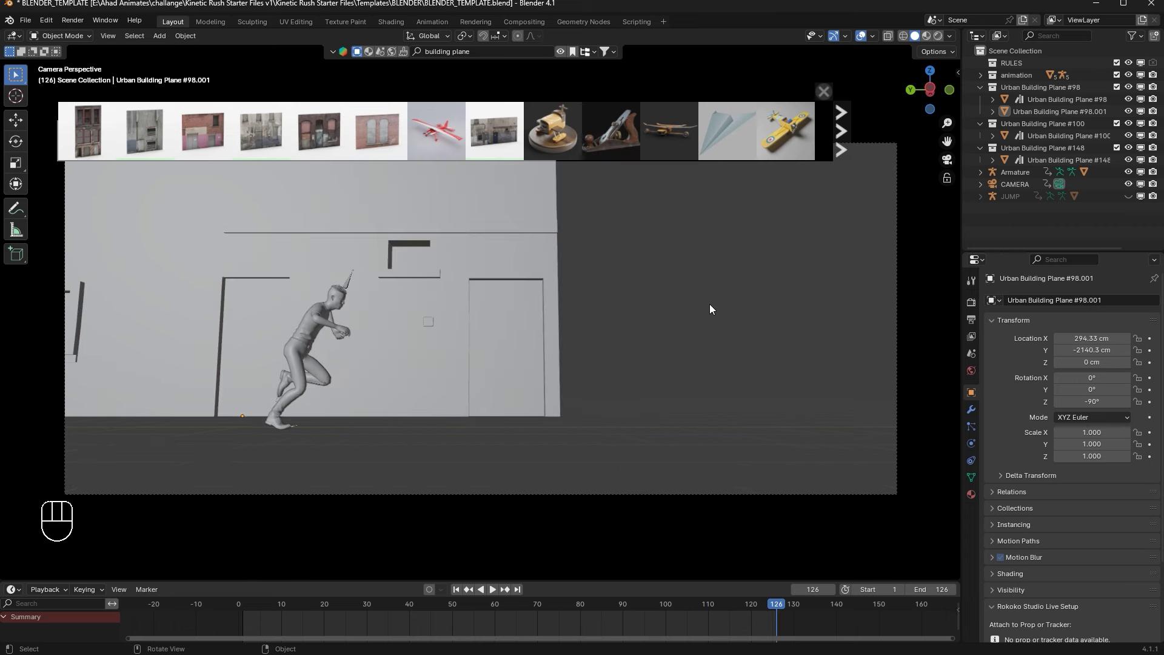
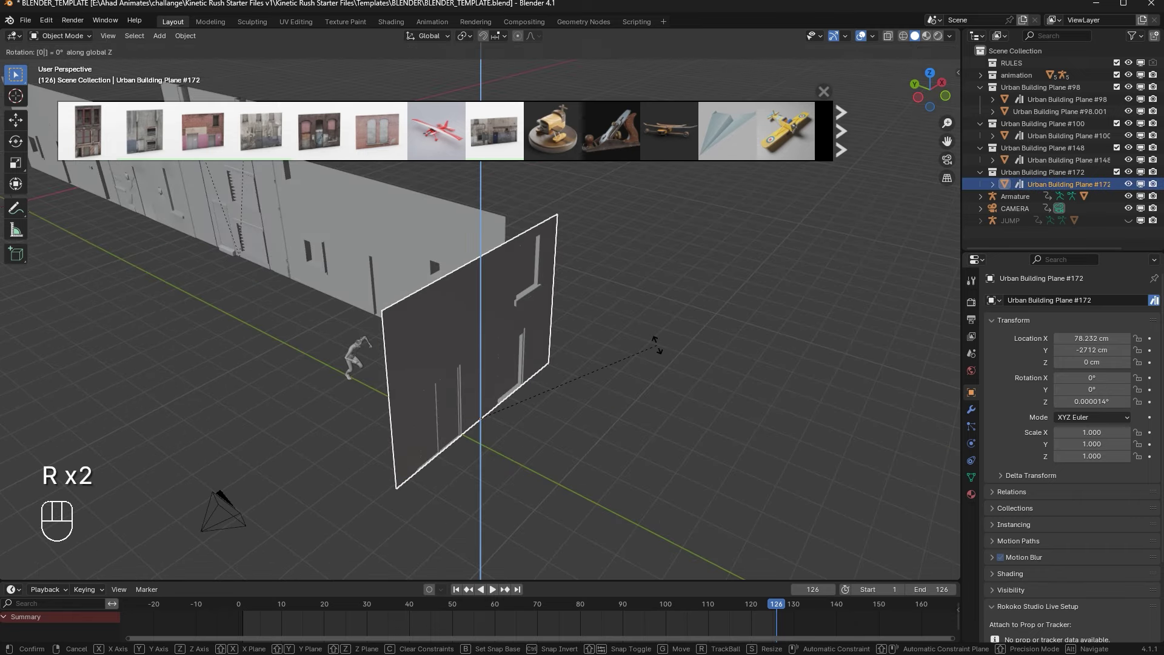
Step: Confirm the -90° turn of Urban Building Plane #172 and place it in line with the walls
left_click(933, 81)
key("g")
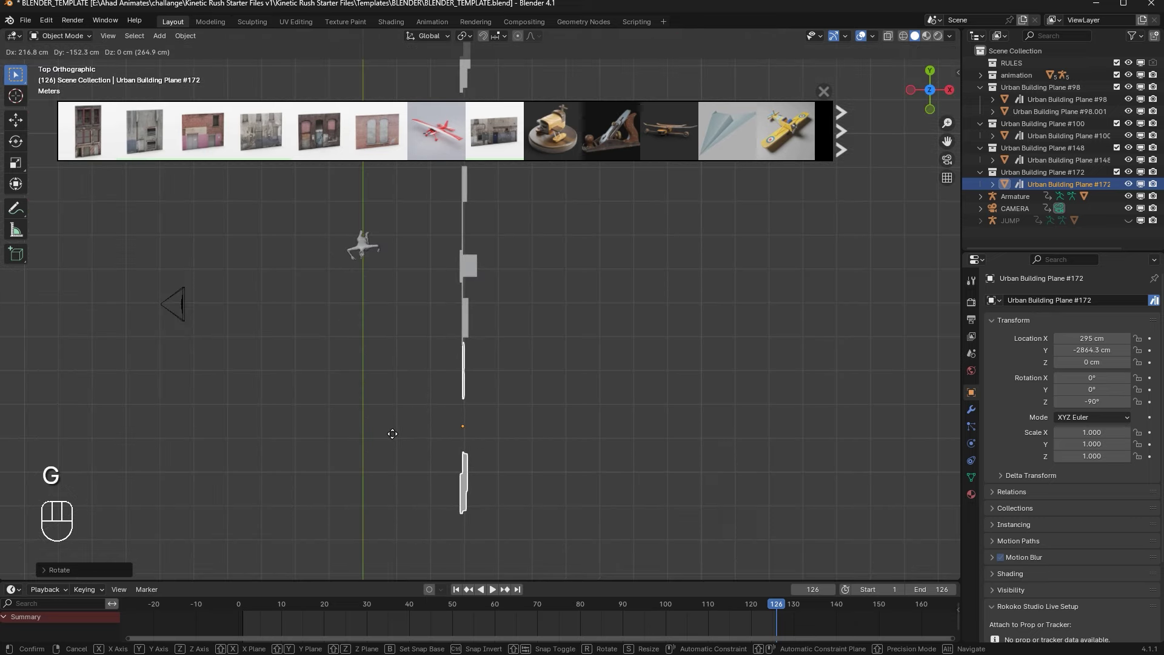
left_click(581, 422)
left_click_drag(618, 369, 703, 277)
left_click_drag(745, 301, 671, 292)
middle_click(670, 292)
Step: Fine-tune the fourth wall to about X 302.62 cm, Y −2920.5 cm at the wall line's end
key("g")
left_click_drag(651, 304, 639, 304)
key("g")
left_click_drag(838, 273, 853, 248)
key("g")
left_click_drag(849, 249, 915, 170)
left_click(947, 162)
Step: Play and rewind the animation, then bring up the Shift+A add-object list
key("space")
key("space")
left_click(457, 594)
left_click_drag(510, 341, 501, 386)
key("shift+a")
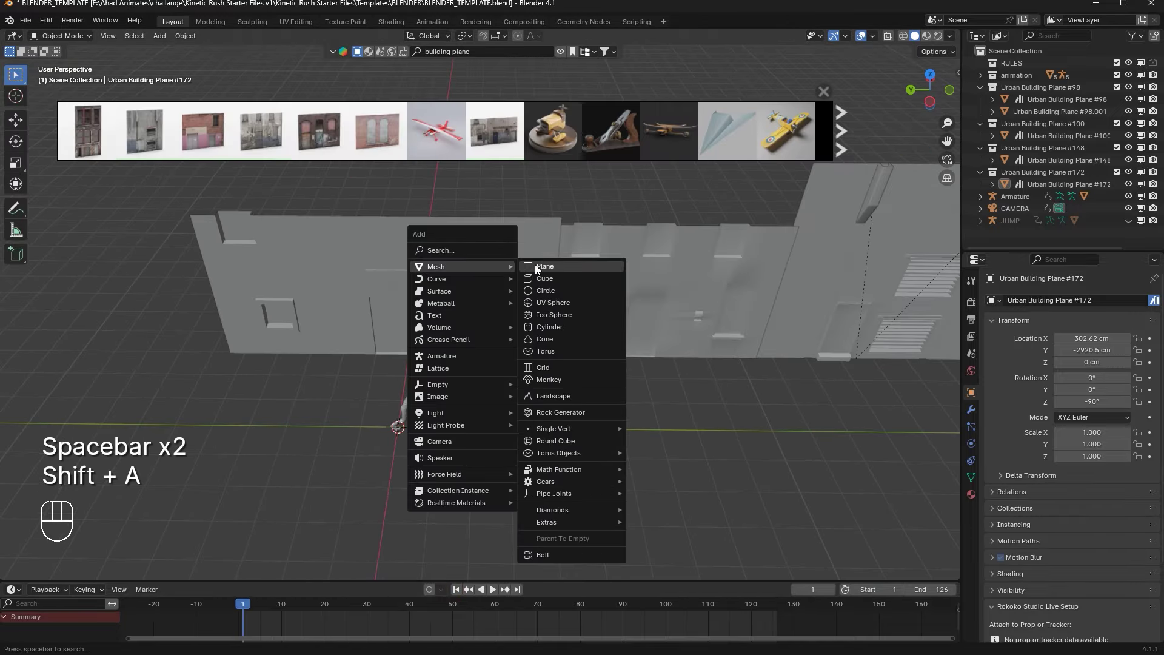
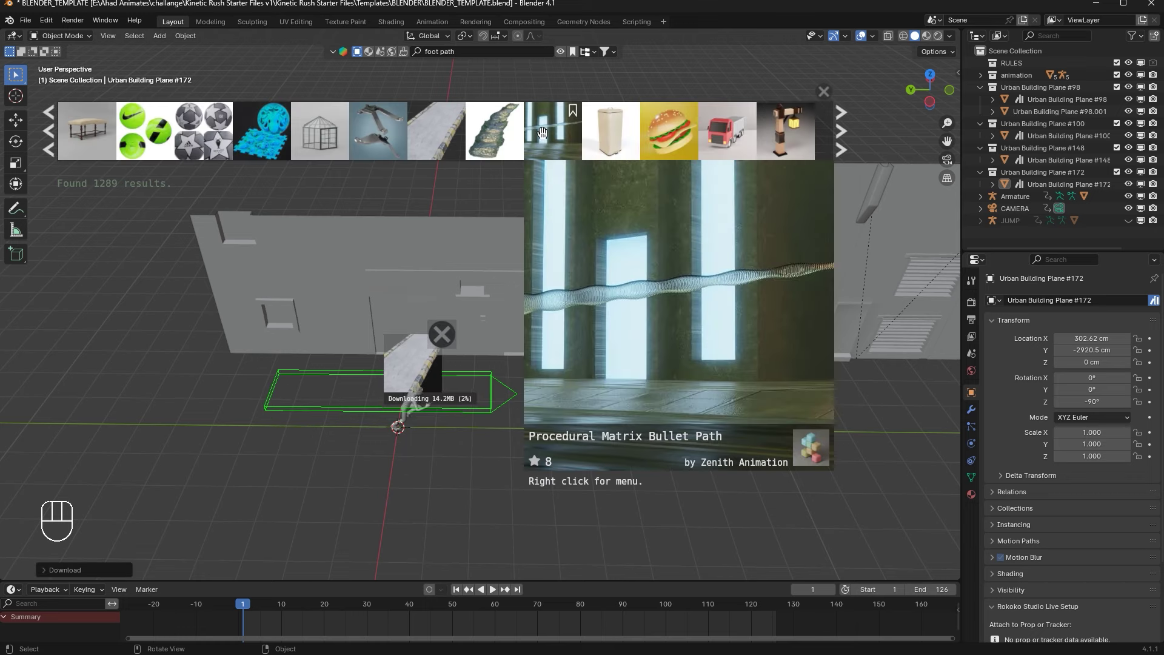
Step: Try scaling and joining the walkway pieces, then undo the join
left_click(385, 376)
key("s")
left_click_drag(448, 395, 472, 389)
key("s")
left_click(476, 401)
key("ctrl+j")
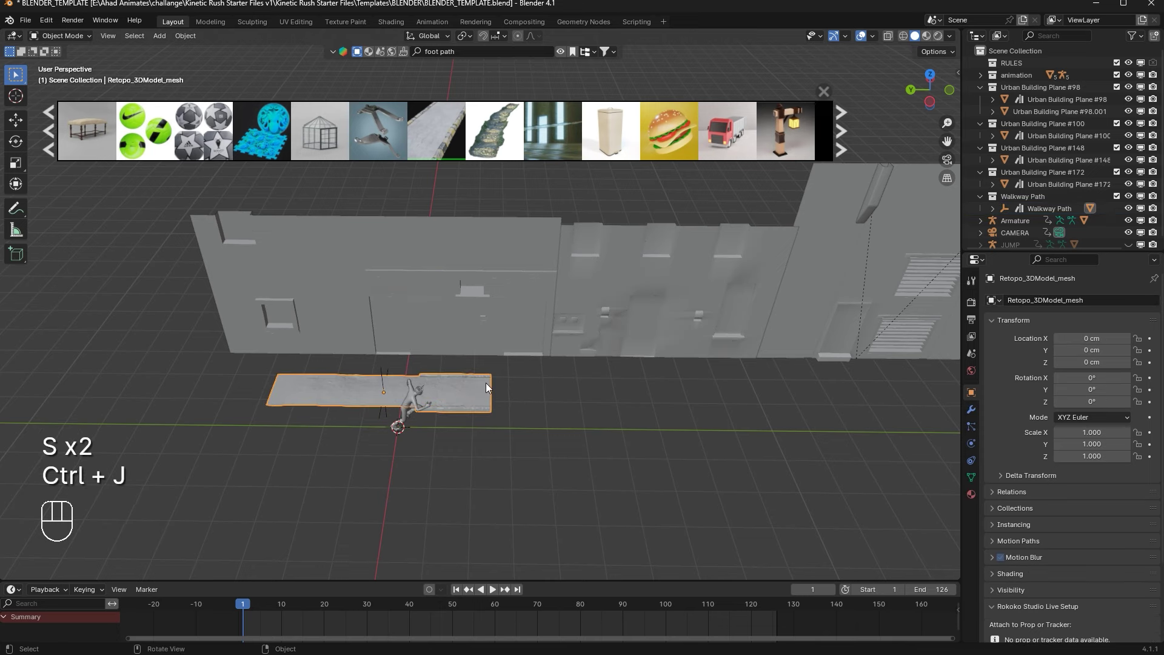
key("ctrl+z")
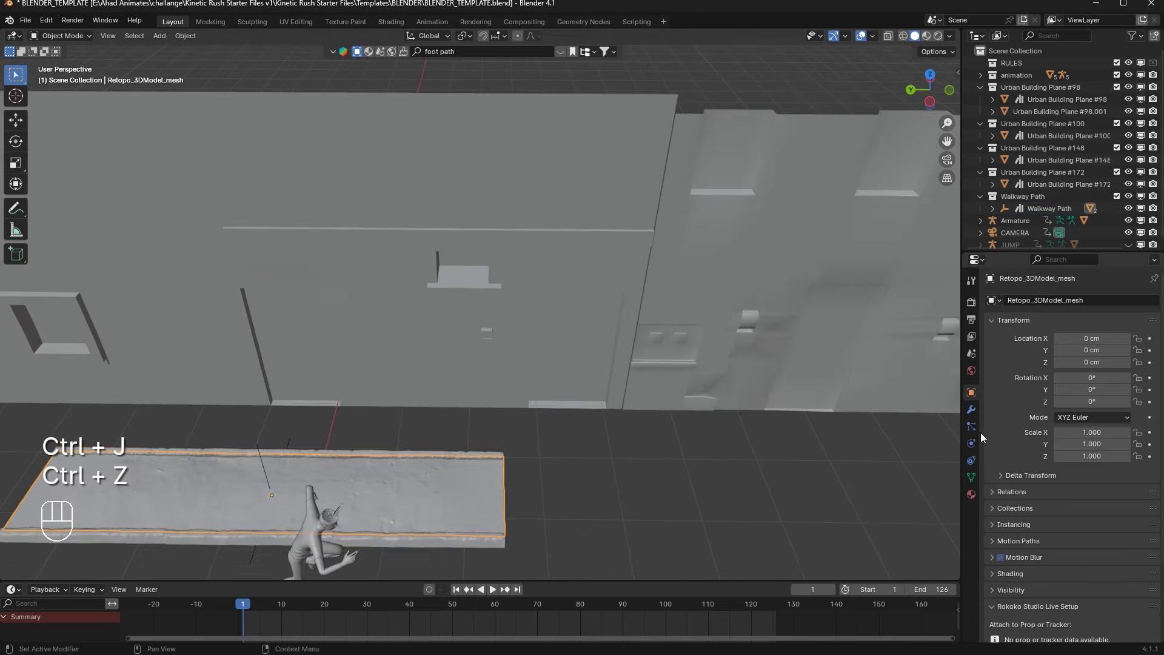
Step: Apply the walkway's Array modifier, join it and scale the footpath up about 2x
left_click(973, 417)
key("ctrl+a")
left_click(502, 456)
key("ctrl+a")
key("ctrl+a")
key("ctrl+a")
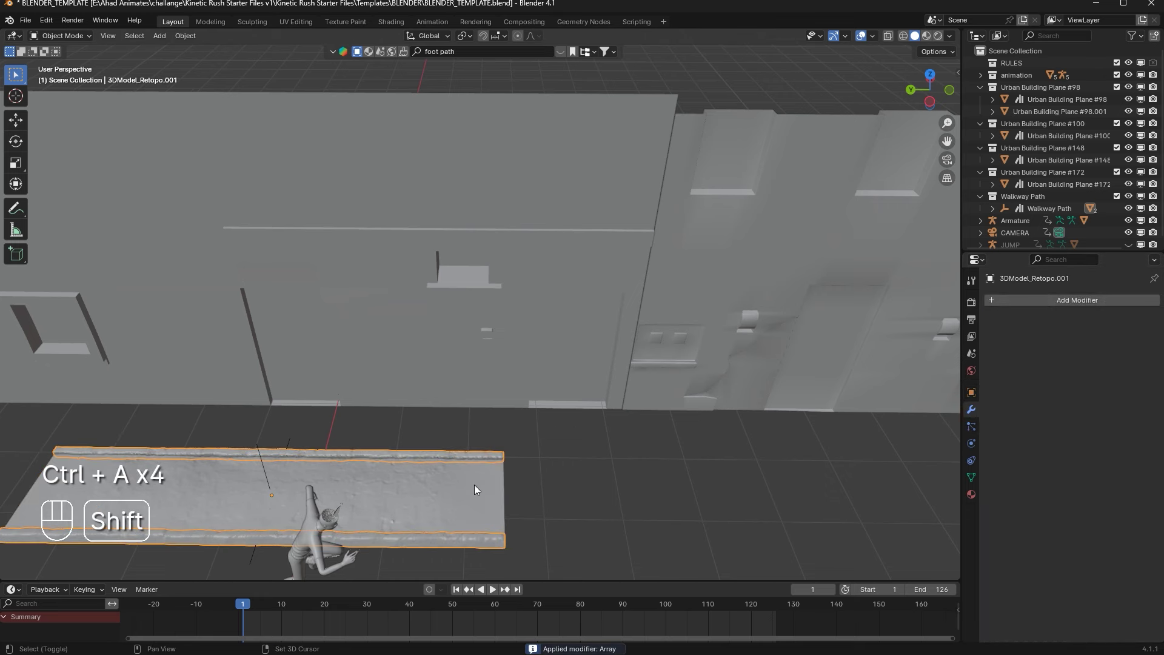
key("ctrl+j")
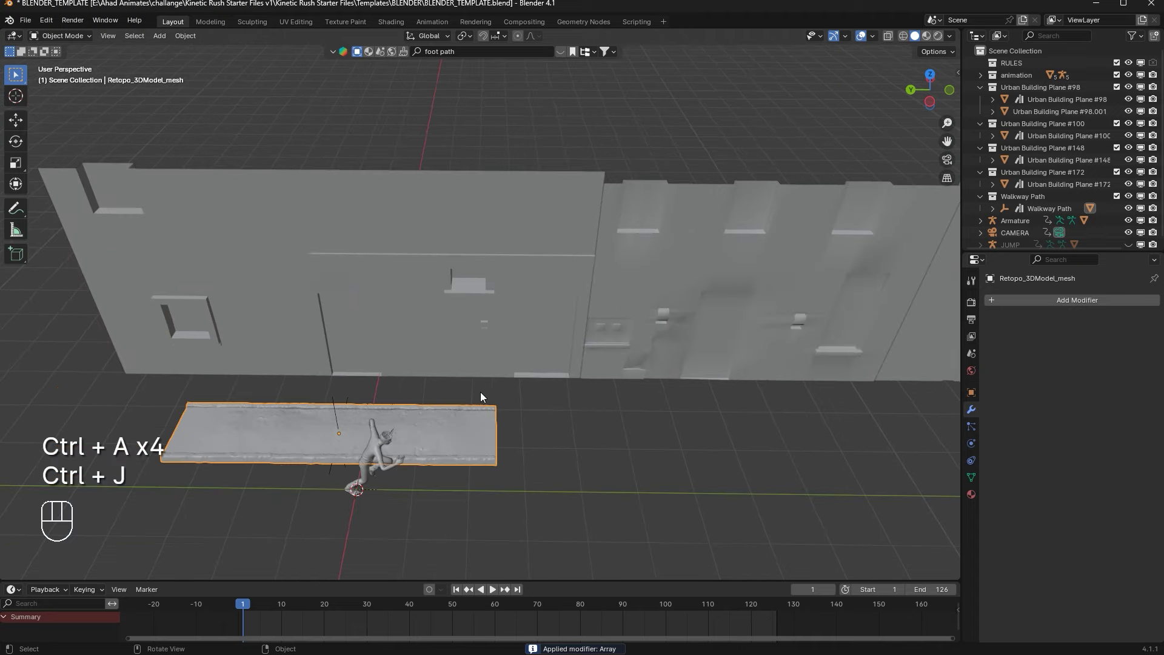
key("s")
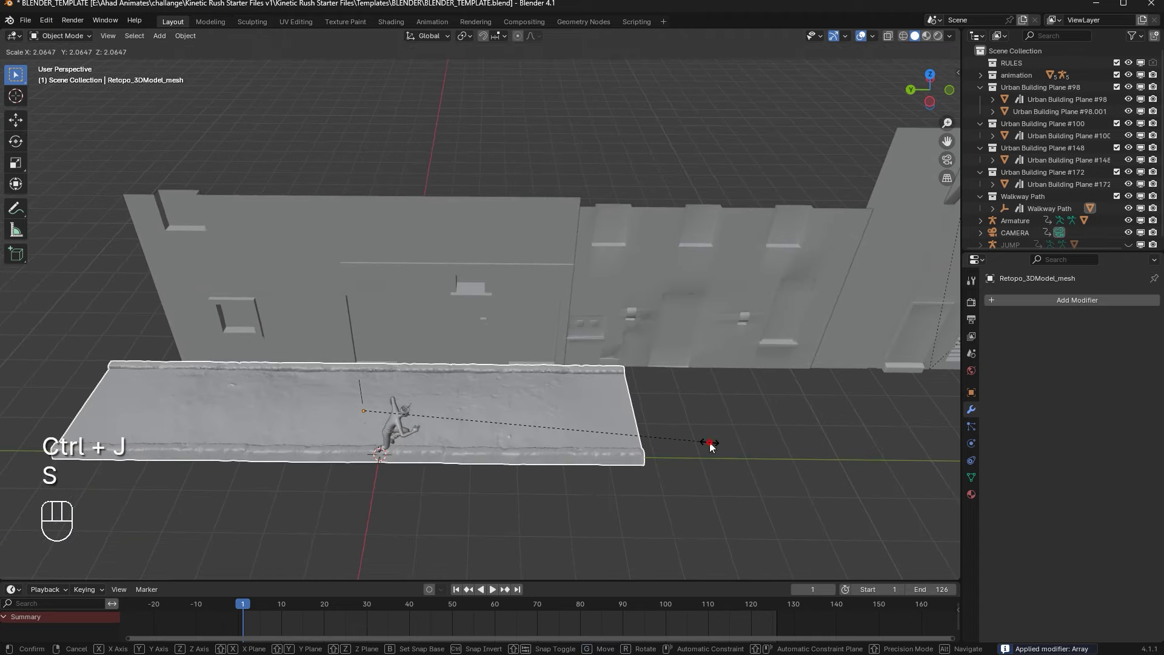
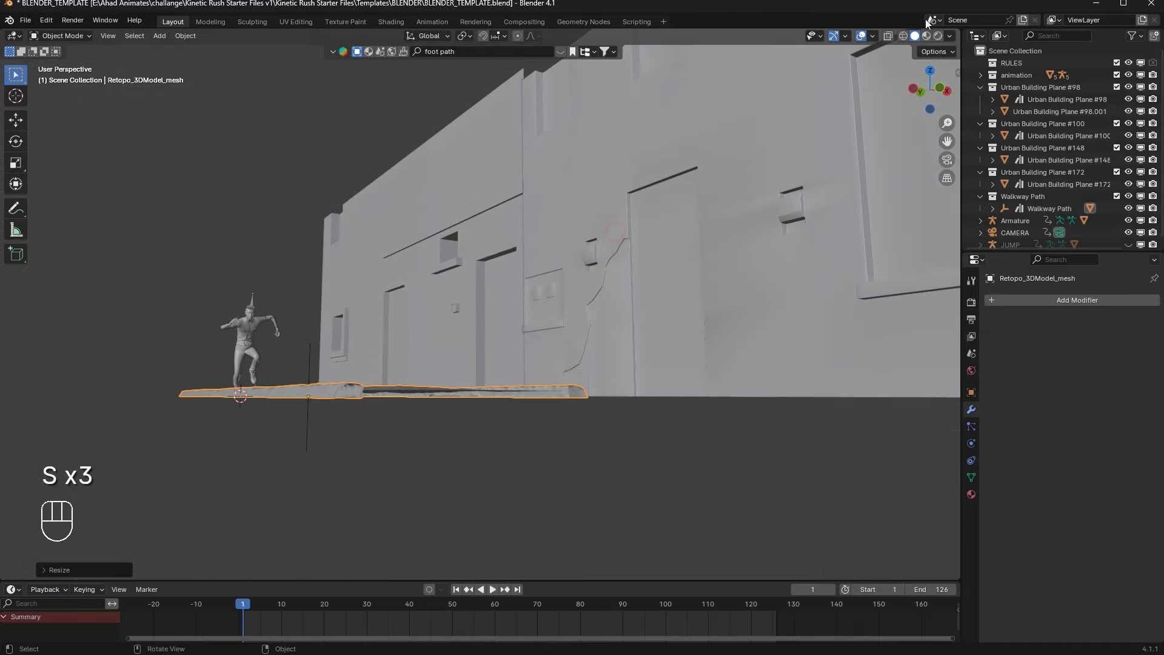
Step: Duplicate the footpath piece and start moving the copy along the walkway
left_click_drag(931, 75, 510, 154)
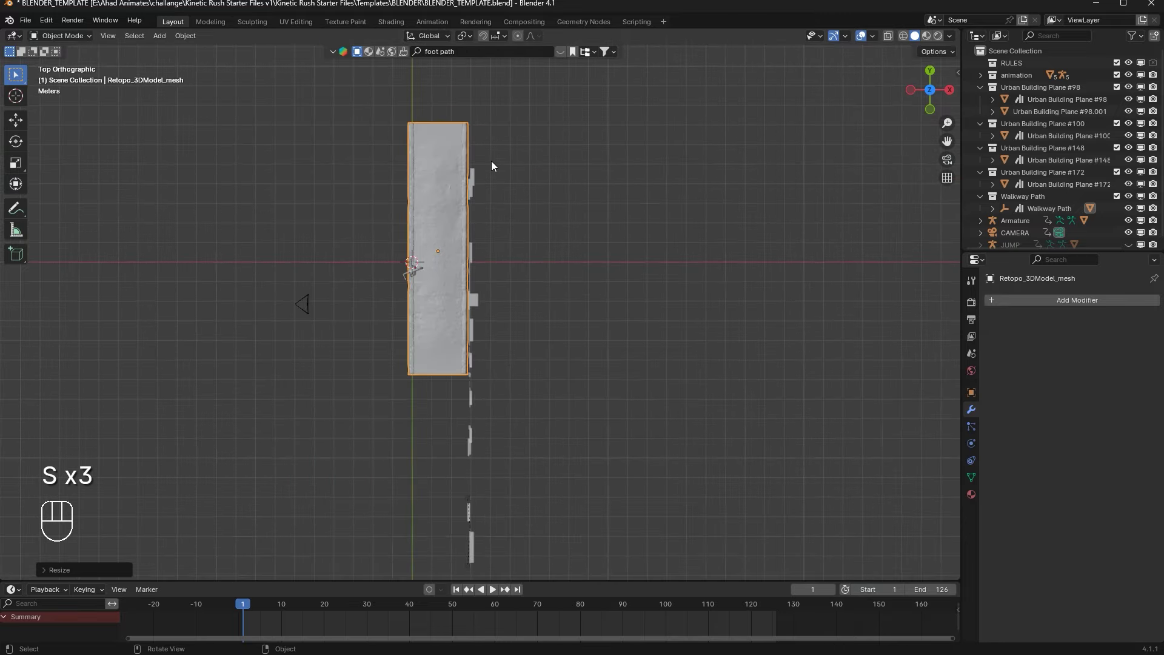
key("g")
key("g")
left_click_drag(546, 154, 601, 103)
left_click_drag(575, 260, 546, 251)
left_click_drag(551, 287, 587, 298)
key("alt+d")
key("g")
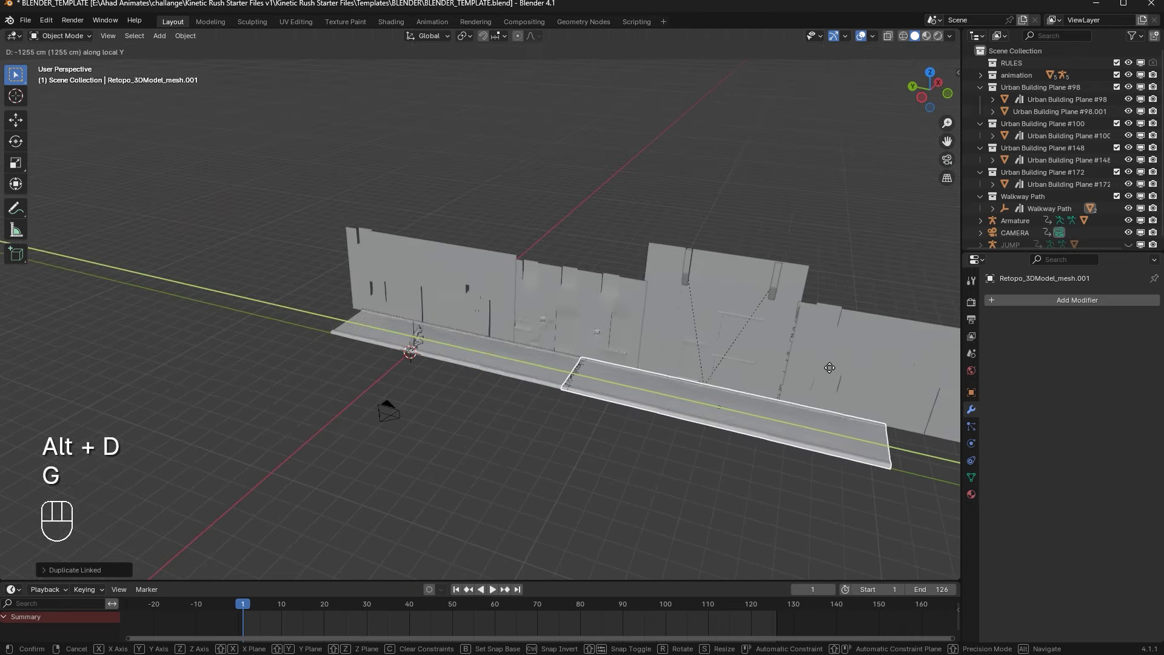
key("KP_Decimal")
Step: Slide the footpath copy along the path so it lines up end to end with the original
middle_click(506, 320)
left_click_drag(318, 342, 357, 327)
left_click(323, 340)
middle_click(316, 340)
left_click_drag(404, 299, 565, 250)
middle_click(536, 263)
left_click_drag(343, 315, 416, 284)
left_click_drag(339, 343, 273, 351)
left_click_drag(366, 297, 408, 269)
middle_click(435, 272)
key("g")
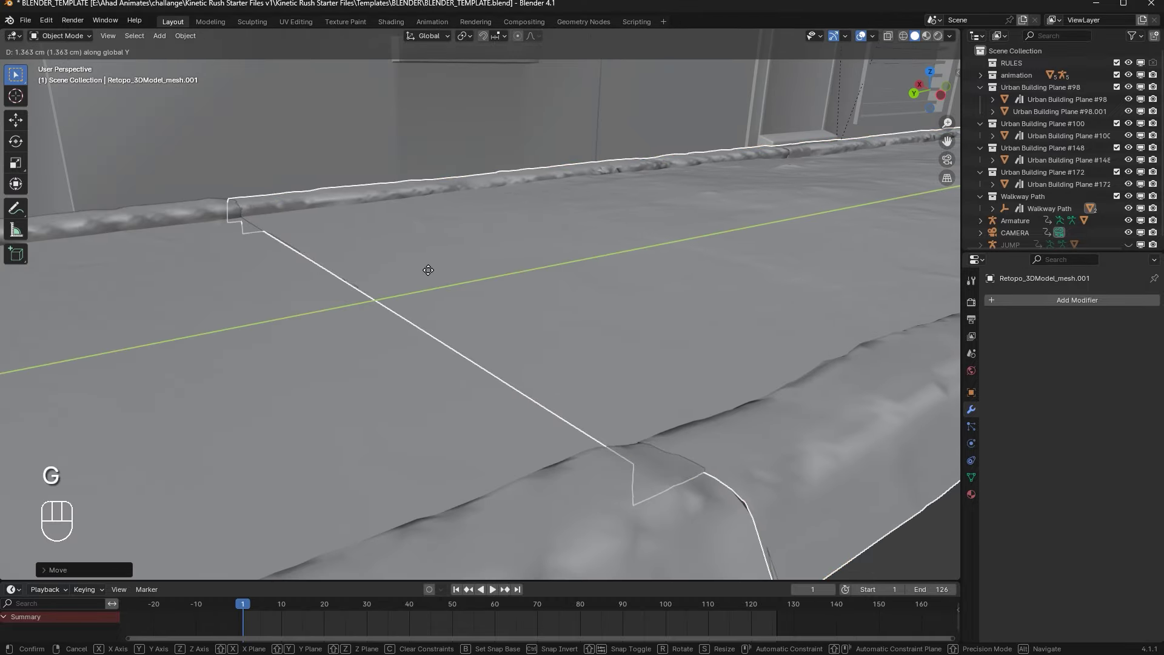
left_click(601, 485)
middle_click(682, 274)
left_click(669, 286)
middle_click(681, 287)
left_click_drag(678, 286, 595, 302)
Step: Duplicate the footpath again and slide the second copy along Y to meet the previous piece
key("alt+d")
key("g")
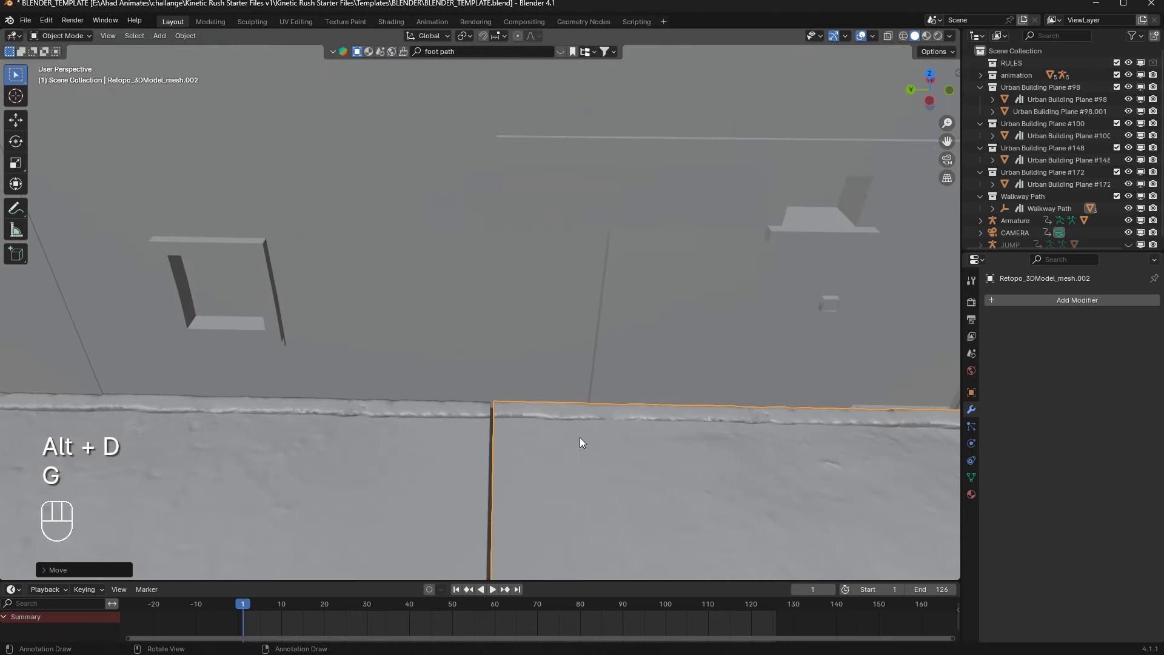
key("g")
left_click_drag(585, 336, 599, 242)
middle_click(666, 333)
key("g")
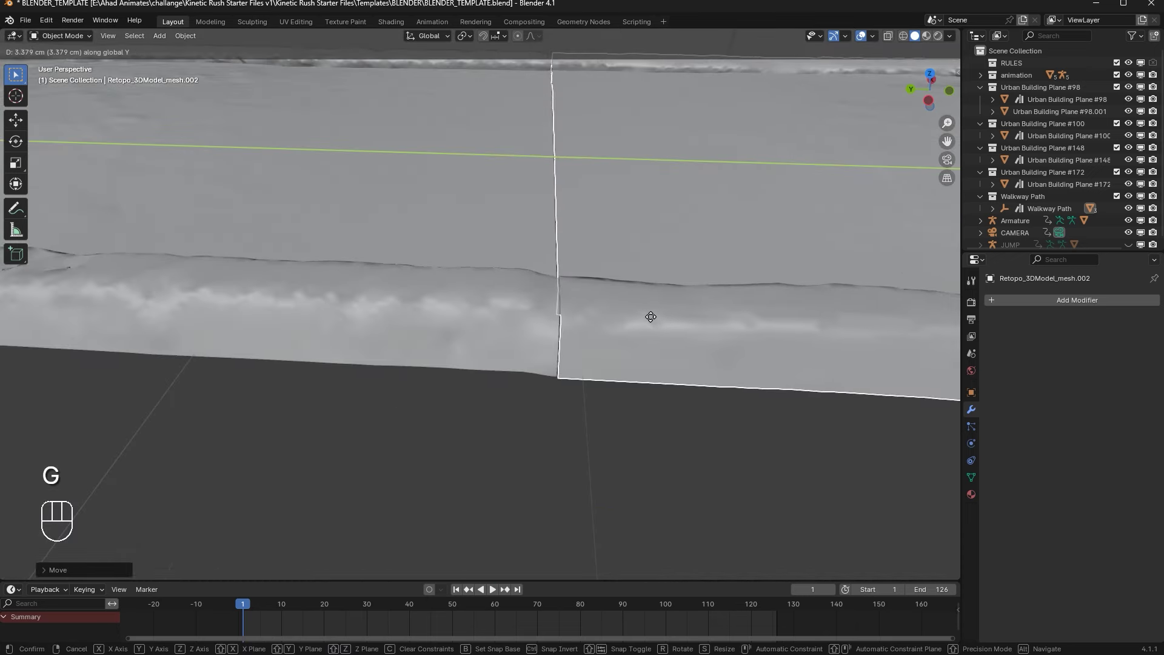
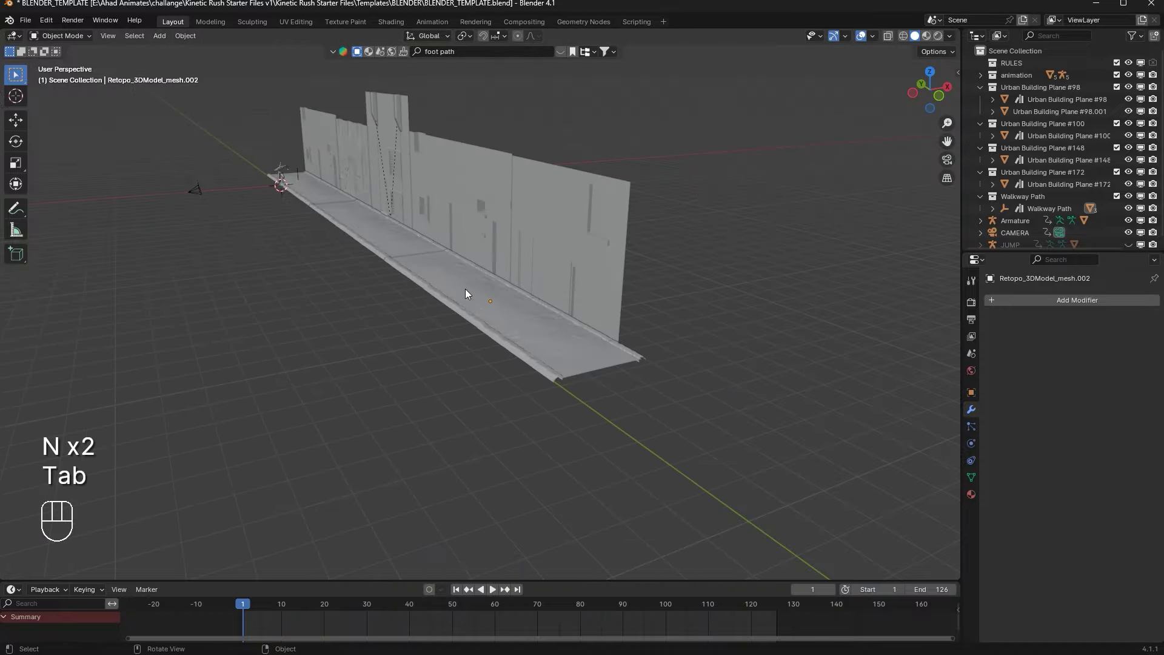
Step: Preview the walkway animation through the camera, then stop playback
left_click(515, 329)
left_click_drag(586, 362, 642, 377)
left_click_drag(892, 260, 918, 207)
left_click(946, 165)
key("space")
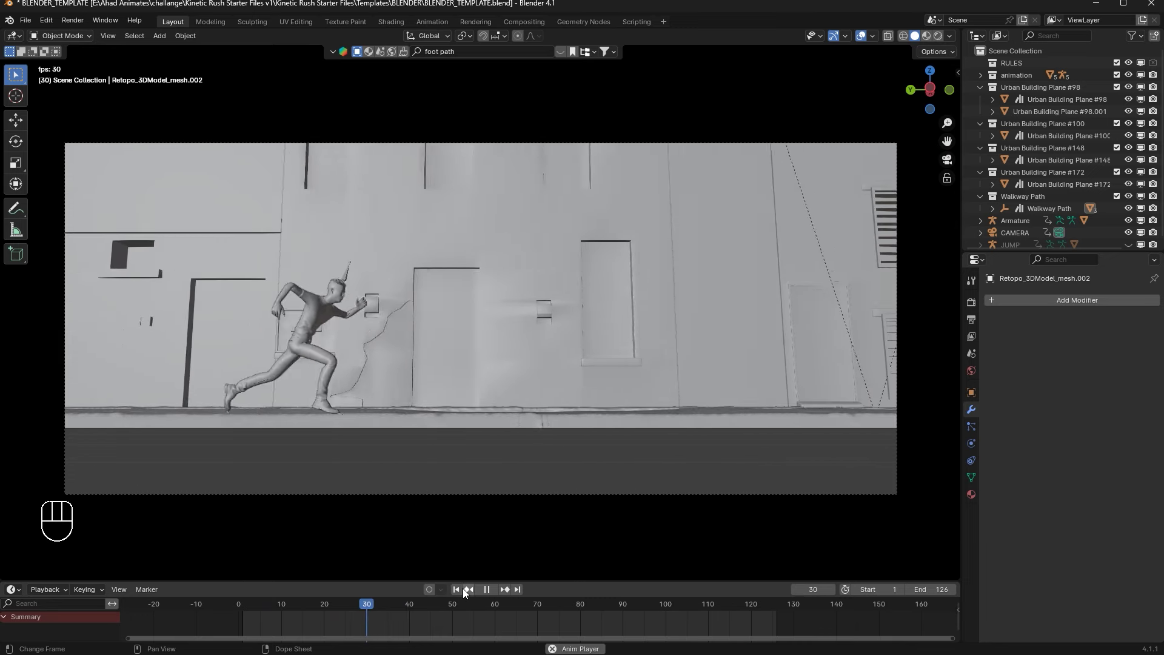
key("space")
left_click_drag(425, 466, 374, 453)
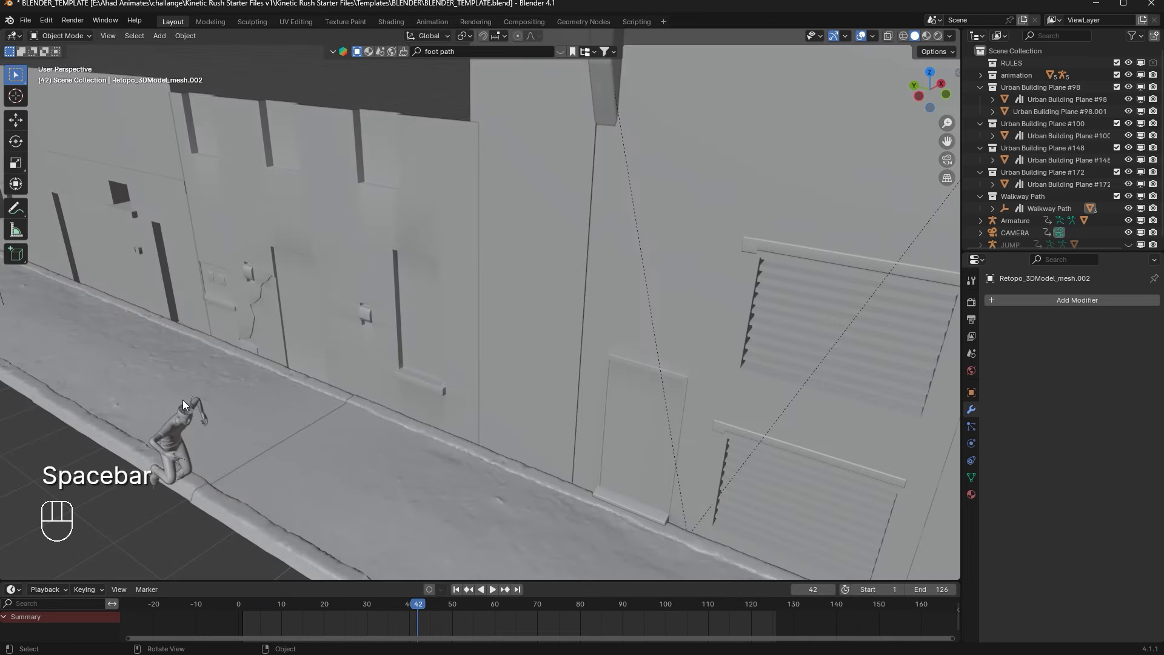
Step: Move the Ch12 character down along Z about 8.8 cm so it sits on the walkway
left_click(596, 507)
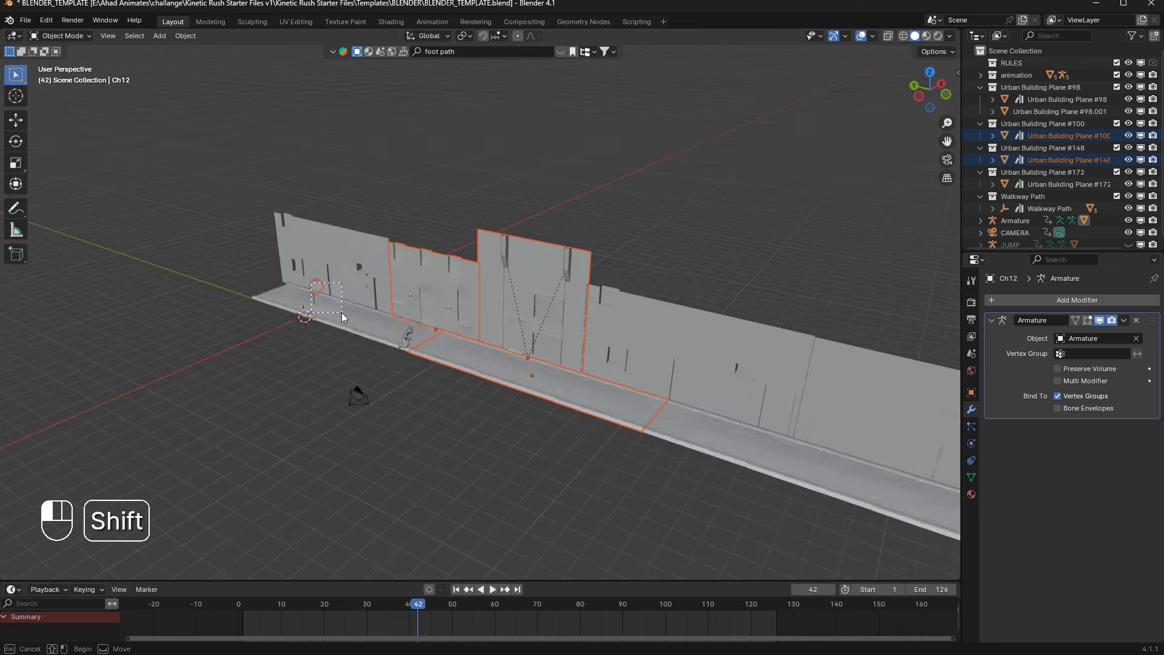
middle_click(619, 407)
key("g")
key("g")
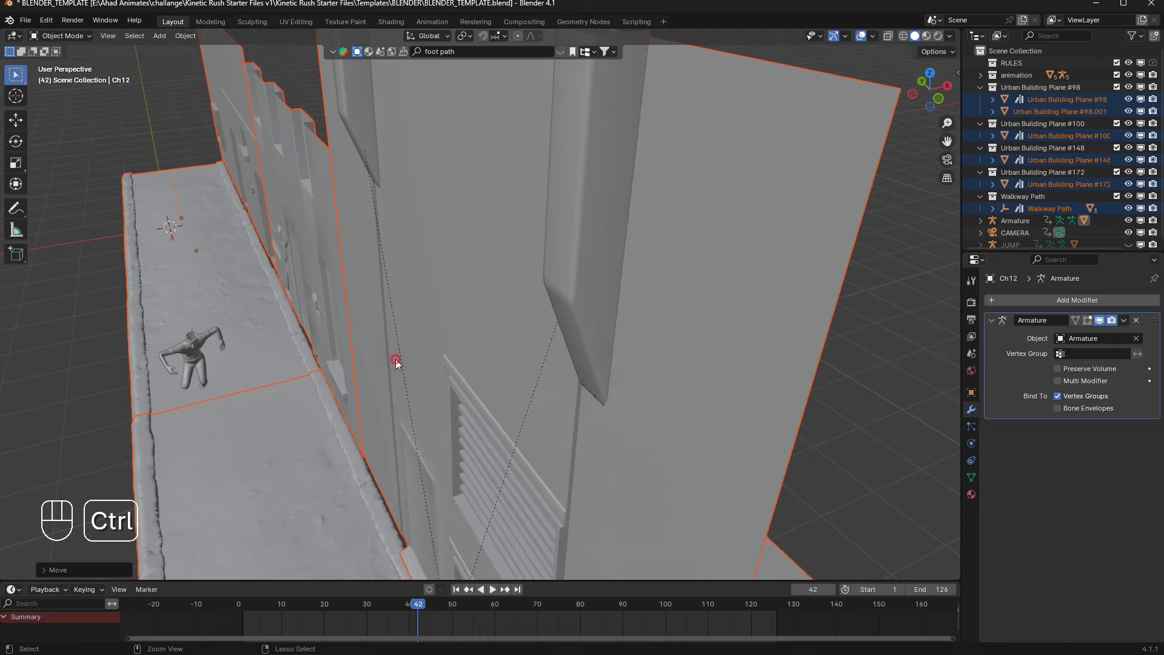
left_click_drag(380, 314, 411, 322)
left_click_drag(400, 291, 441, 256)
middle_click(434, 289)
key("g")
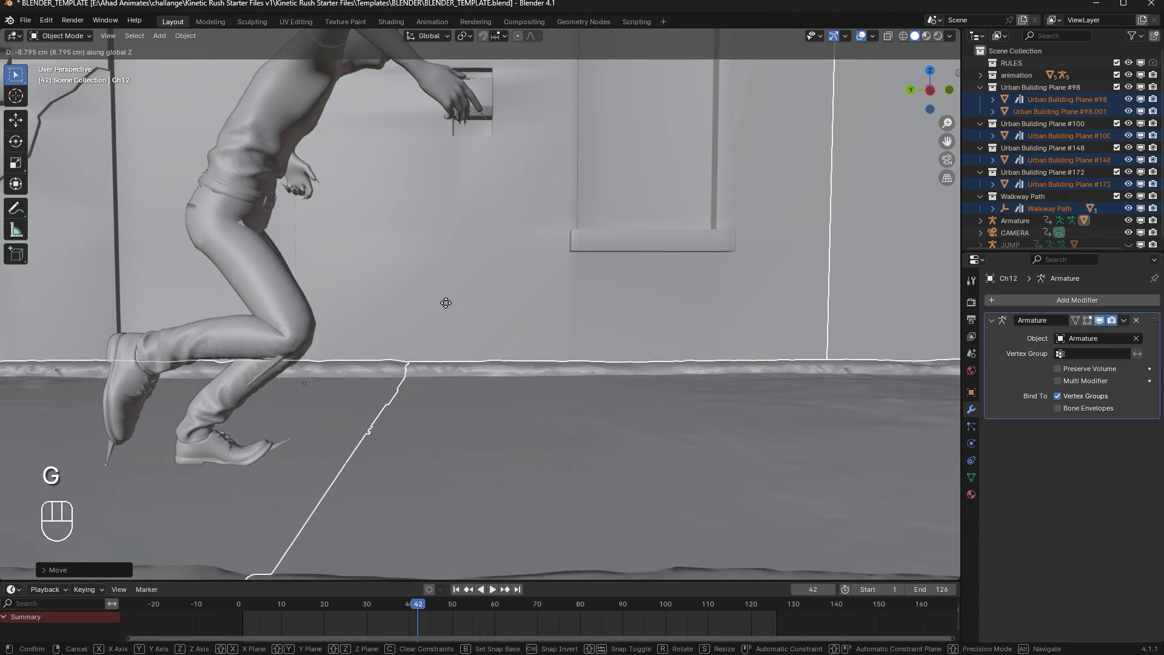
left_click(891, 105)
left_click_drag(562, 274, 467, 345)
left_click_drag(469, 350, 549, 439)
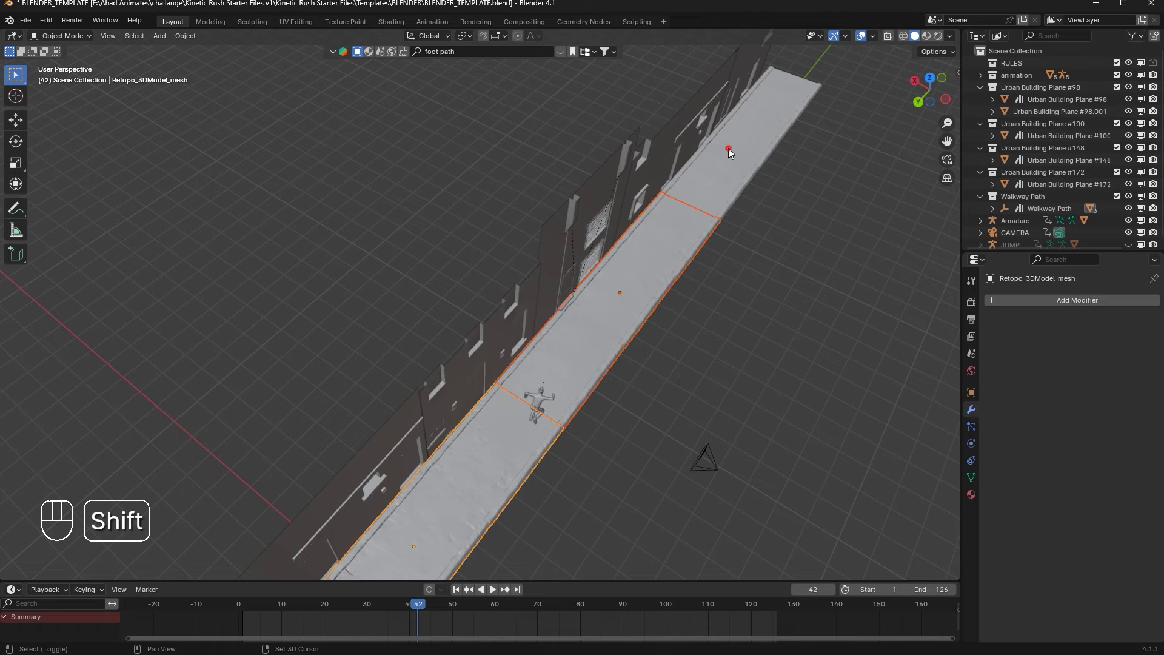
Step: Duplicate and position one more walkway piece, then switch to the camera view
key("alt+d")
key("g")
key("g")
left_click_drag(726, 252, 720, 97)
key("g")
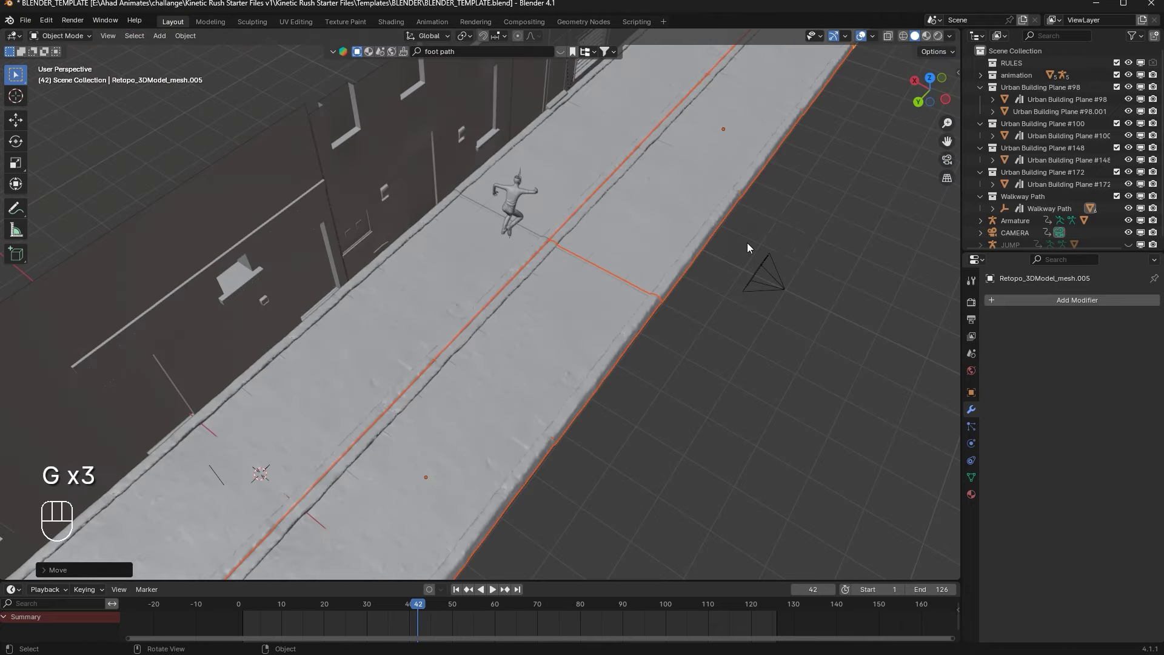
left_click(951, 160)
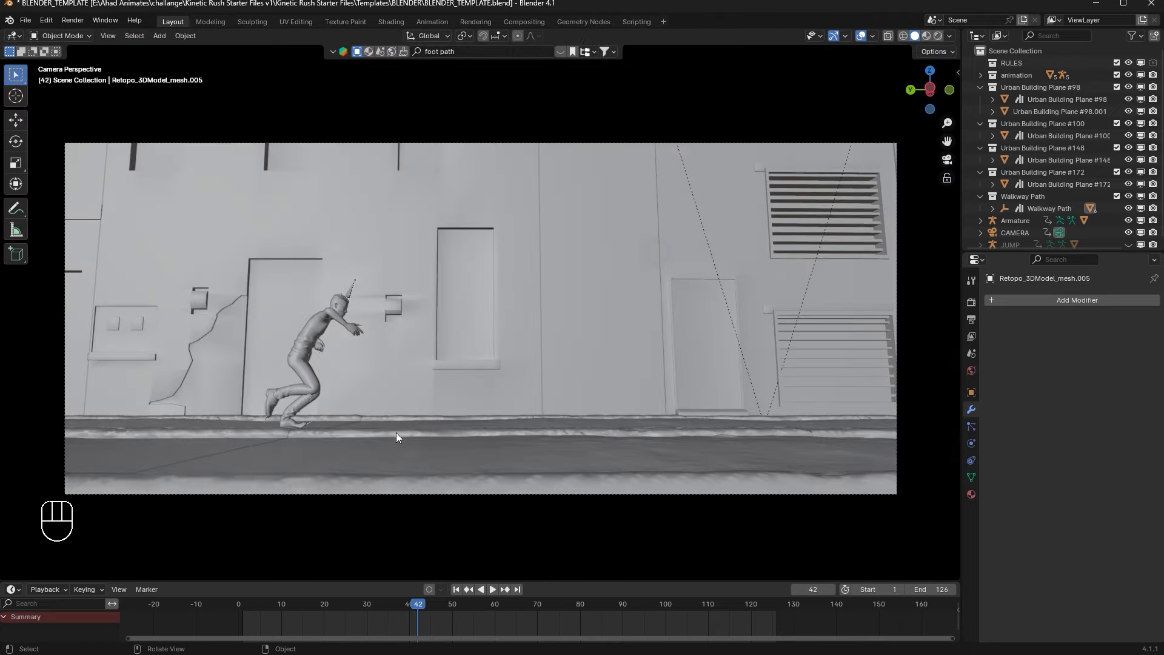
Step: Save the blend file and play the run animation from the camera, returning to frame 1
key("ctrl+s")
key("space")
key("space")
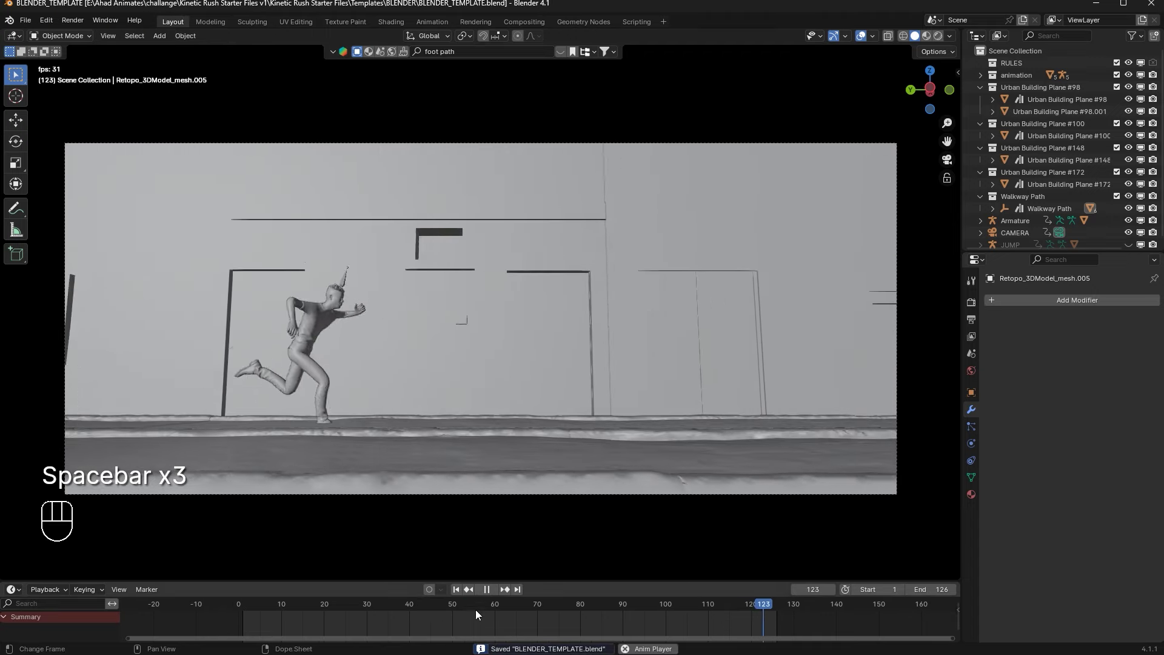
key("space")
left_click(463, 592)
left_click_drag(551, 363, 509, 390)
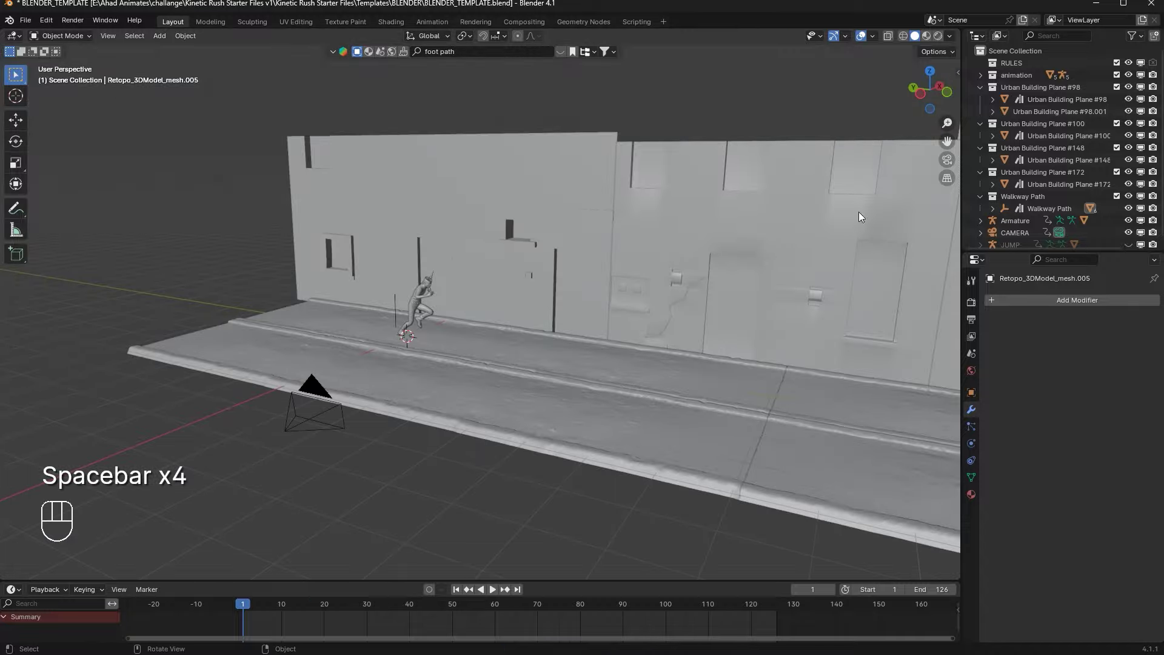
left_click(948, 167)
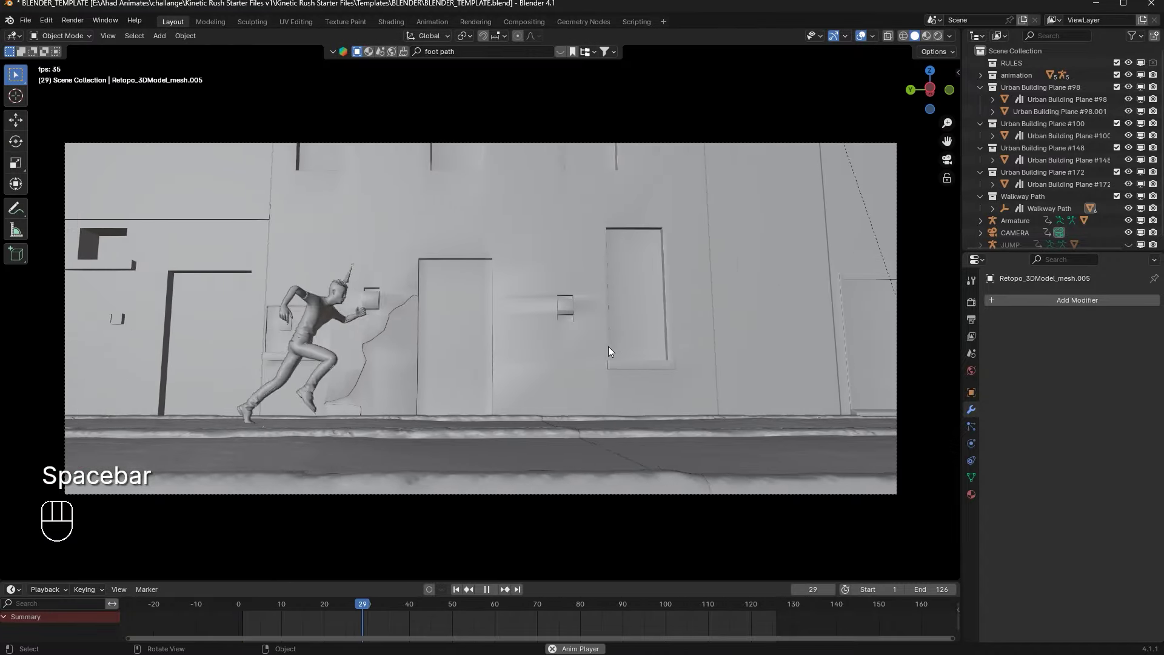
key("space")
left_click(462, 596)
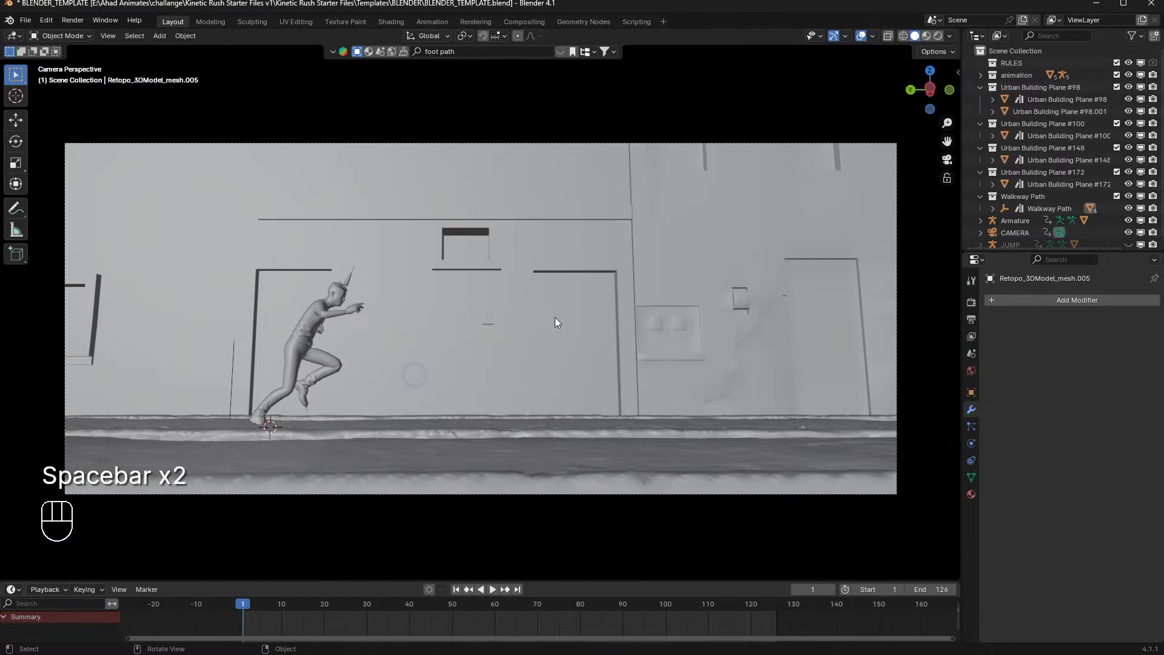
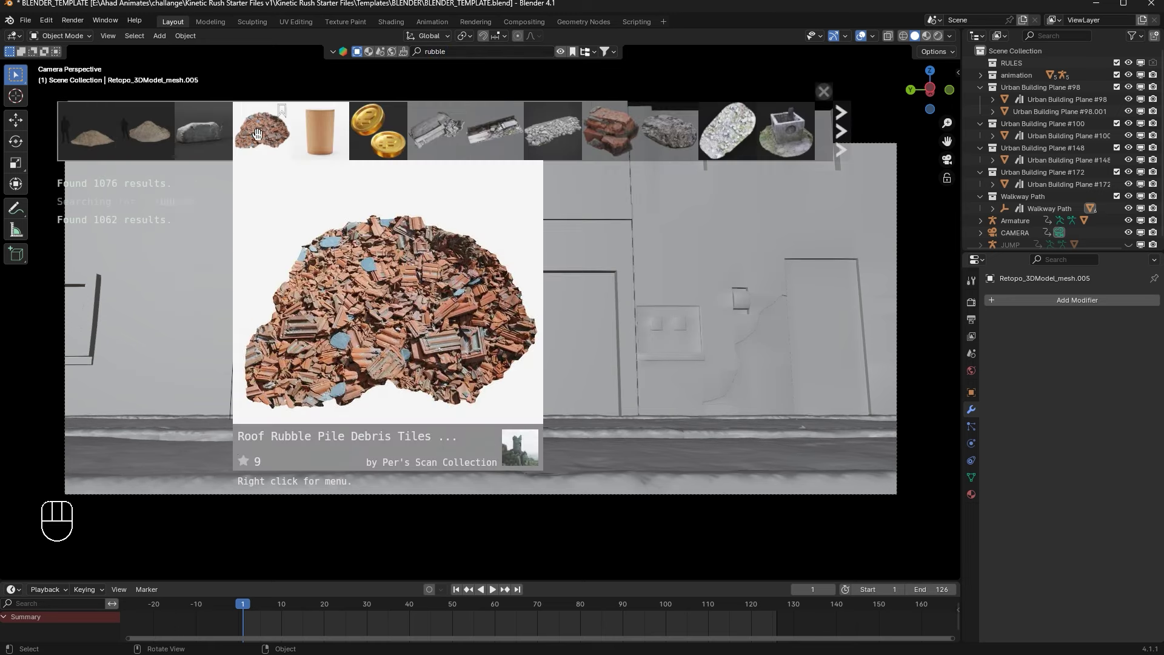
Step: Drag the waste-lumber rubble pile asset from the BlenderKit results into the scene beside the walkway
left_click(563, 55)
left_click_drag(31, 23, 560, 10)
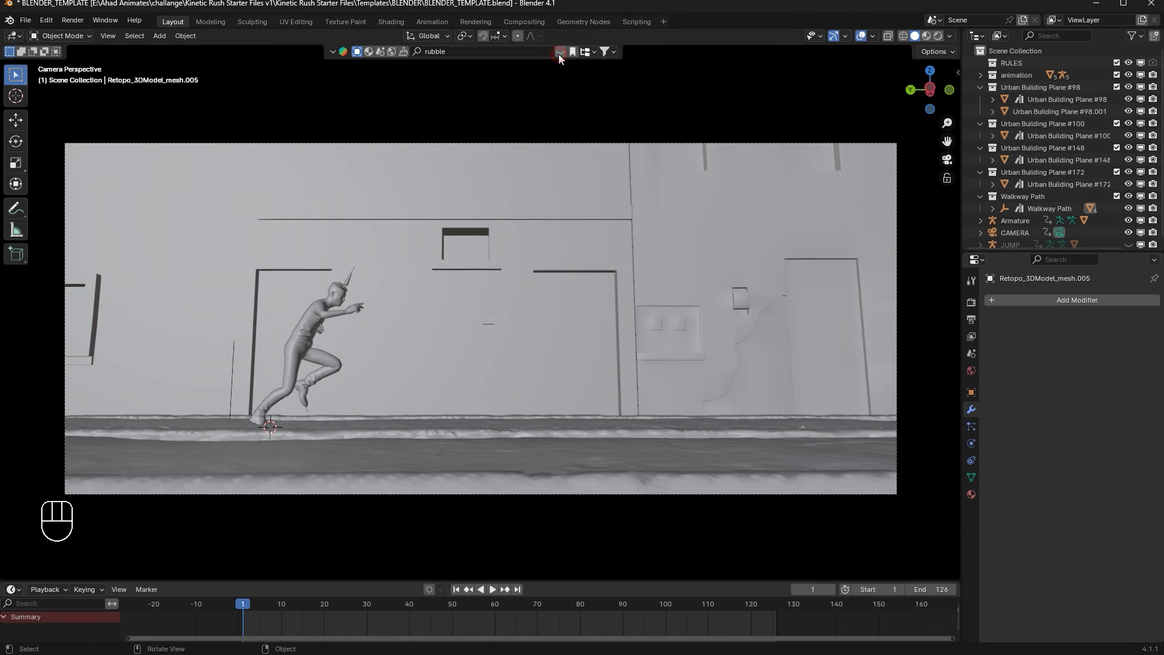
left_click_drag(81, 202, 189, 288)
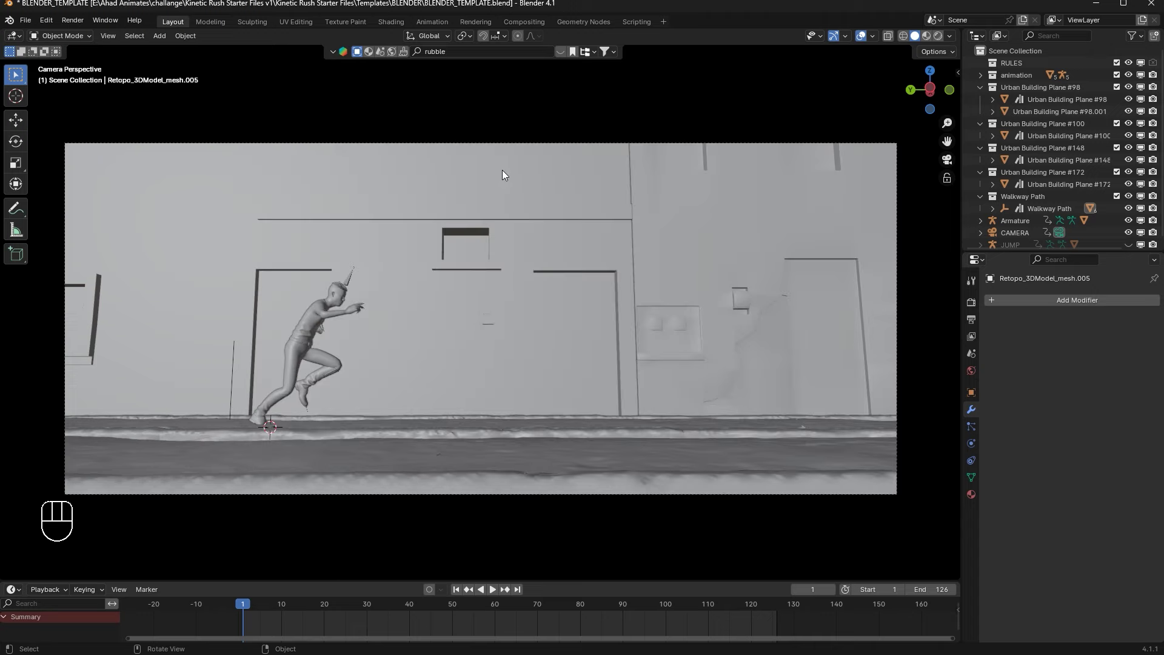
left_click_drag(530, 229, 513, 266)
middle_click(595, 270)
key("s")
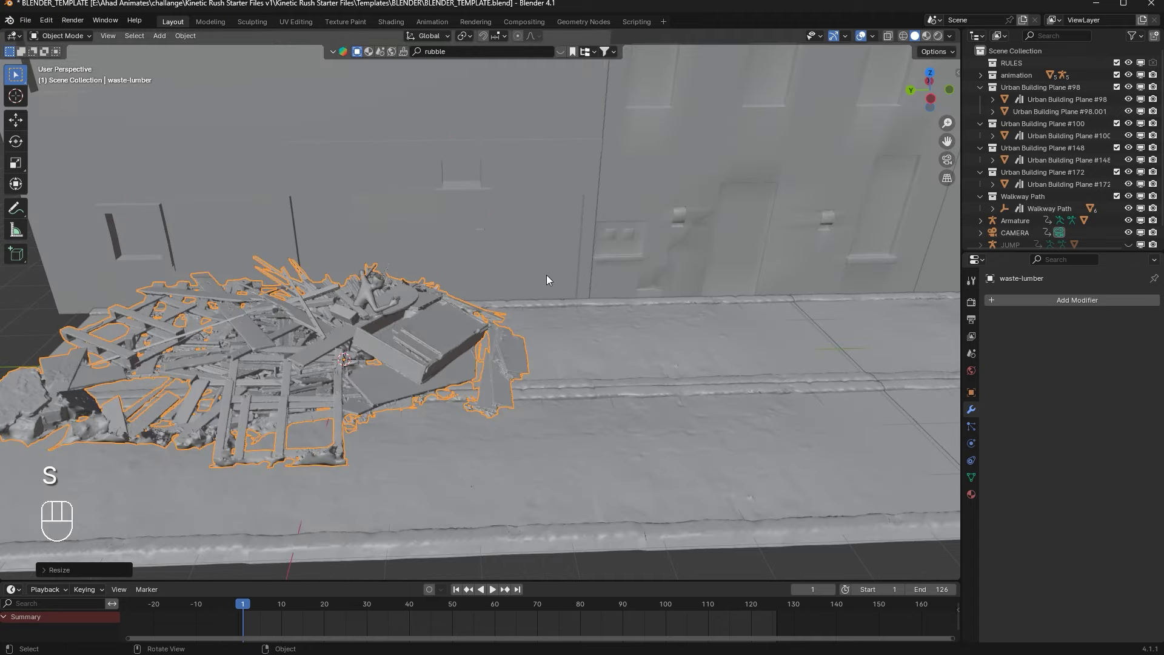
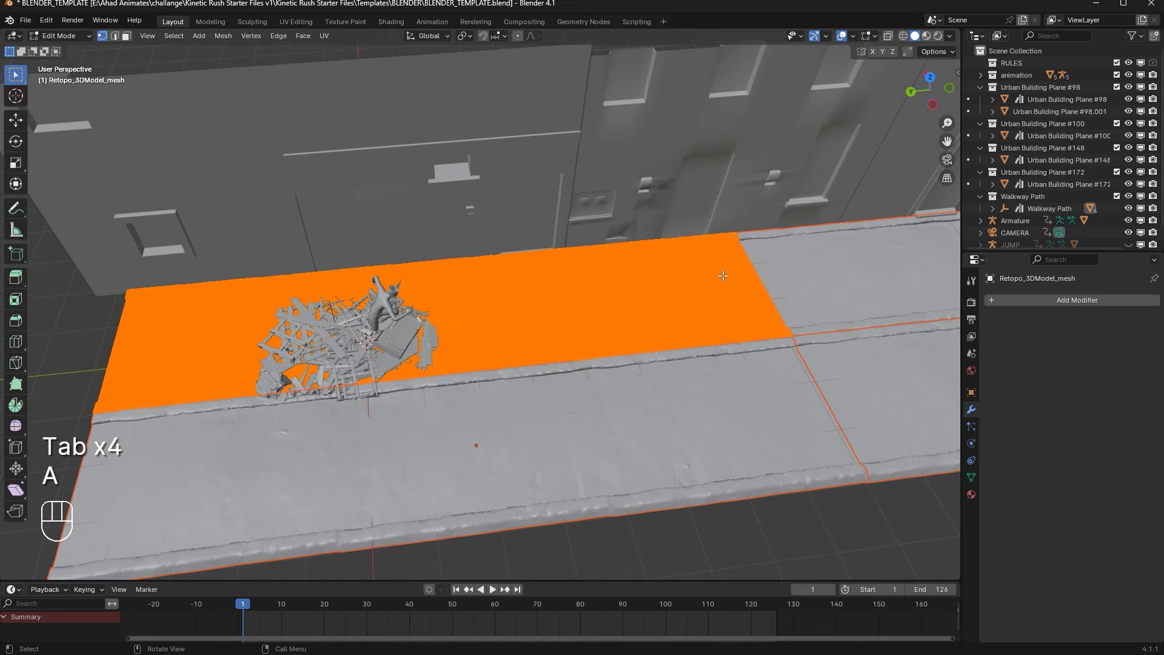
Step: Merge the mesh's duplicate vertices by distance (103 removed)
key("m")
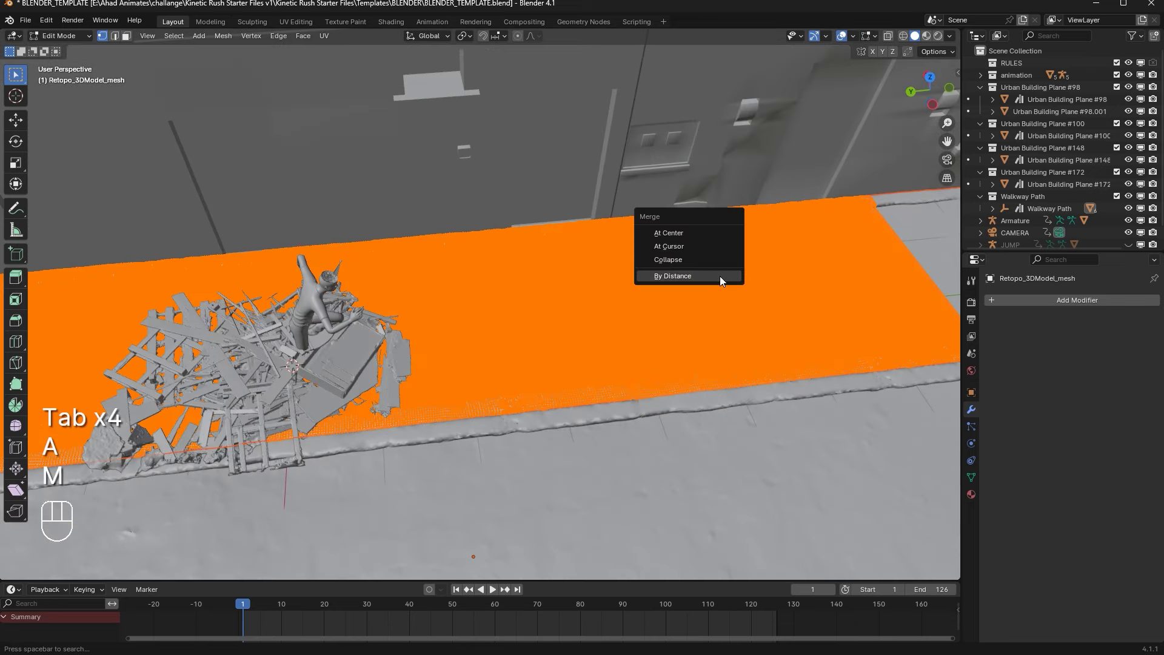
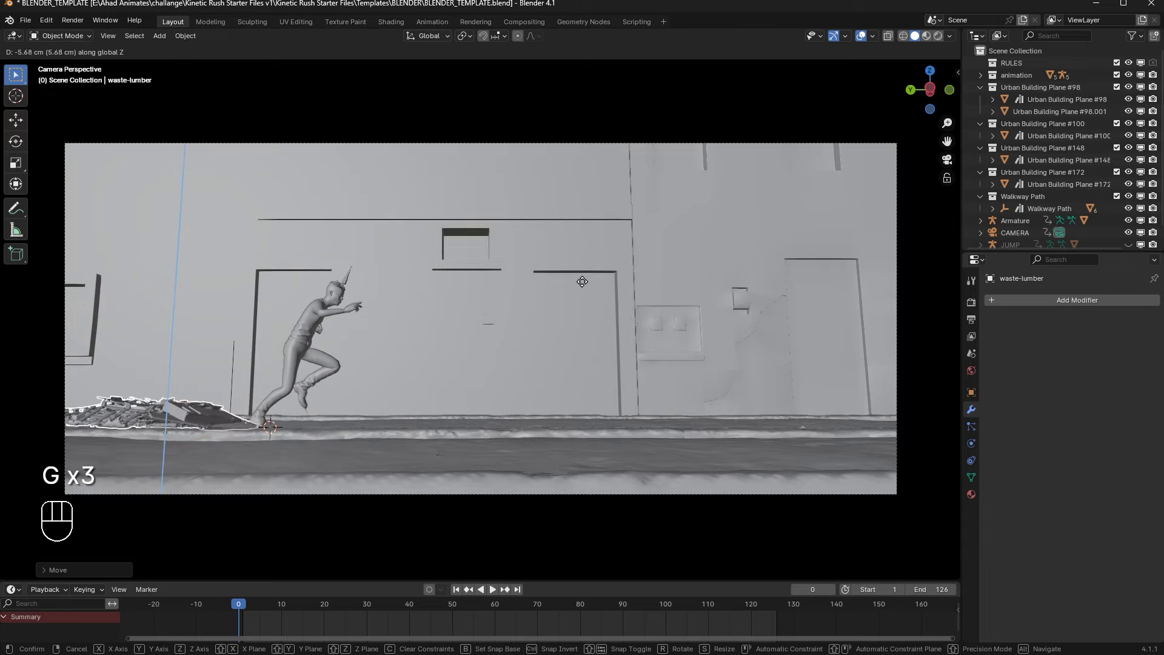
Step: In top view, duplicate the waste-lumber rubble pile, rotate it and move it along the wall
left_click_drag(591, 284, 667, 291)
middle_click(621, 321)
key("r")
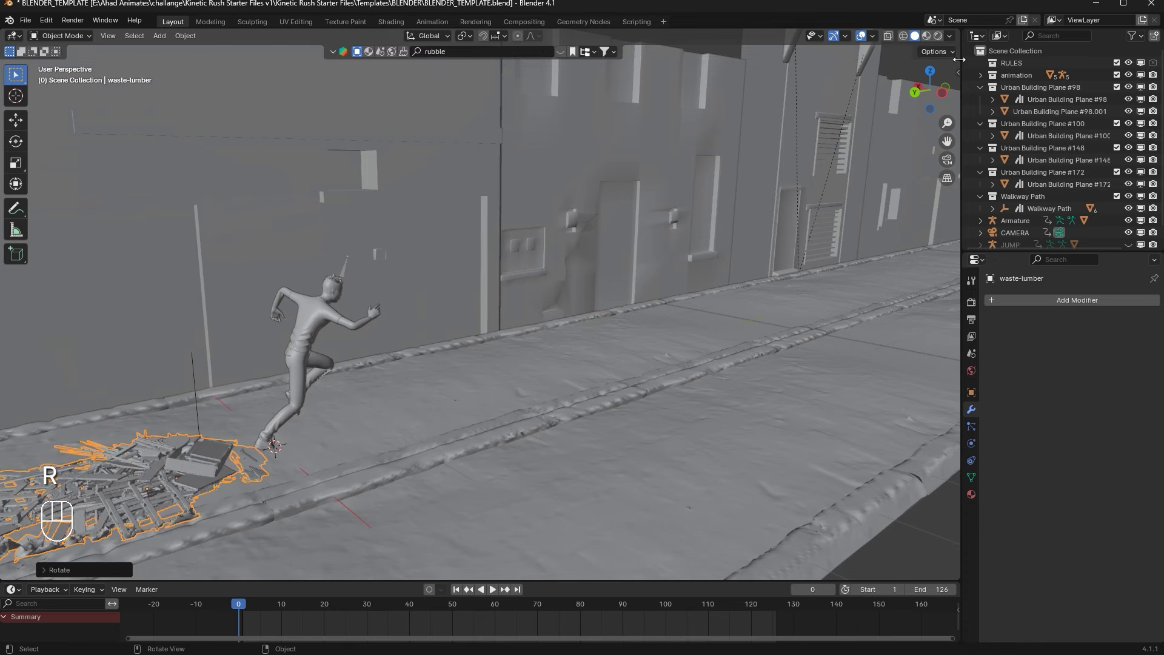
left_click(935, 76)
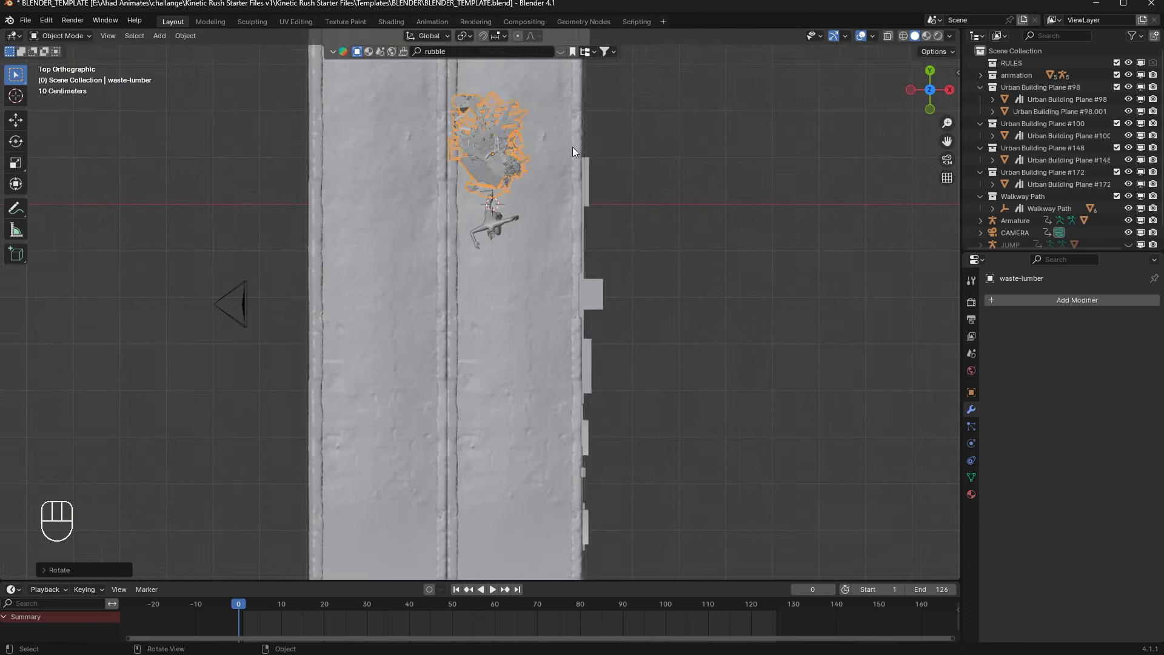
key("alt+d")
key("r")
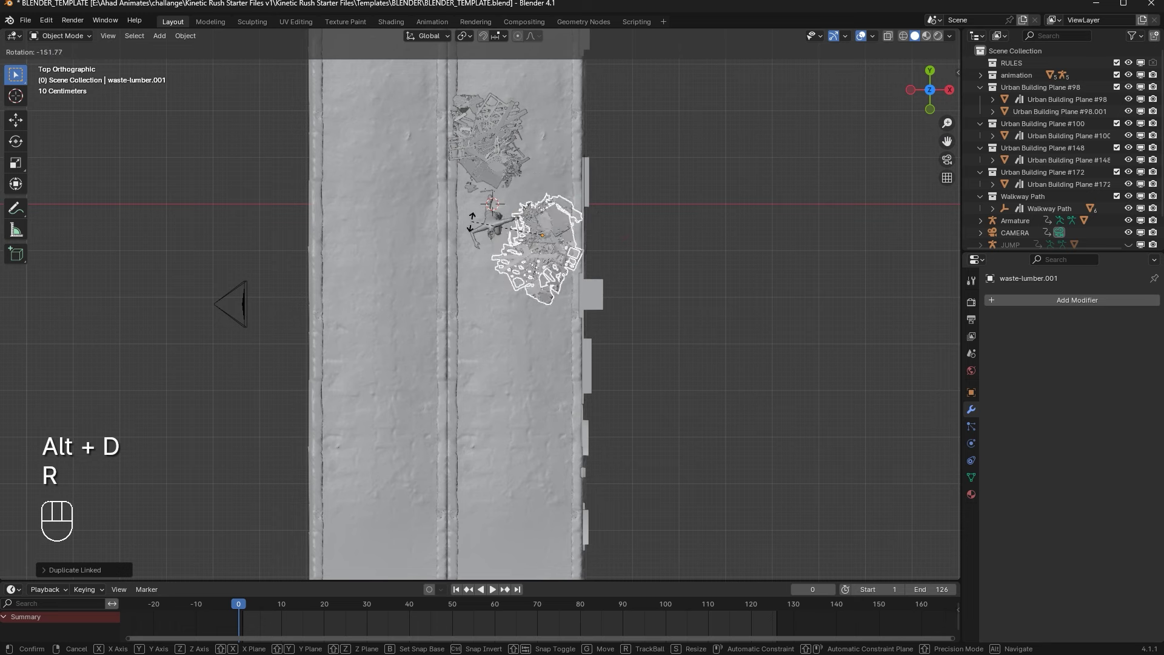
key("s")
key("g")
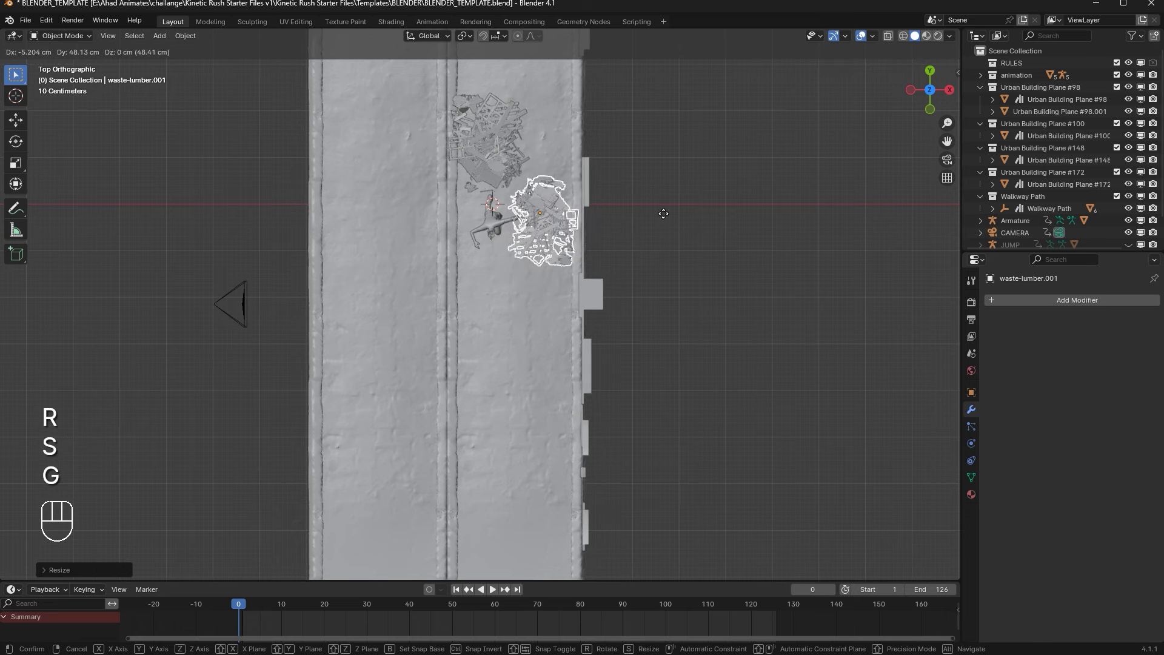
Step: Make further rotated, scaled rubble copies and space them along the foot of the wall
key("alt+d")
key("r")
key("g")
key("s")
left_click_drag(600, 220, 602, 138)
key("alt+s")
key("ctrl+z")
key("alt+d")
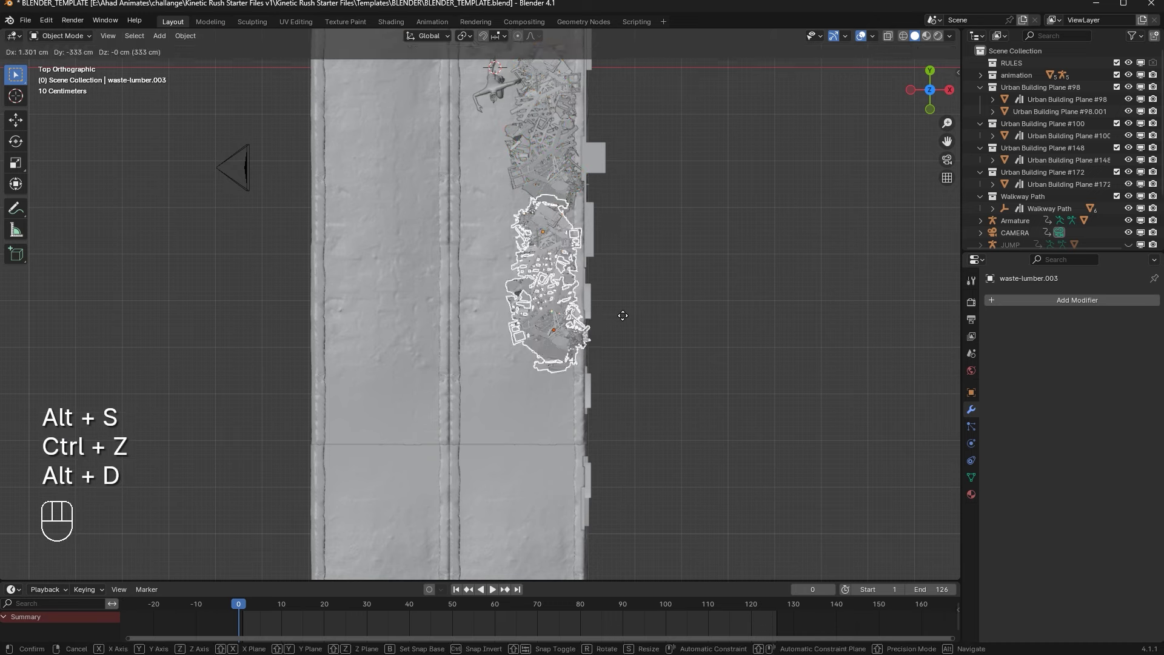
key("s")
key("r")
key("r")
key("g")
left_click_drag(551, 245, 550, 164)
Step: Duplicate several rubble copies together and place them further along to line the whole wall
left_click(553, 156)
left_click(529, 175)
left_click_drag(570, 281, 589, 156)
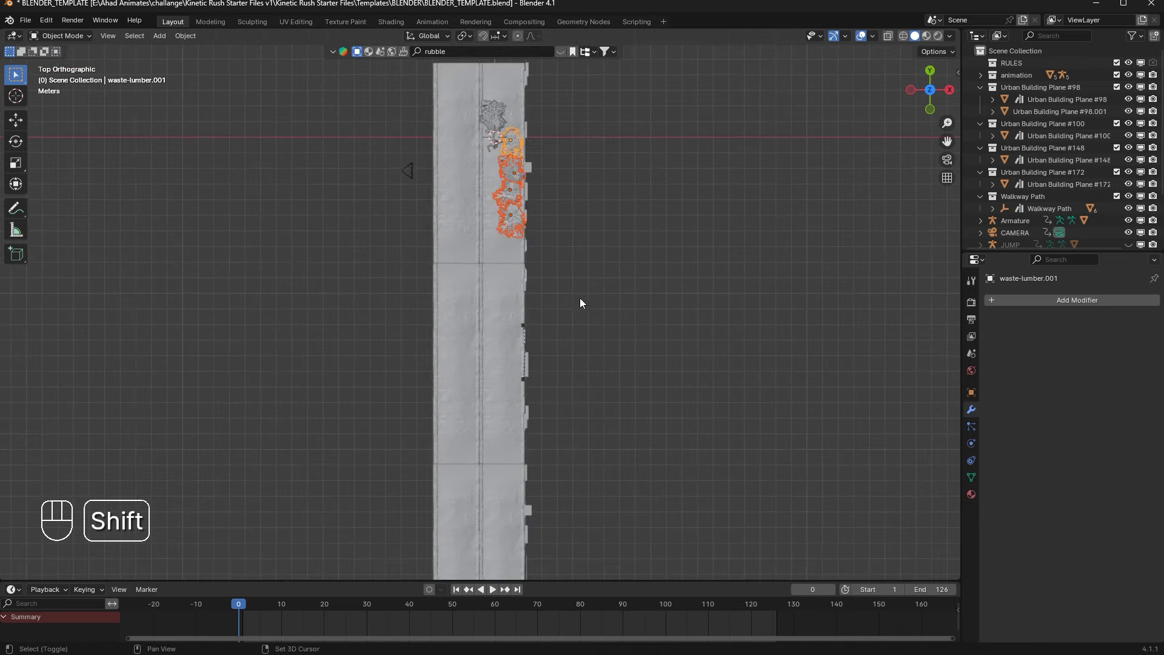
left_click_drag(600, 234, 600, 210)
key("alt+d")
key("g")
key("g")
left_click_drag(810, 297, 904, 241)
left_click(955, 165)
Step: Play the run animation through the camera past the rubble-lined walkway
key("space")
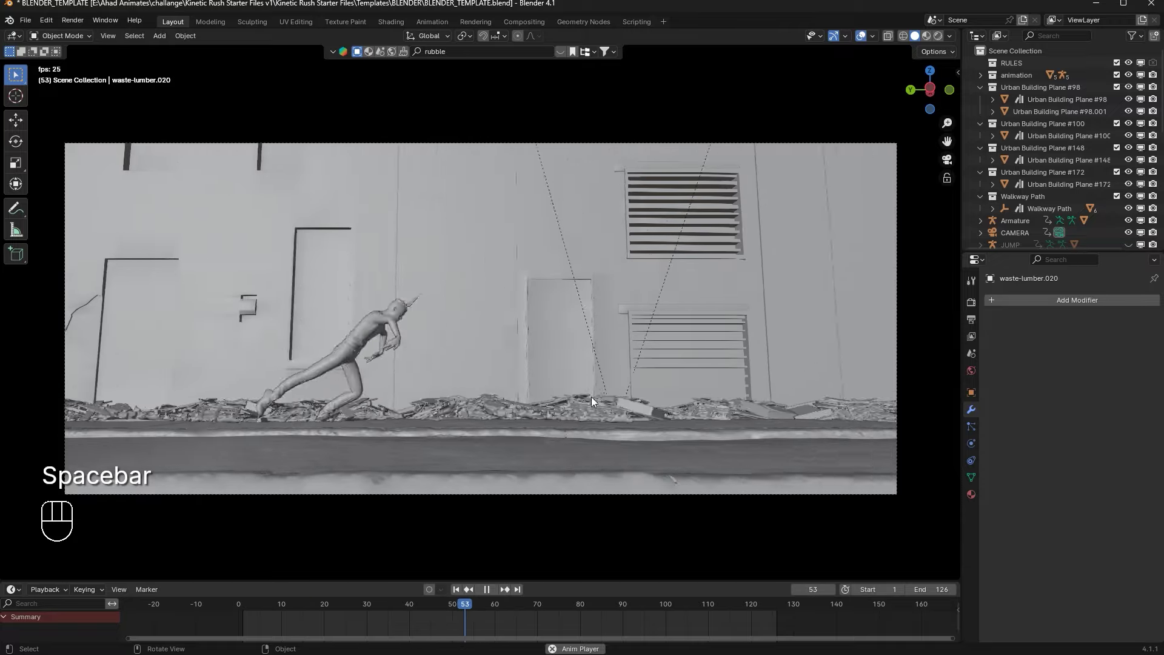
key("space")
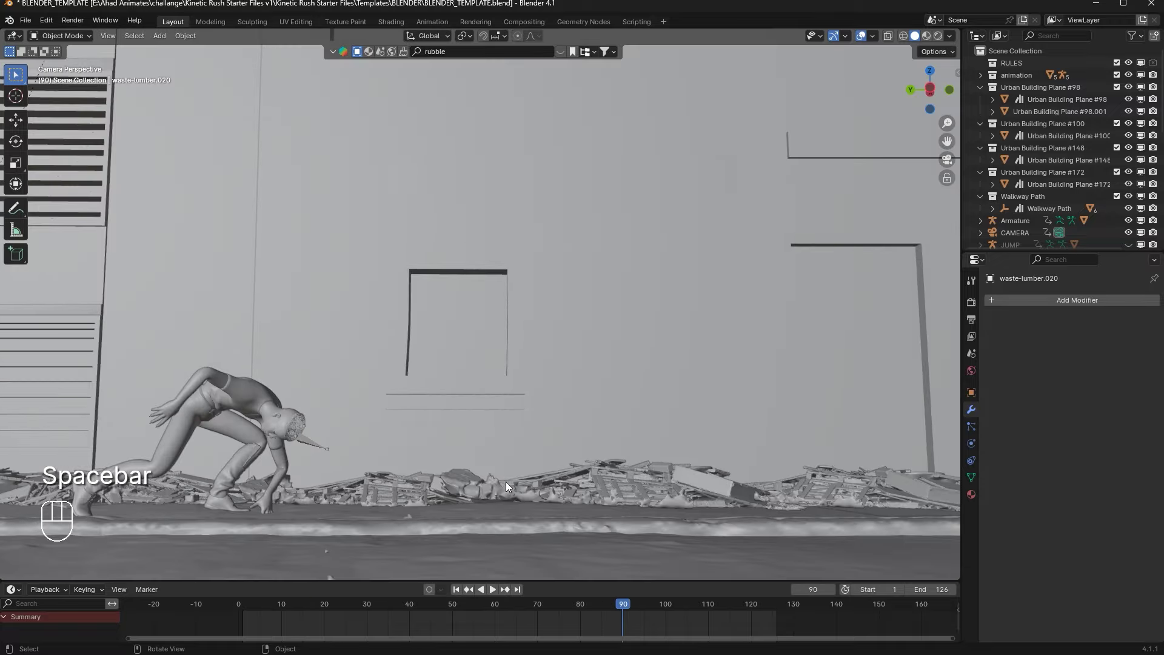
key("space")
key("space")
left_click(457, 594)
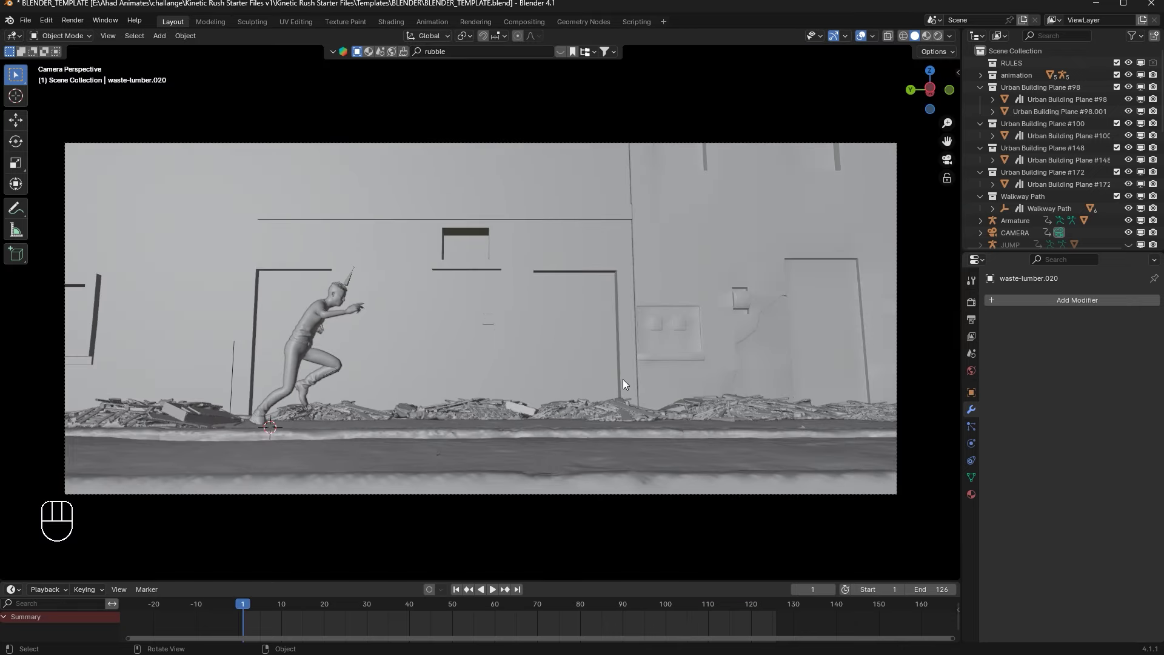
key("space")
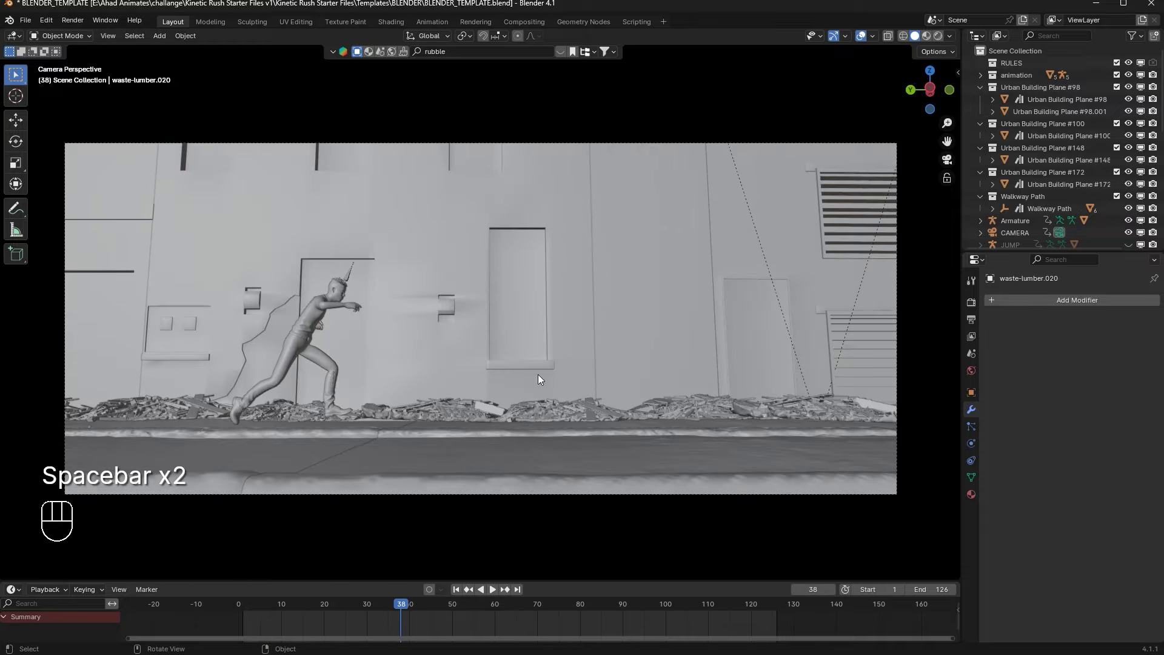
Step: Play the animation and frame the view over the rubble lining the wall
key("space")
left_click_drag(558, 419, 564, 412)
left_click_drag(552, 392, 477, 394)
left_click_drag(708, 344, 728, 361)
left_click_drag(799, 290, 944, 239)
left_click_drag(815, 285, 740, 320)
middle_click(656, 311)
middle_click(607, 331)
middle_click(561, 380)
middle_click(589, 390)
Step: Duplicate selected rubble pieces and move, rotate and scale the copies along the wall
left_click(580, 437)
left_click(507, 479)
left_click(511, 445)
key("alt+f")
key("alt+d")
key("g")
key("g")
key("s")
left_click(927, 76)
left_click_drag(740, 215, 612, 362)
key("alt+d")
key("r")
key("f")
key("g")
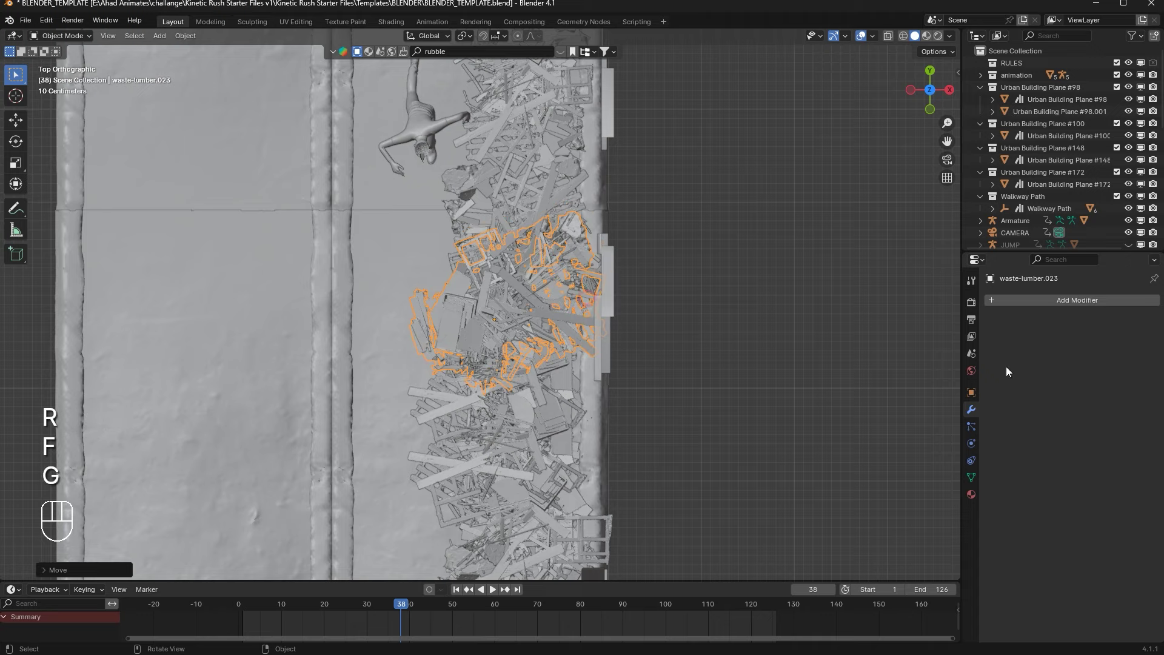
Step: Preview the rubble through the camera during playback, then scrub back to frame 52
key("space")
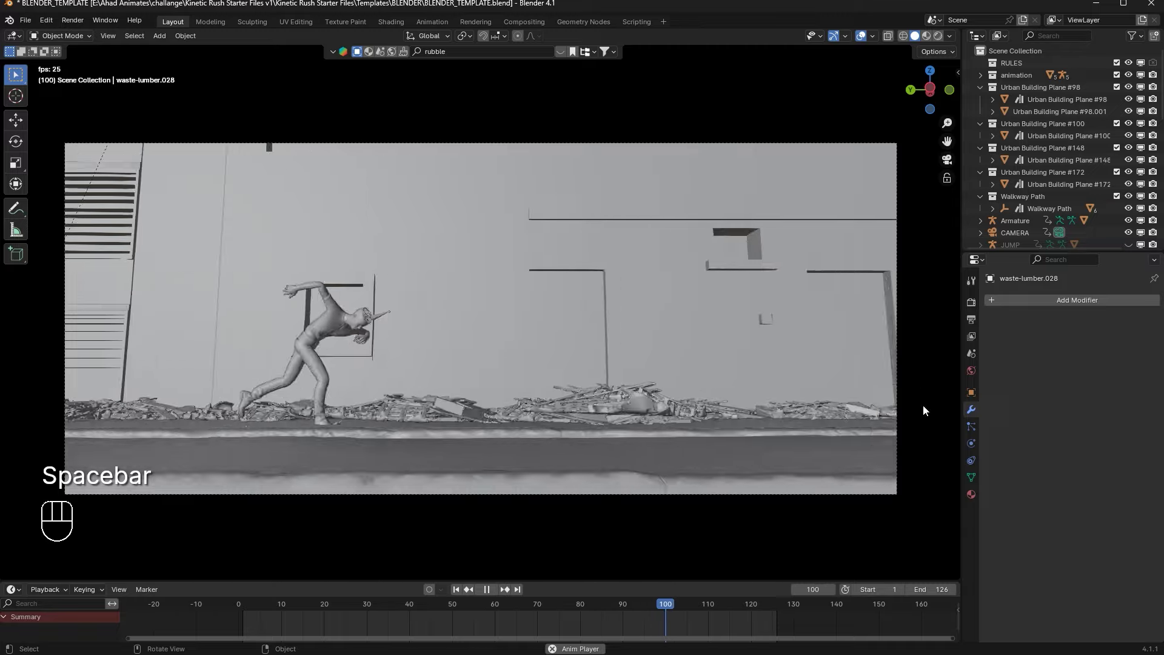
key("space")
double_click(455, 598)
key("space")
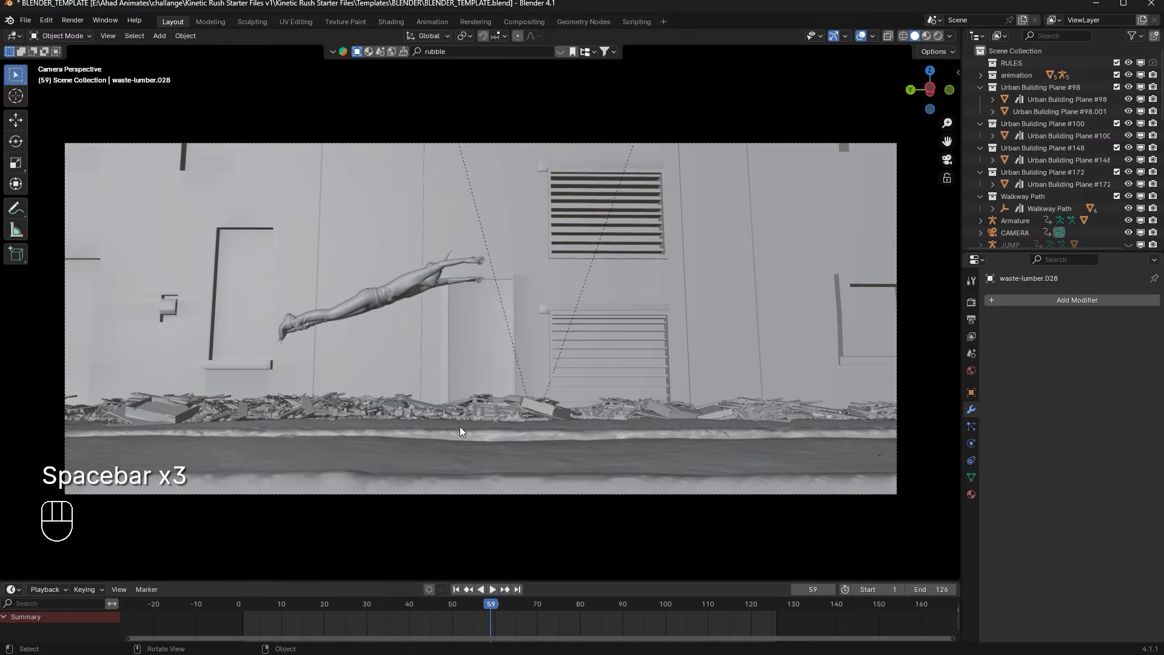
key("space")
left_click_drag(490, 605, 376, 472)
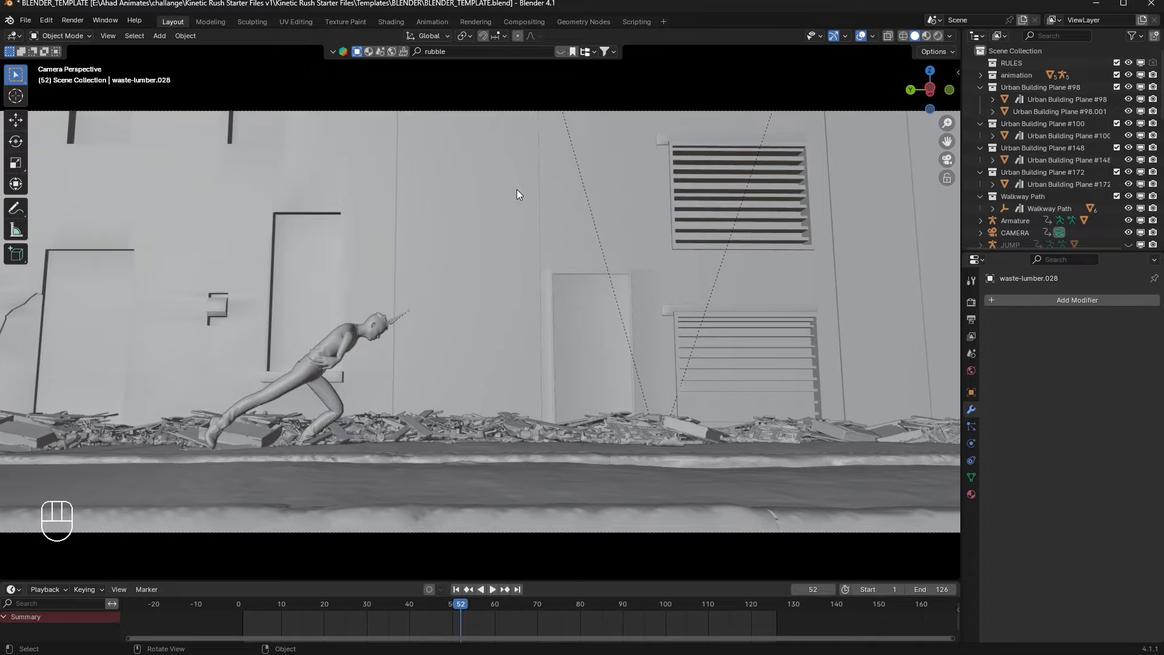
Step: Select a rubble piece and orbit out of camera view to an overhead view of the alley strip
left_click_drag(511, 275, 499, 344)
left_click_drag(406, 268, 336, 235)
left_click(562, 283)
middle_click(529, 273)
left_click_drag(591, 271, 590, 441)
left_click_drag(485, 440, 502, 428)
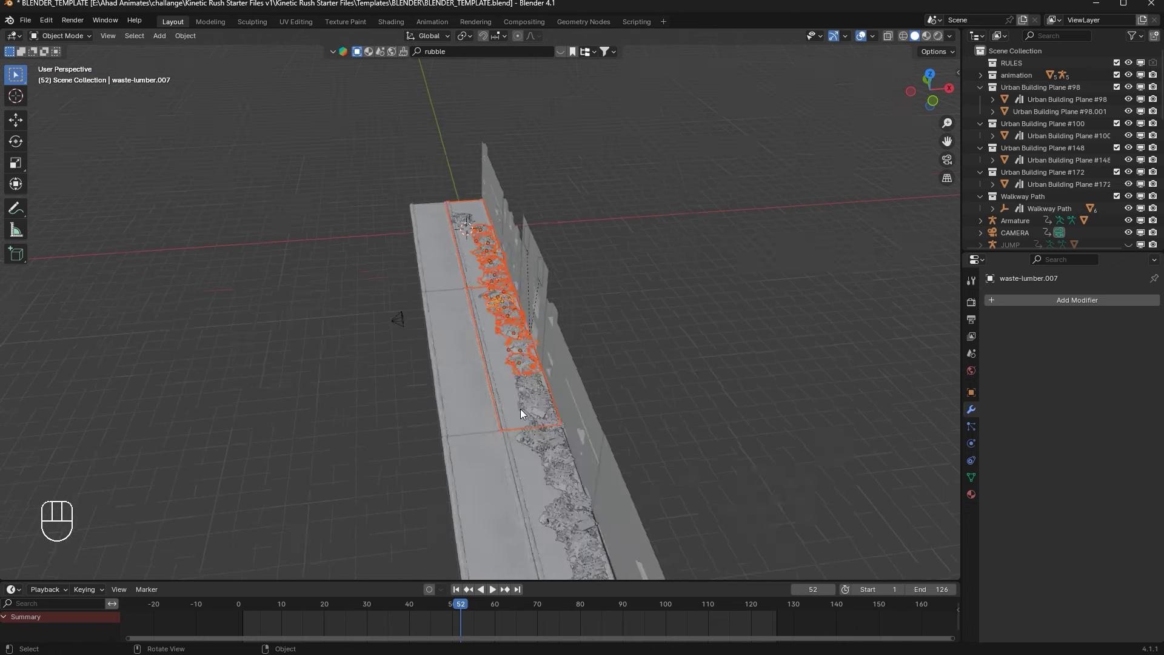
Step: Look straight down on the walkway and select the row of rubble pieces along the wall
middle_click(514, 419)
left_click_drag(505, 431, 489, 538)
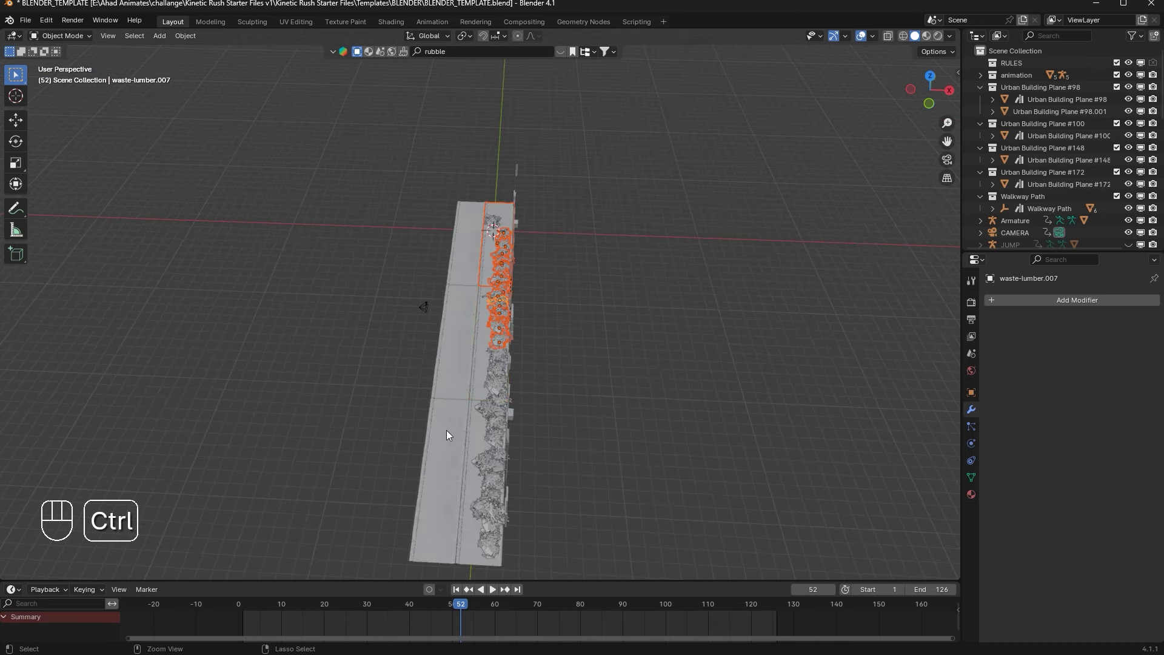
key("ctrl+shift+x")
left_click_drag(495, 473, 481, 516)
left_click(465, 512)
left_click(471, 361)
left_click(477, 368)
left_click(486, 268)
left_click_drag(485, 276, 542, 269)
middle_click(562, 269)
middle_click(684, 273)
Step: Shift the selected rubble sideways along X toward the wall and save the blend file
key("g")
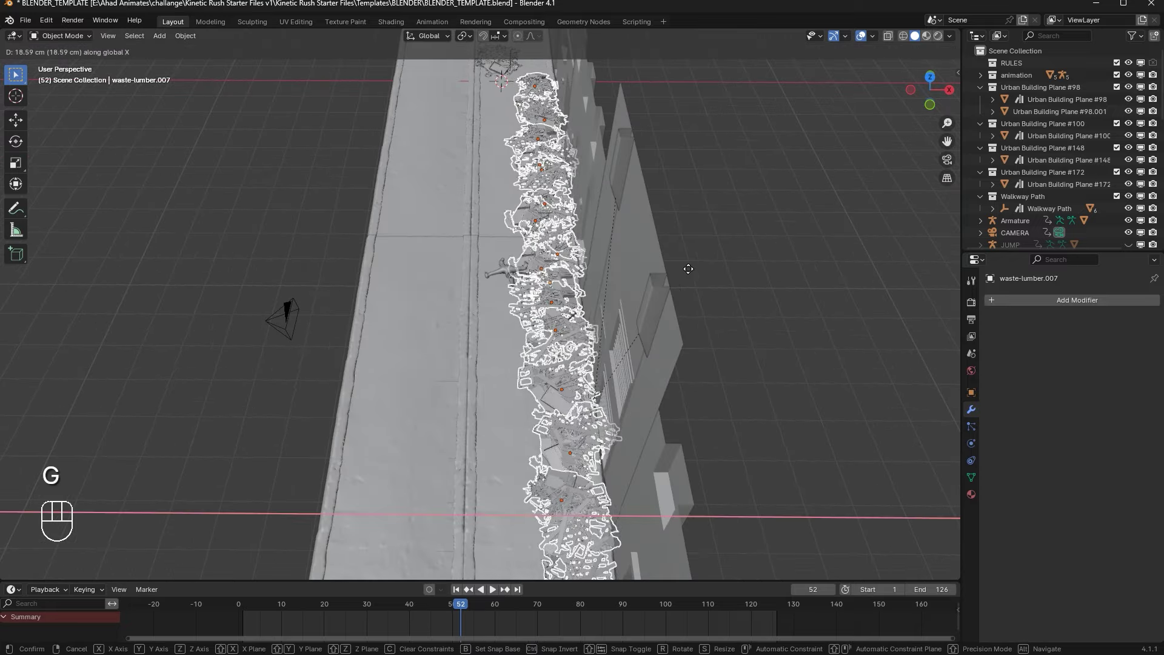
left_click(818, 237)
left_click(958, 157)
left_click(952, 163)
left_click(773, 176)
key("ctrl+s")
Step: Orbit closer beside the walkway and select the character standing on it
left_click_drag(701, 205, 574, 245)
middle_click(602, 240)
middle_click(611, 269)
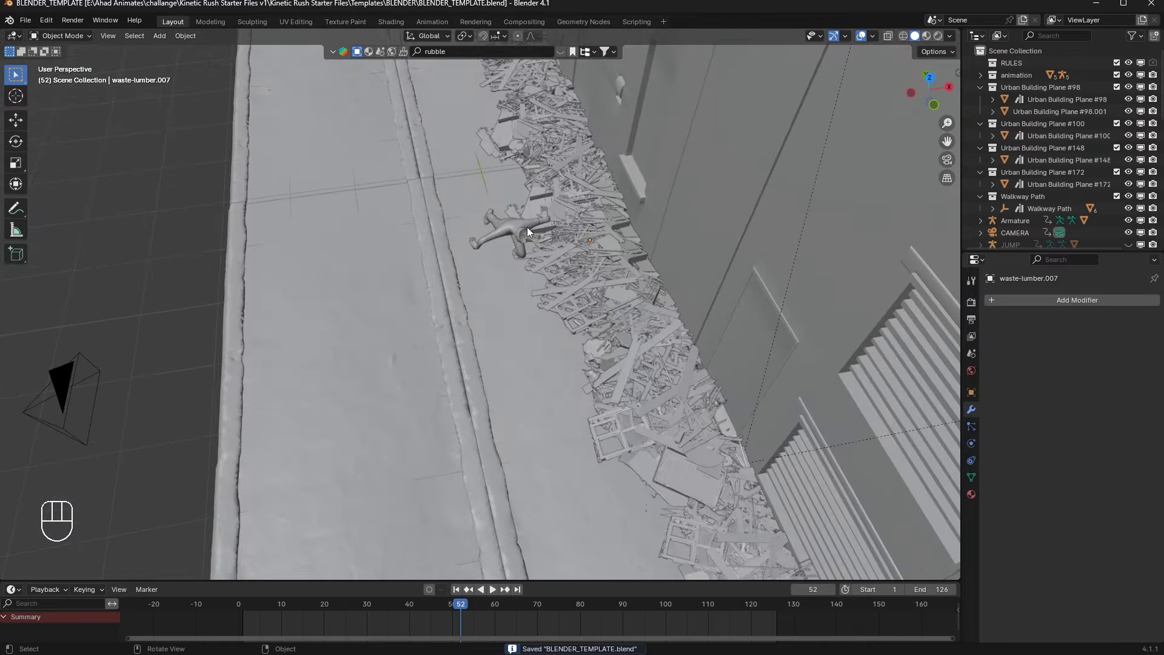
left_click(533, 242)
left_click_drag(562, 220, 587, 176)
Step: Move the character armature −28.29 cm along X, away from the rubble
left_click_drag(606, 263, 614, 285)
key("g")
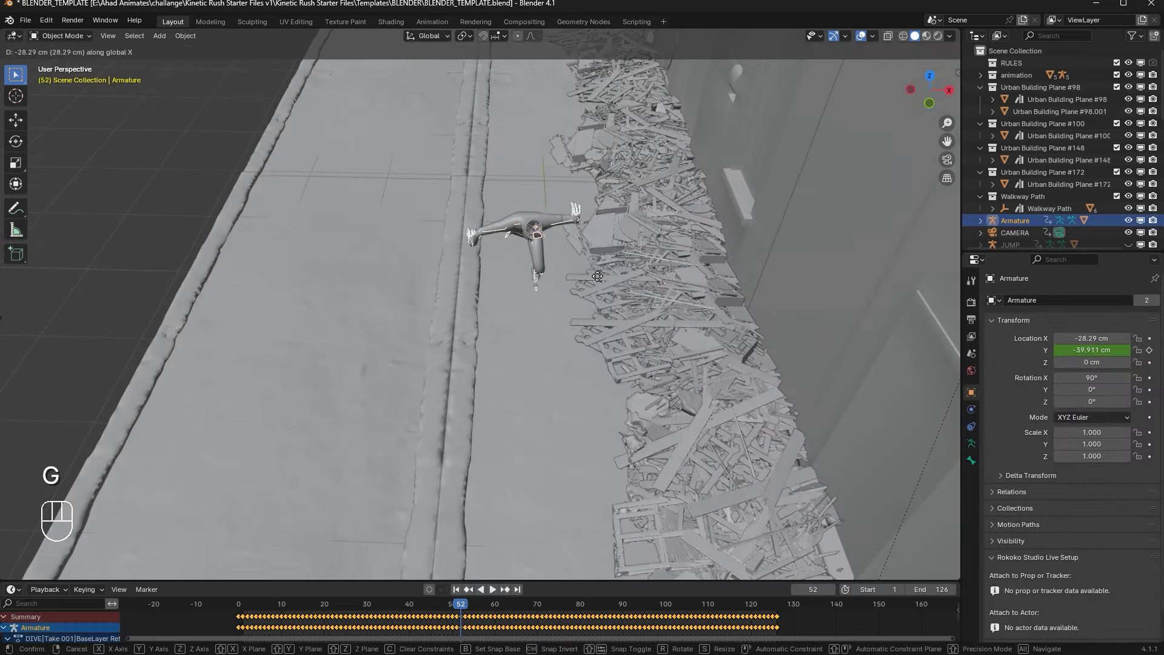
key("space")
key("space")
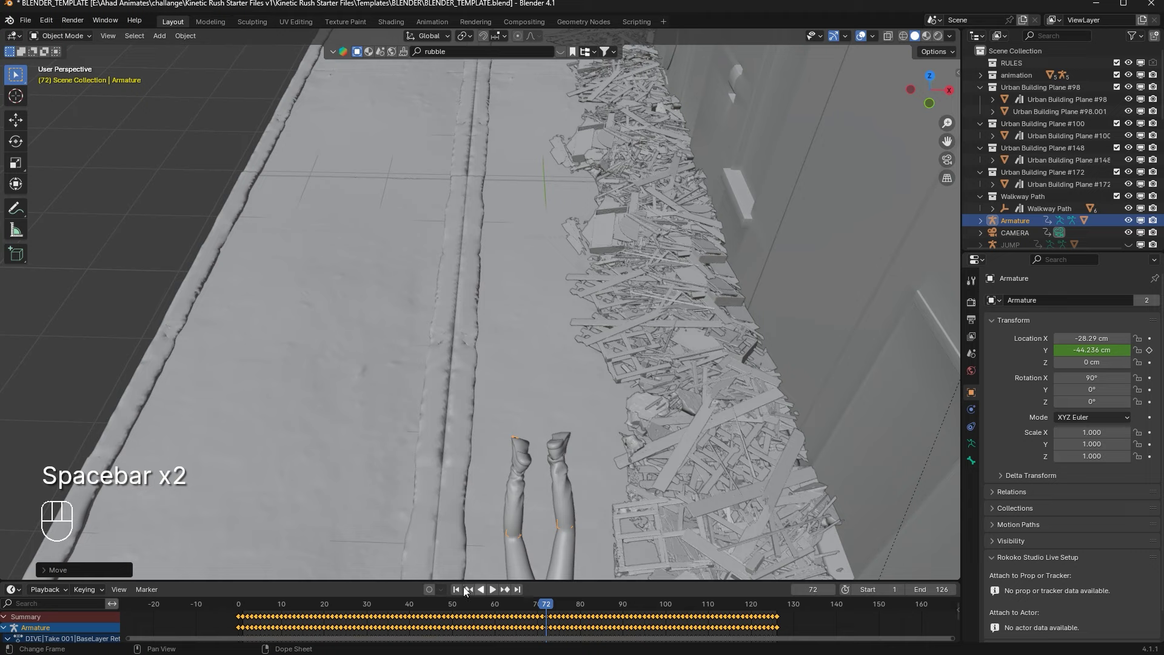
Step: Scrub the timeline back to frame 1 and bring up the asset gallery add-on
left_click_drag(466, 591, 537, 410)
left_click_drag(724, 308, 573, 236)
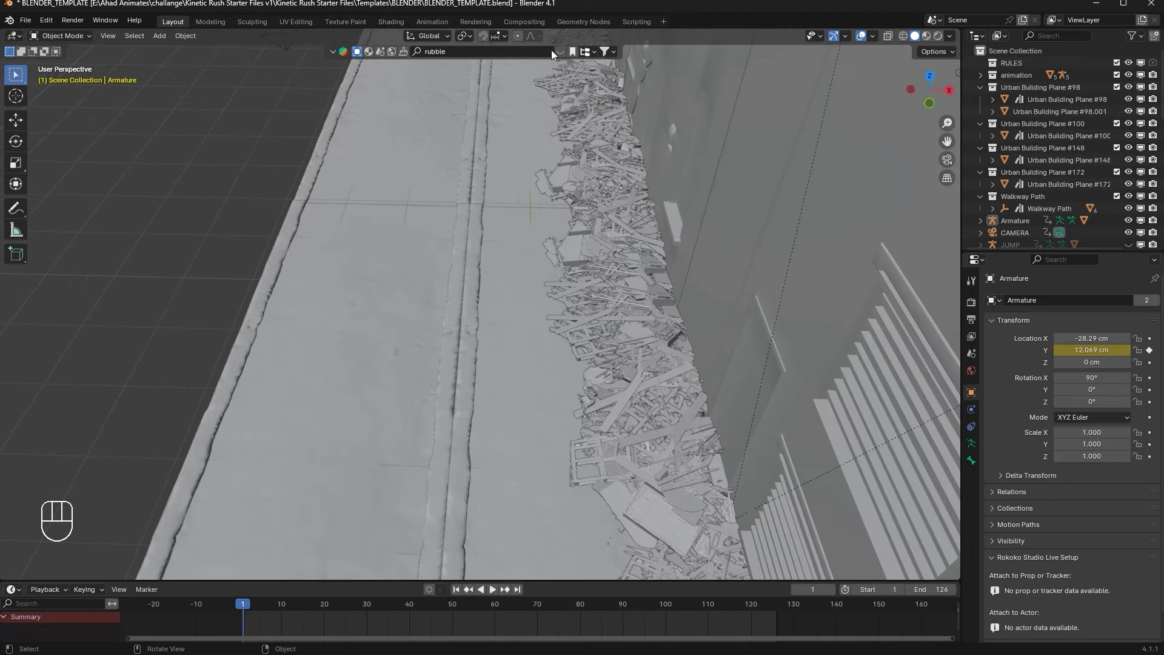
left_click(568, 57)
Step: Browse further through the online asset gallery results
left_click(562, 51)
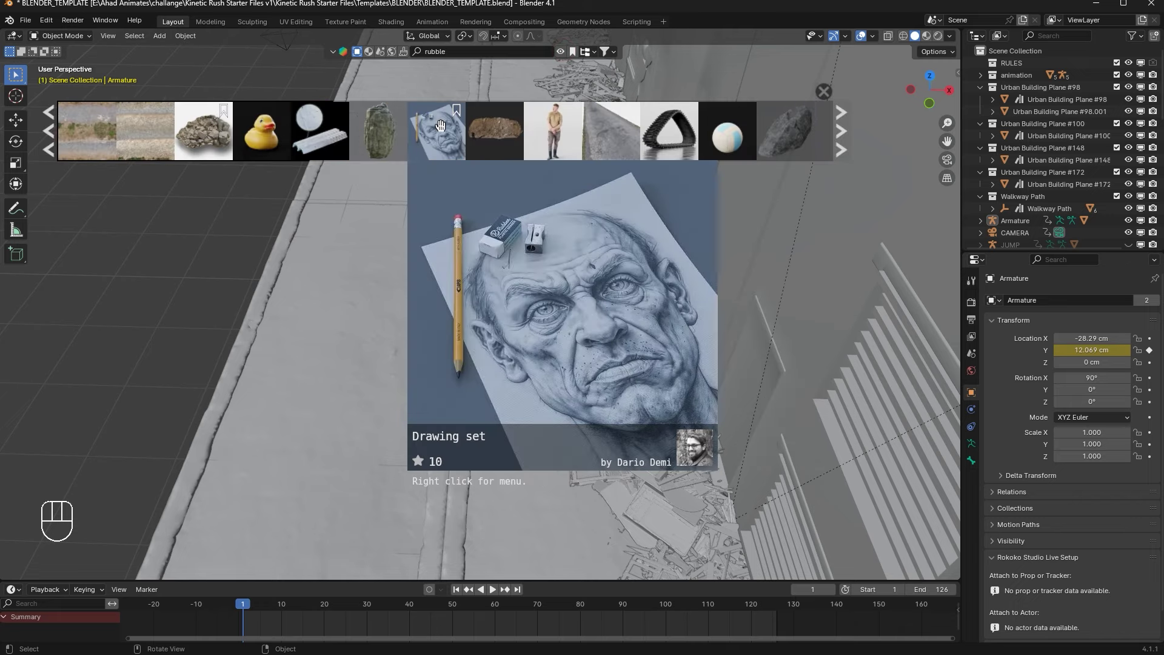
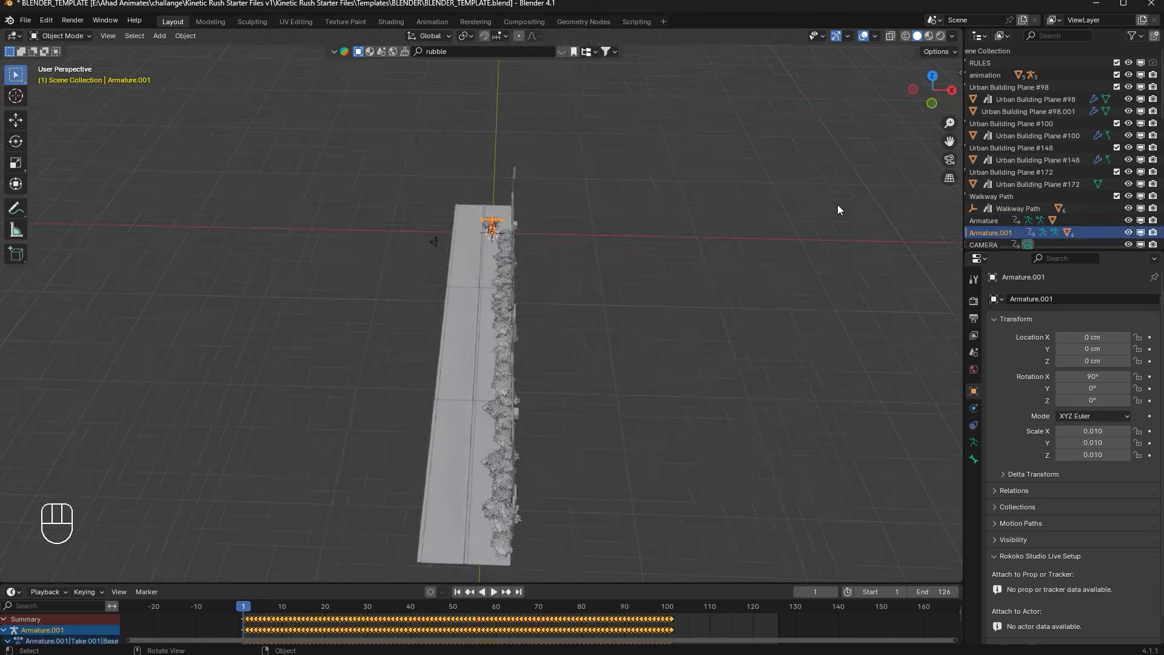
Step: View Armature.001 through the scene camera and scale it down to 0.008
left_click(956, 165)
left_click(266, 215)
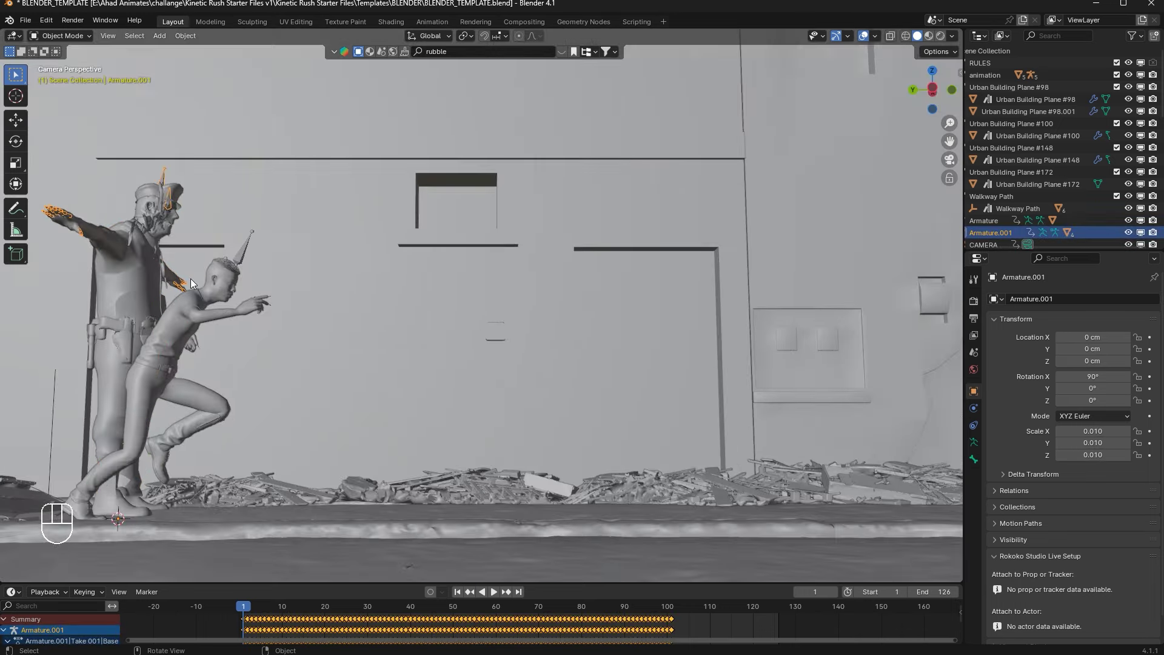
left_click_drag(399, 286, 487, 295)
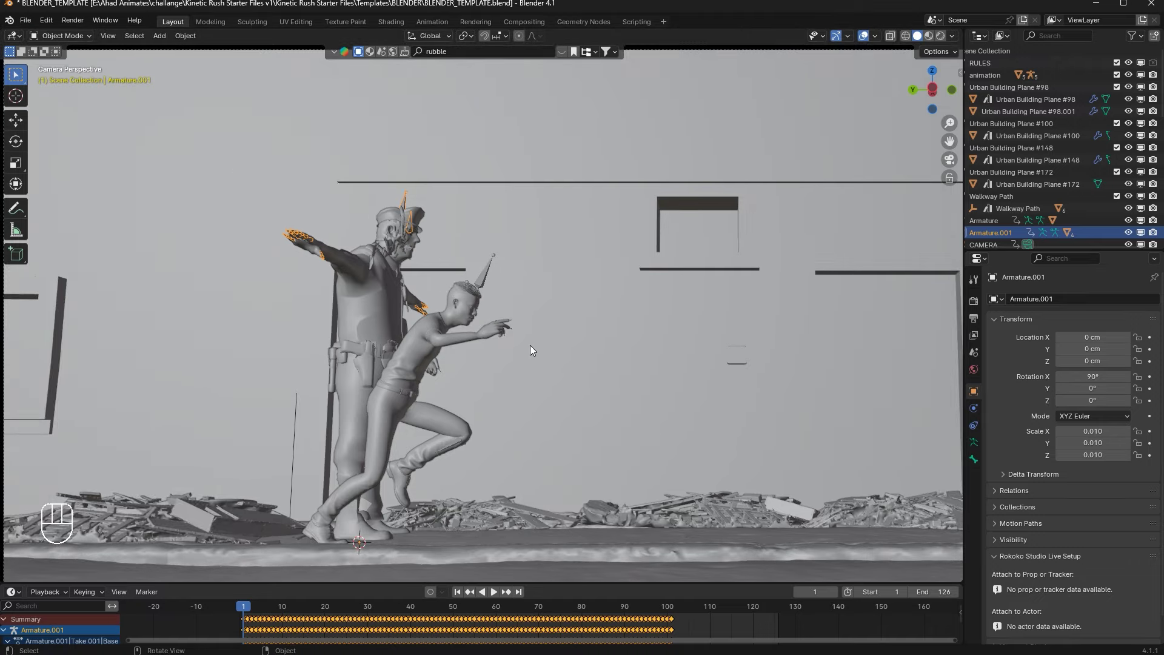
key("s")
key("space")
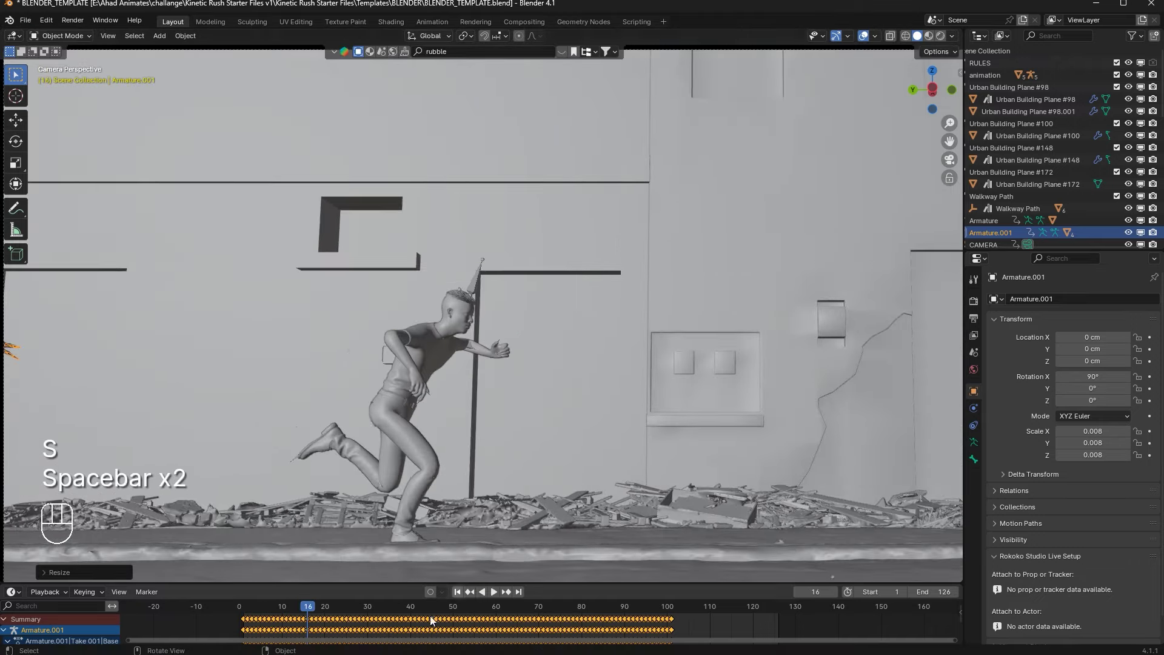
key("space")
Step: Orbit out to the second character, select all its keyframes, then undo the unwanted edits
left_click_drag(367, 434, 347, 462)
left_click_drag(322, 617, 272, 618)
key("a")
key("x")
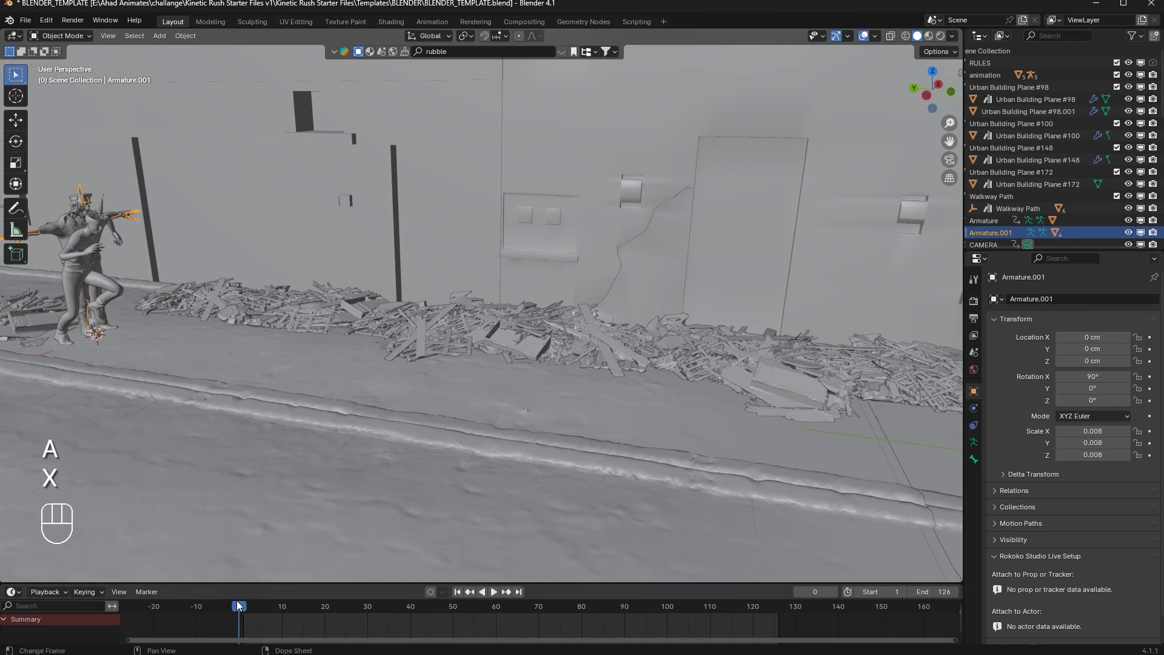
left_click(253, 609)
left_click(94, 240)
key("ctrl+z")
key("ctrl+z")
key("ctrl+z")
key("ctrl+z")
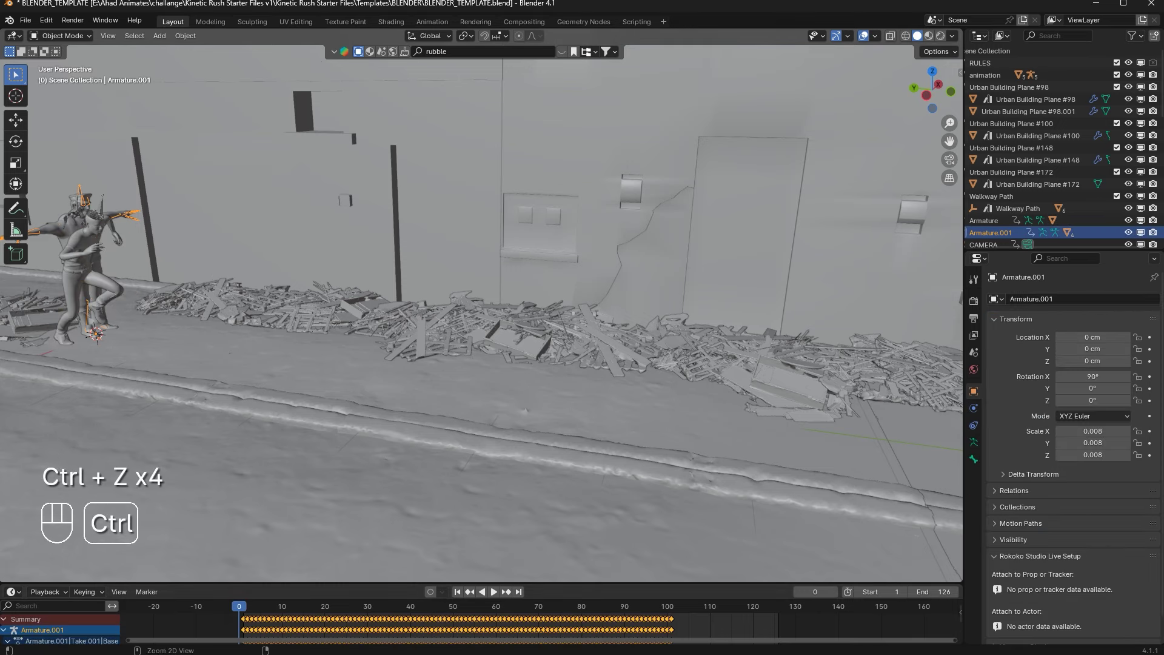
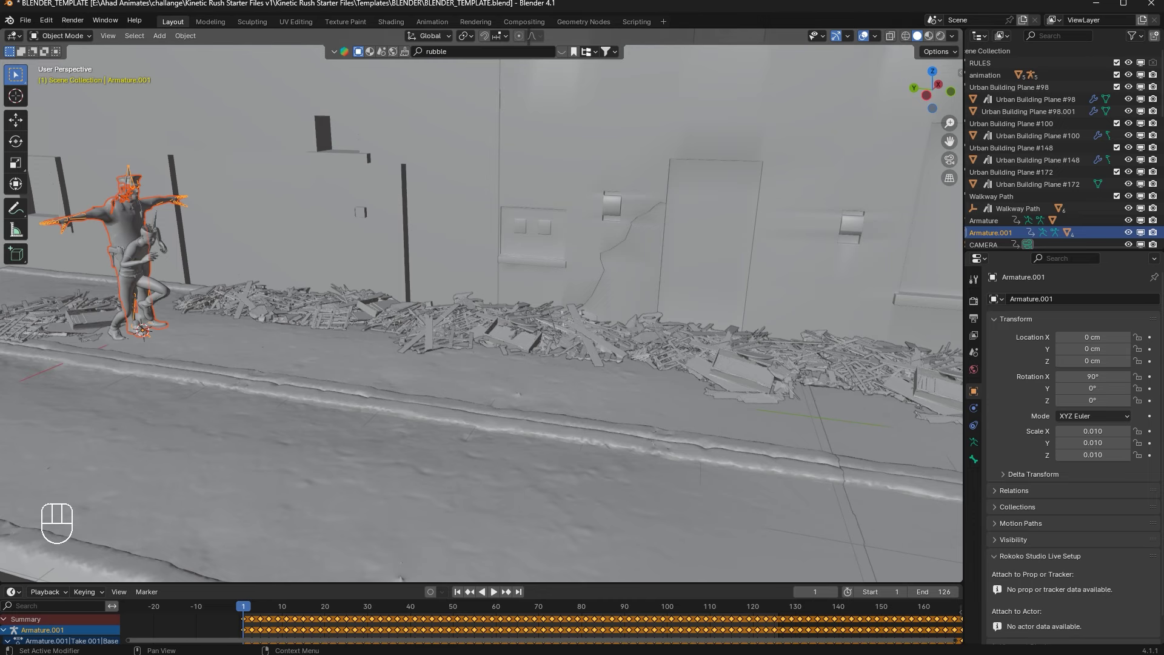
Step: Play the animation through the camera and orbit to an overview above the alley
key("space")
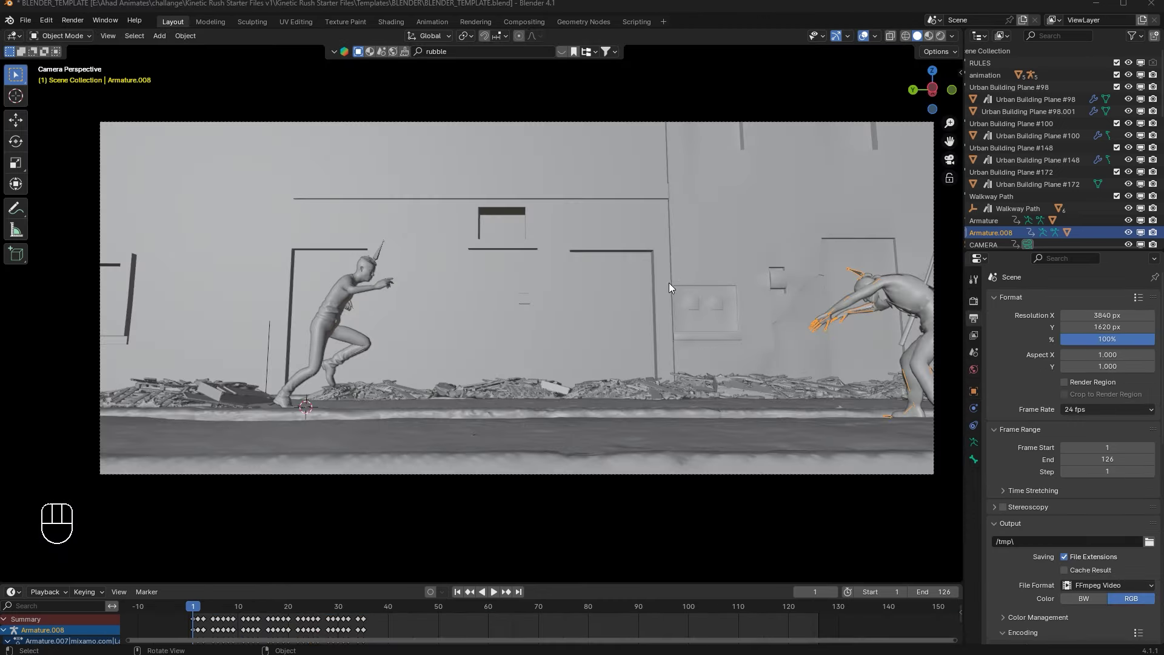
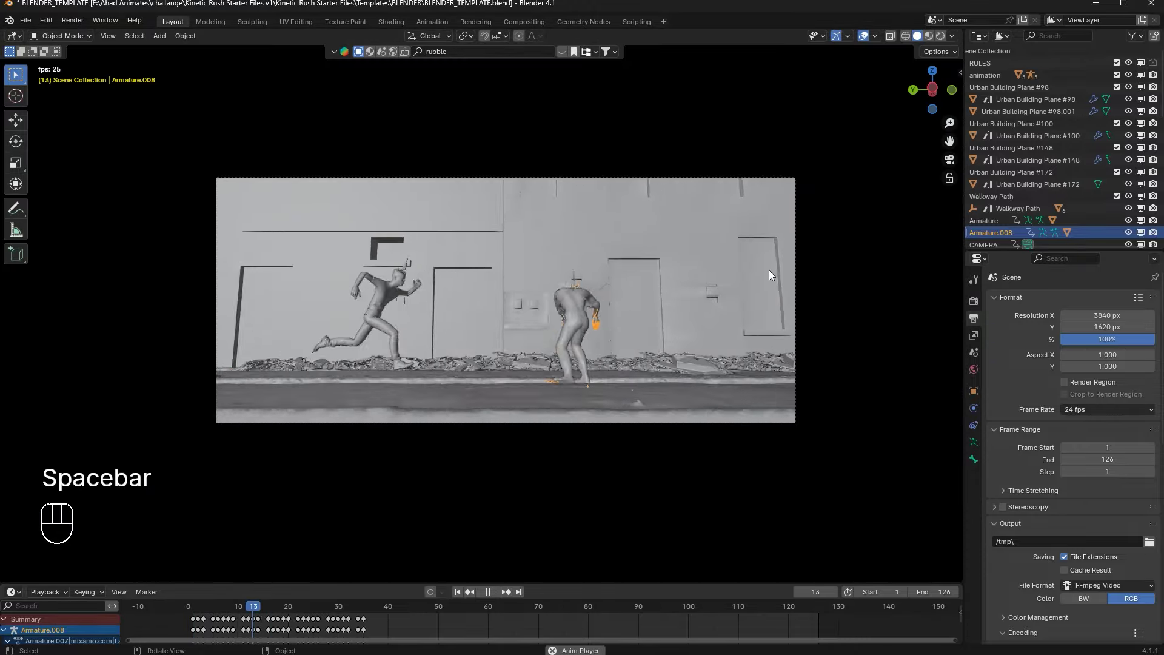
key("space")
left_click_drag(496, 360, 508, 447)
left_click(459, 593)
key("space")
middle_click(454, 453)
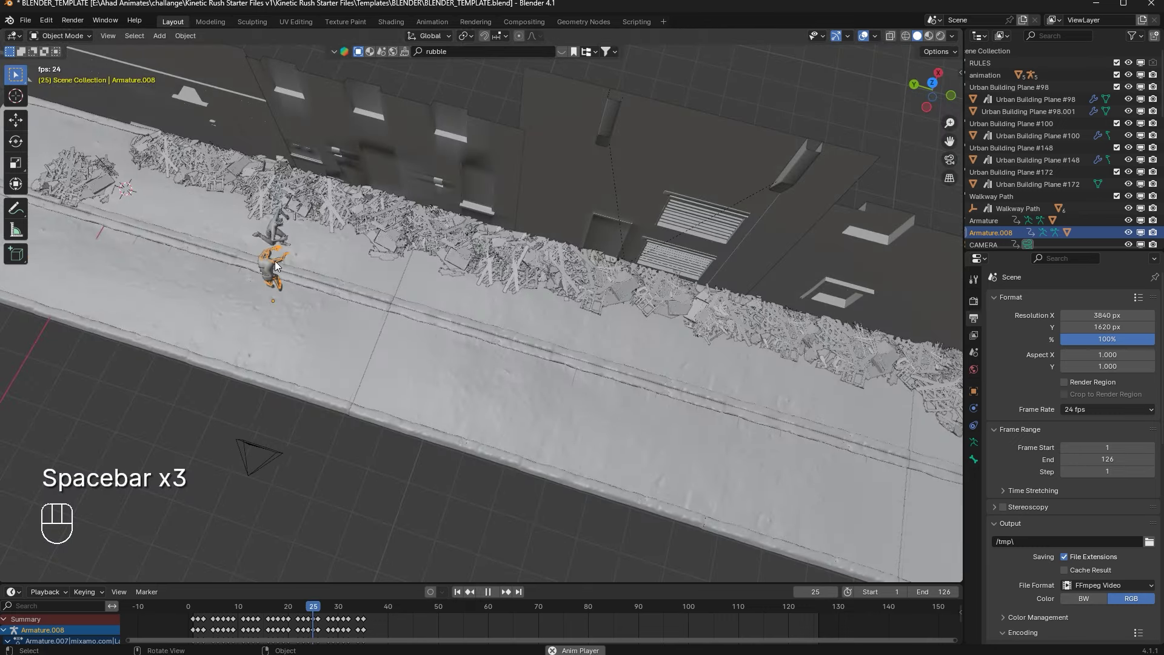
key("space")
Step: Scrub the timeline and orbit to look down the walkway at both characters
left_click_drag(460, 592, 928, 152)
left_click(959, 160)
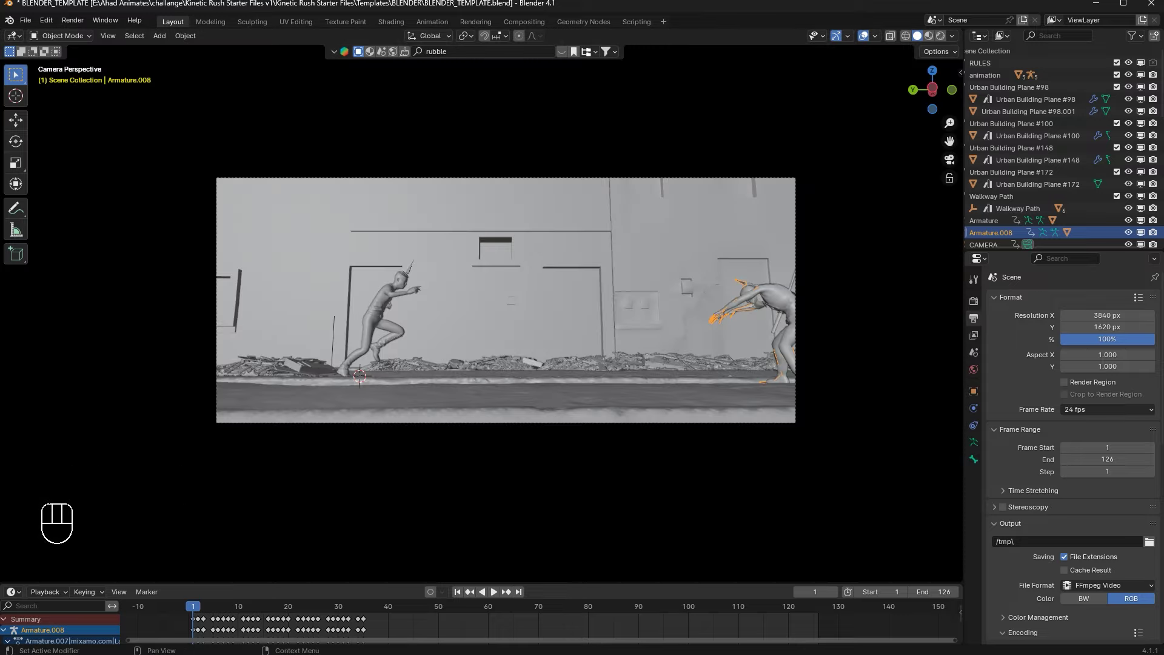
key("space")
left_click_drag(823, 317, 800, 331)
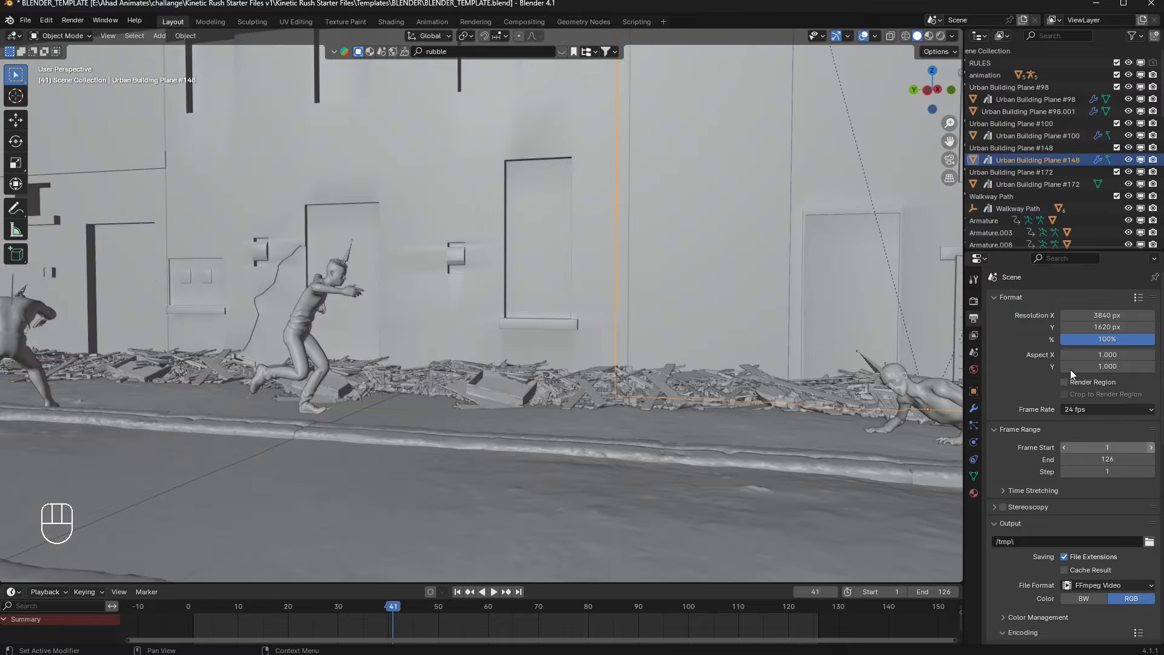
left_click_drag(881, 354, 836, 350)
middle_click(777, 360)
left_click_drag(756, 353, 755, 356)
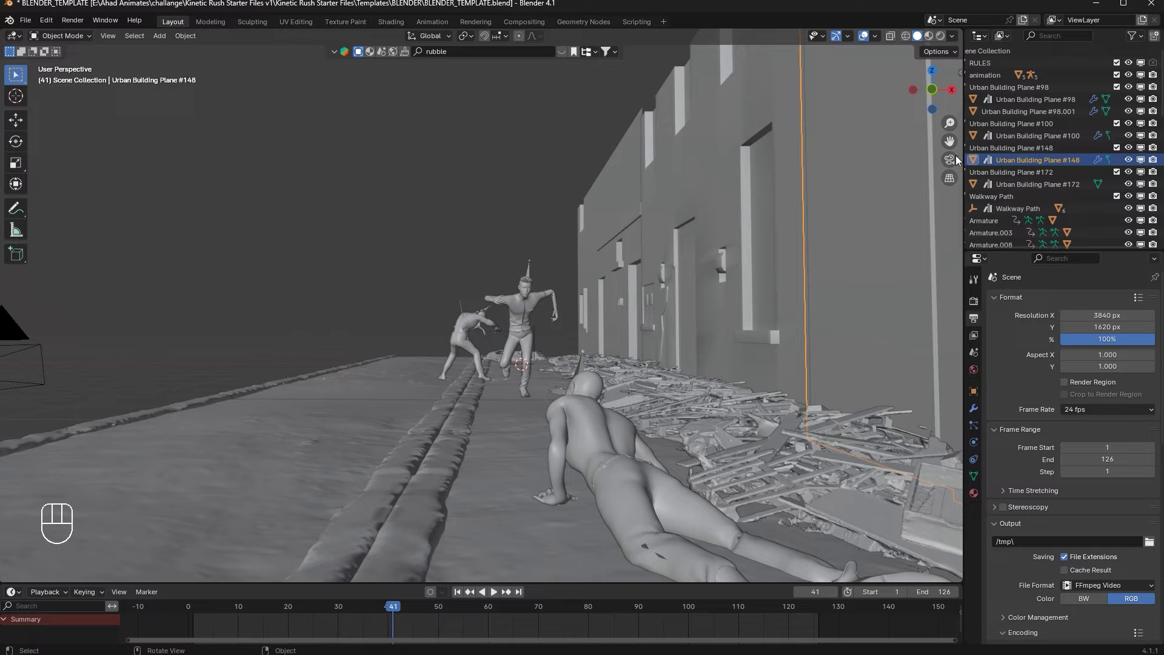
left_click(955, 166)
left_click_drag(458, 594, 338, 334)
Step: Play the camera preview to frame 112, then show the Cycles GPU Compute render settings
key("space")
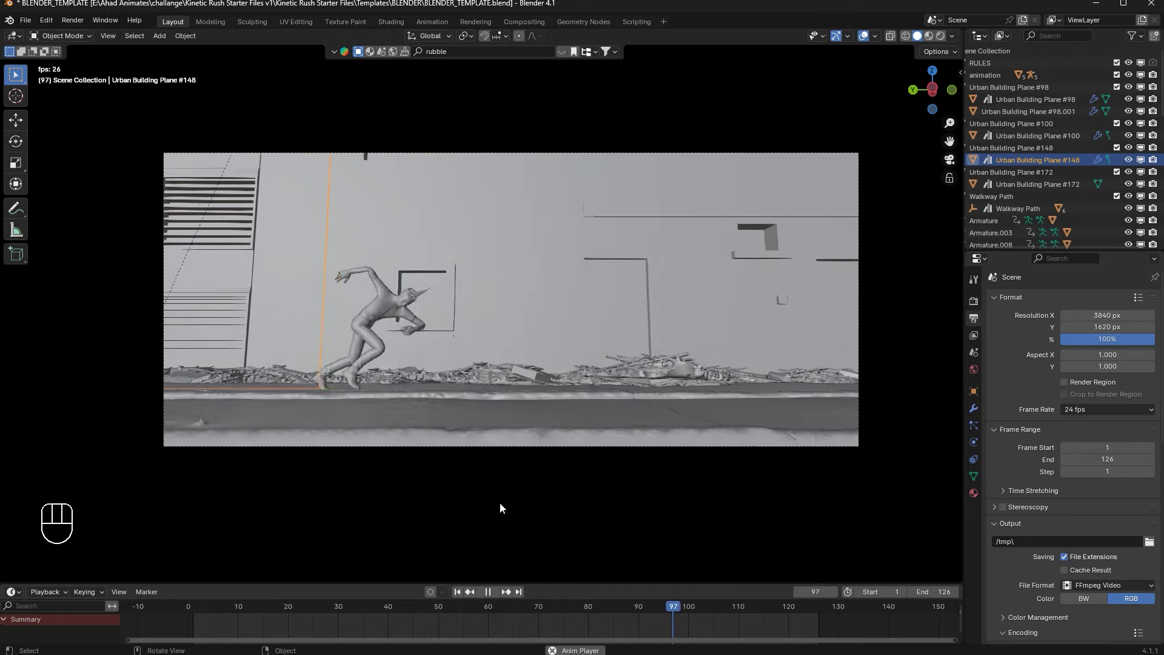
key("space")
key("space")
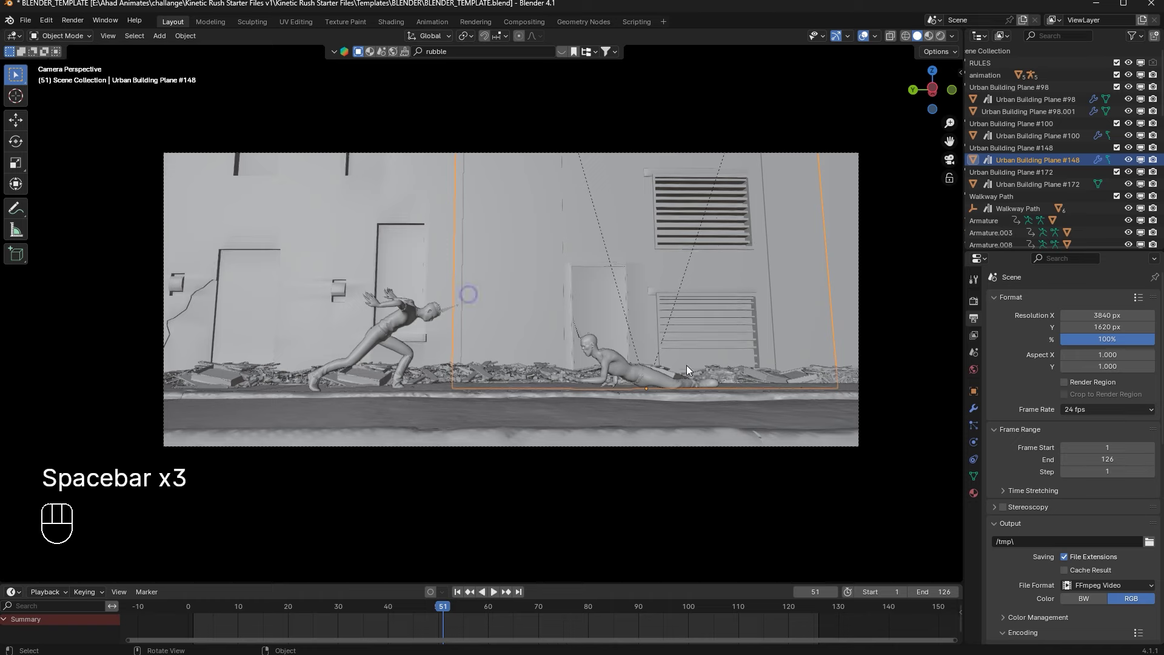
key("space")
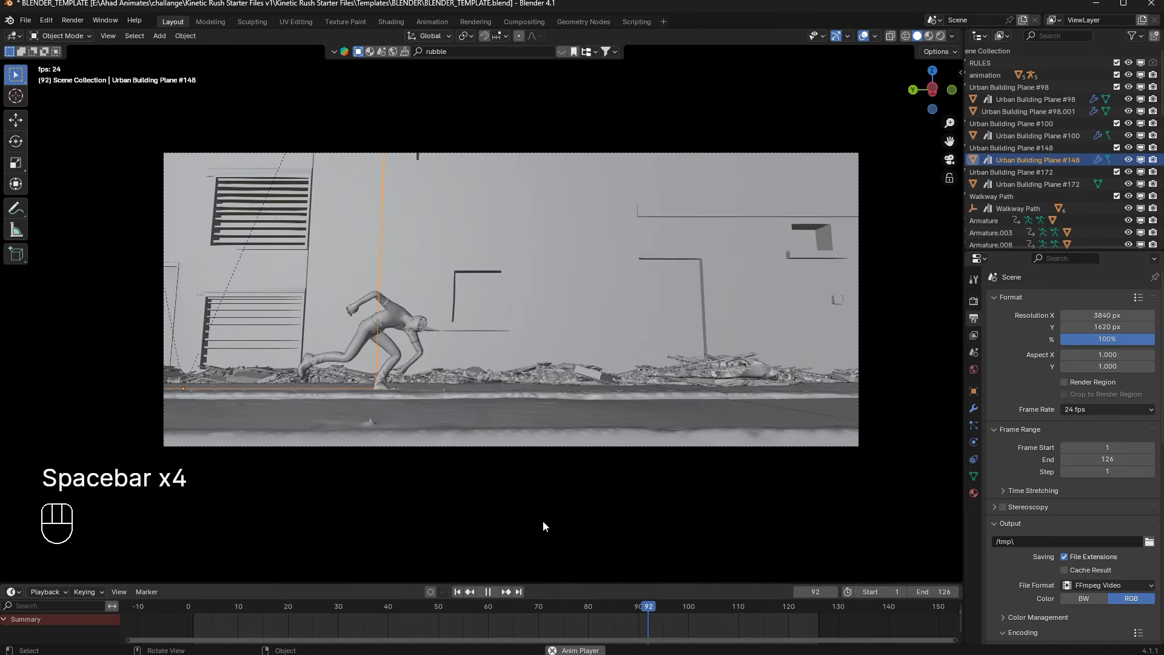
key("space")
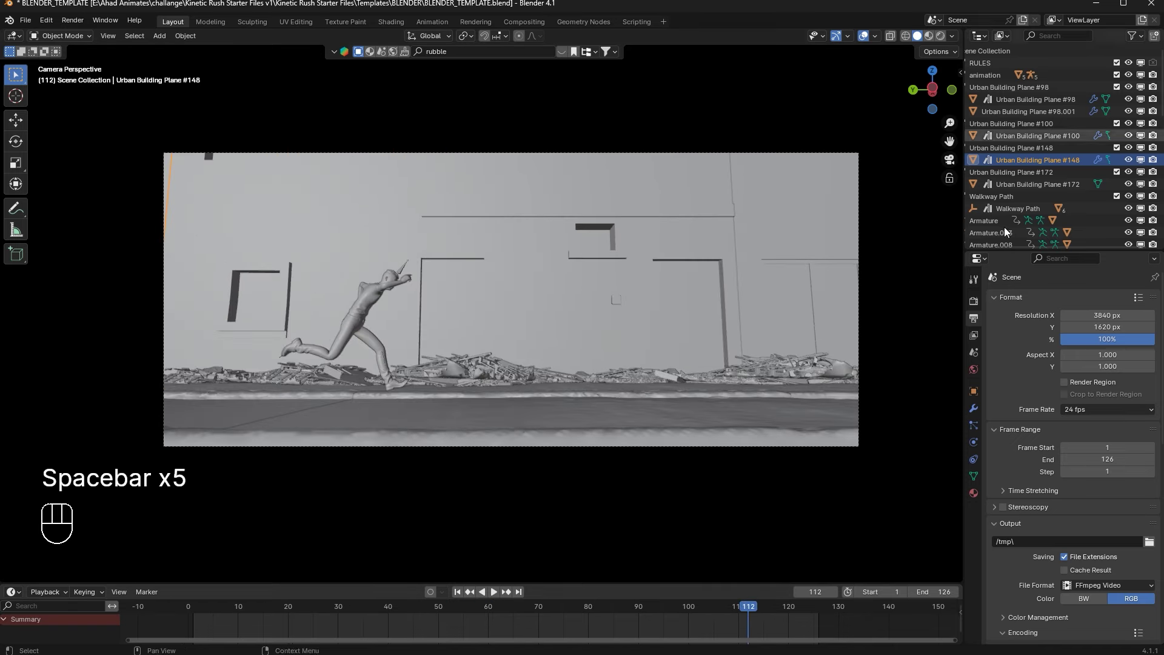
left_click(981, 305)
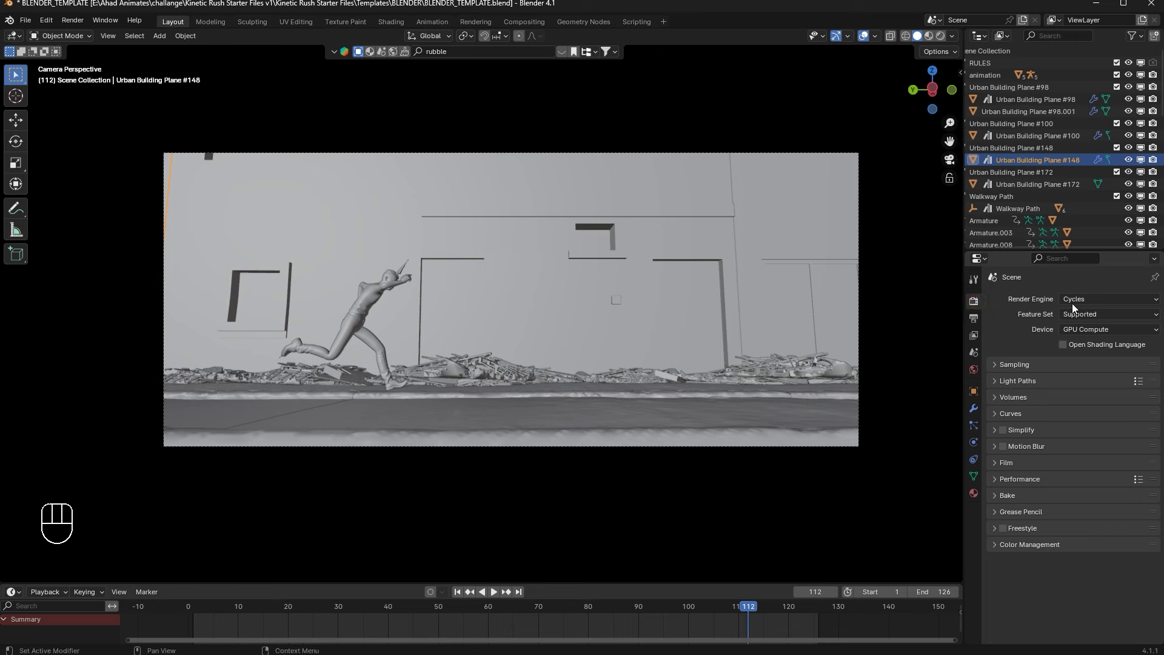
Step: Create World.001 in World Properties with a black background color at strength 1.0
left_click_drag(1077, 305, 1020, 371)
left_click(1020, 371)
left_click_drag(1018, 436, 978, 377)
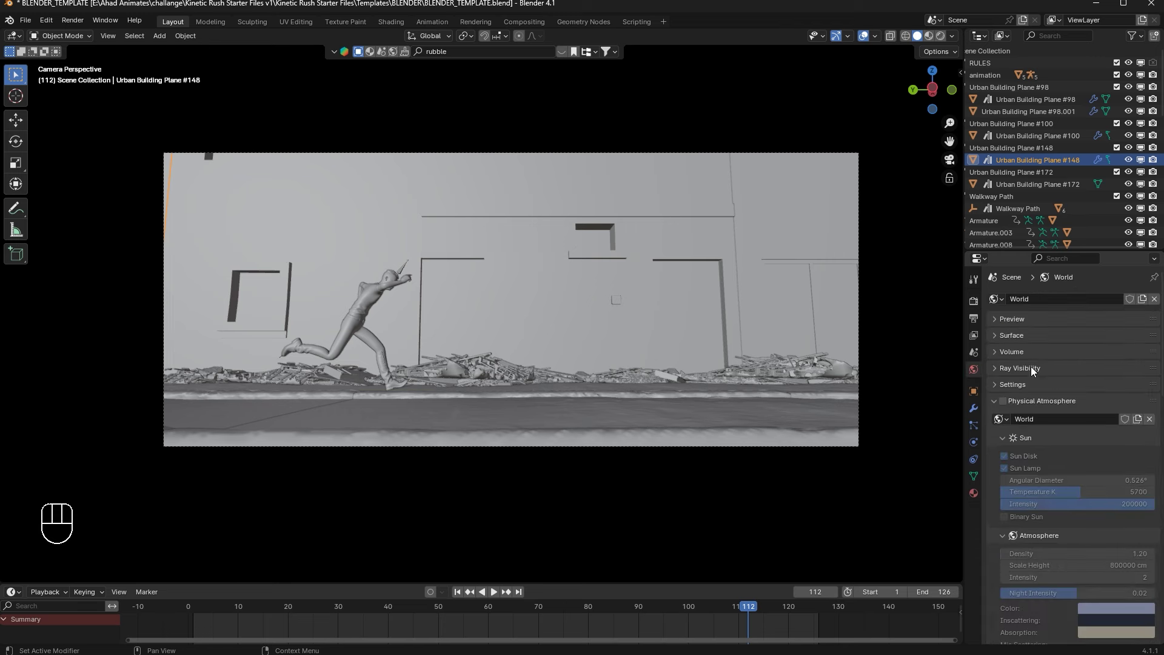
left_click_drag(1160, 303, 1111, 331)
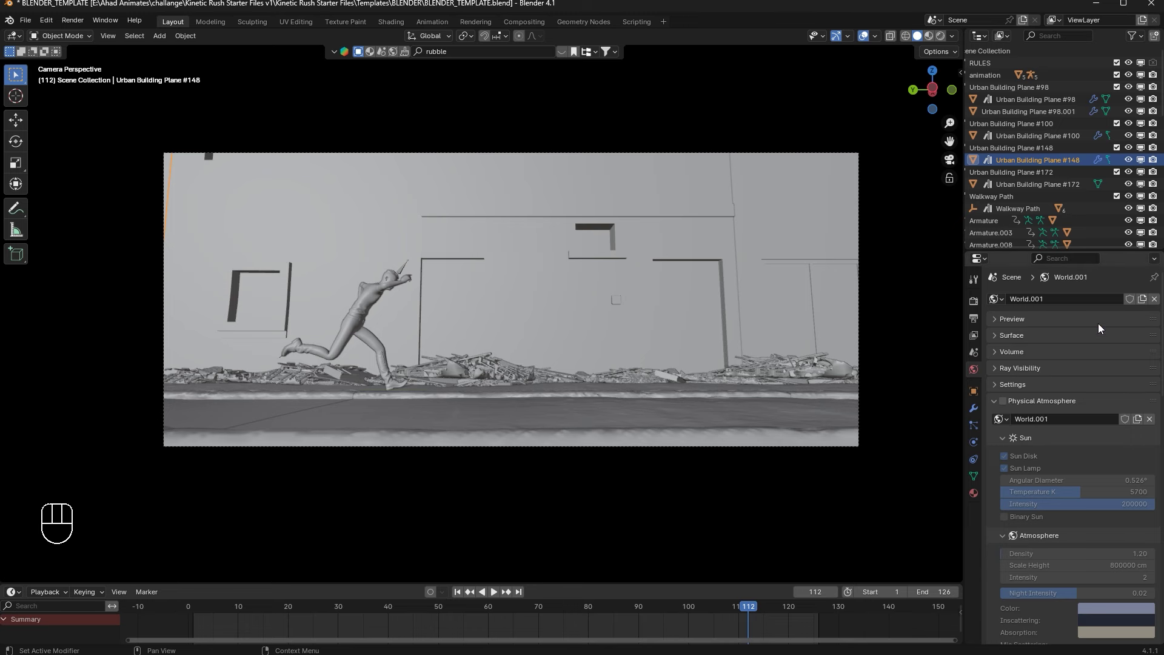
left_click(1006, 323)
left_click(1008, 342)
left_click(1088, 378)
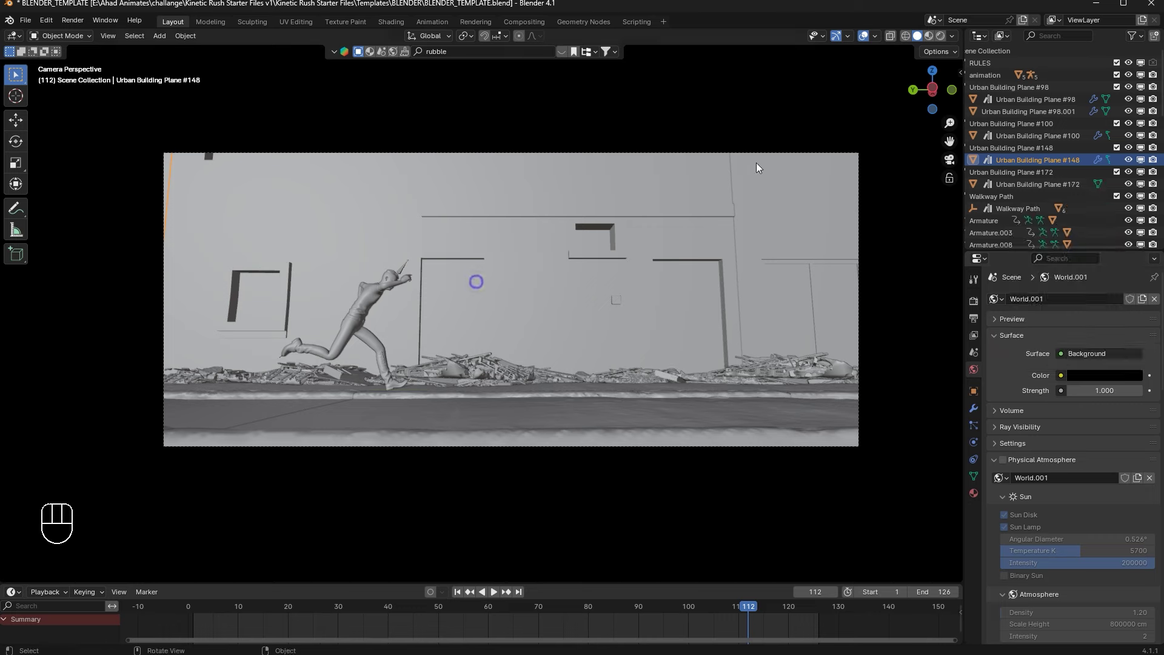
Step: Leave the camera view and add a cube mesh to the scene with Shift+A
middle_click(656, 253)
middle_click(625, 266)
left_click(676, 162)
key("shift+a")
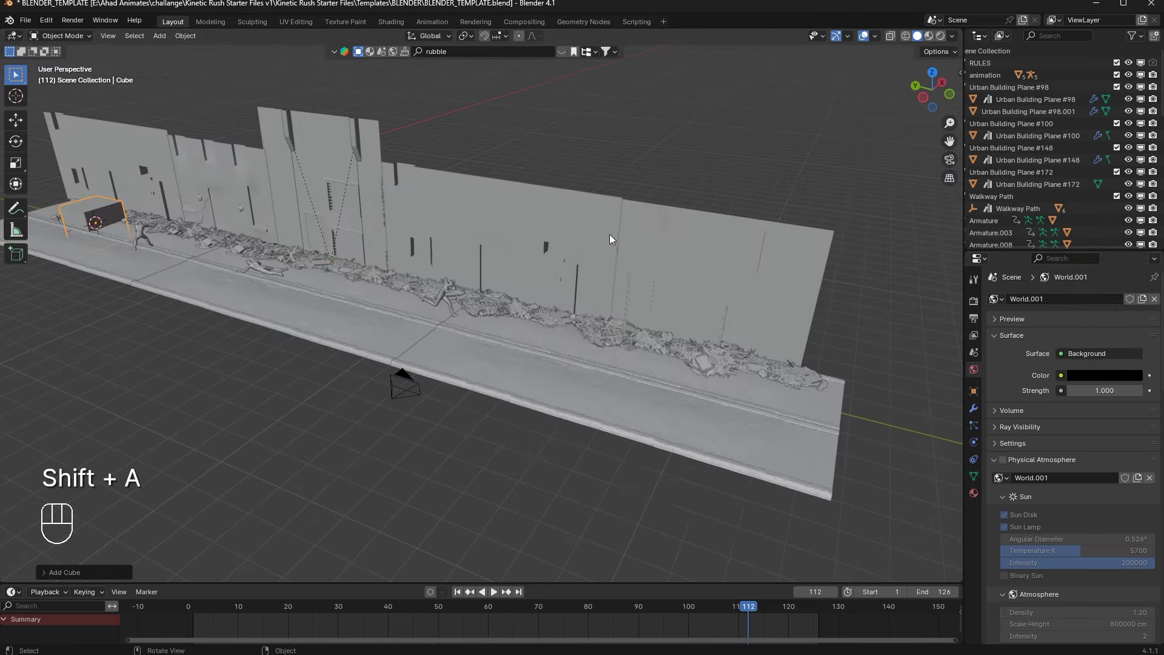
Step: Enlarge the new cube and stretch it along the alley, viewing it in X-ray to see the scene inside
left_click_drag(605, 270, 608, 269)
key("s")
left_click_drag(397, 248, 555, 223)
key("g")
left_click_drag(492, 198, 410, 218)
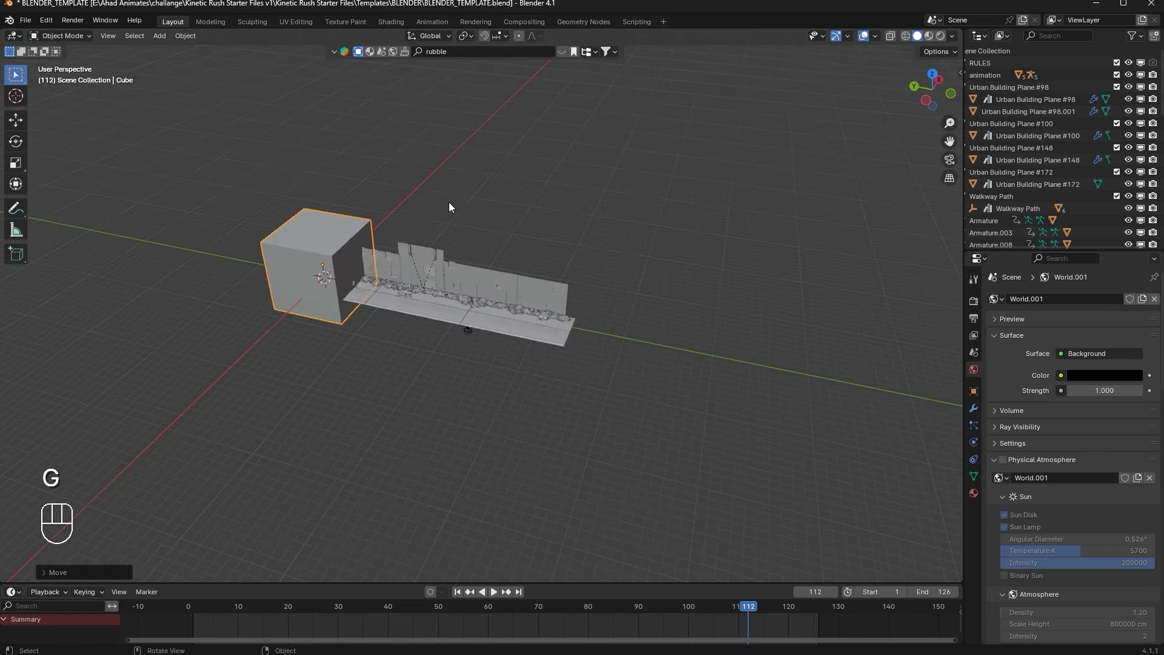
key("s")
key("g")
left_click(892, 44)
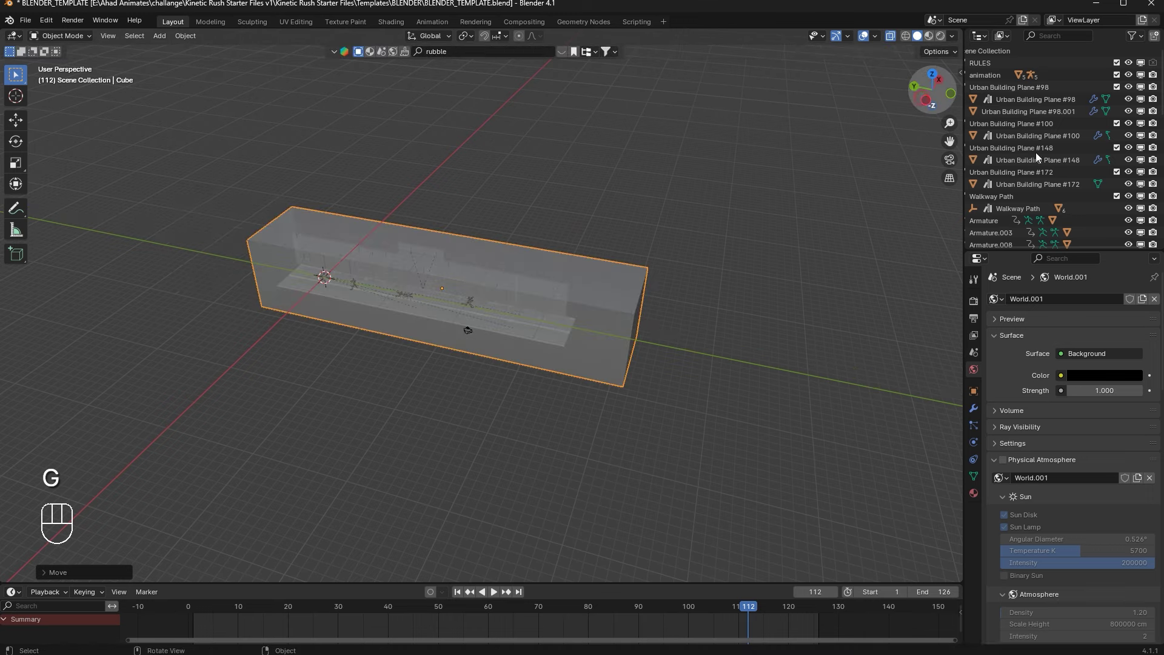
left_click(776, 377)
Step: Widen the cube across the alley and shift it sideways so the walls sit inside
middle_click(891, 255)
left_click_drag(907, 260, 874, 265)
key("s")
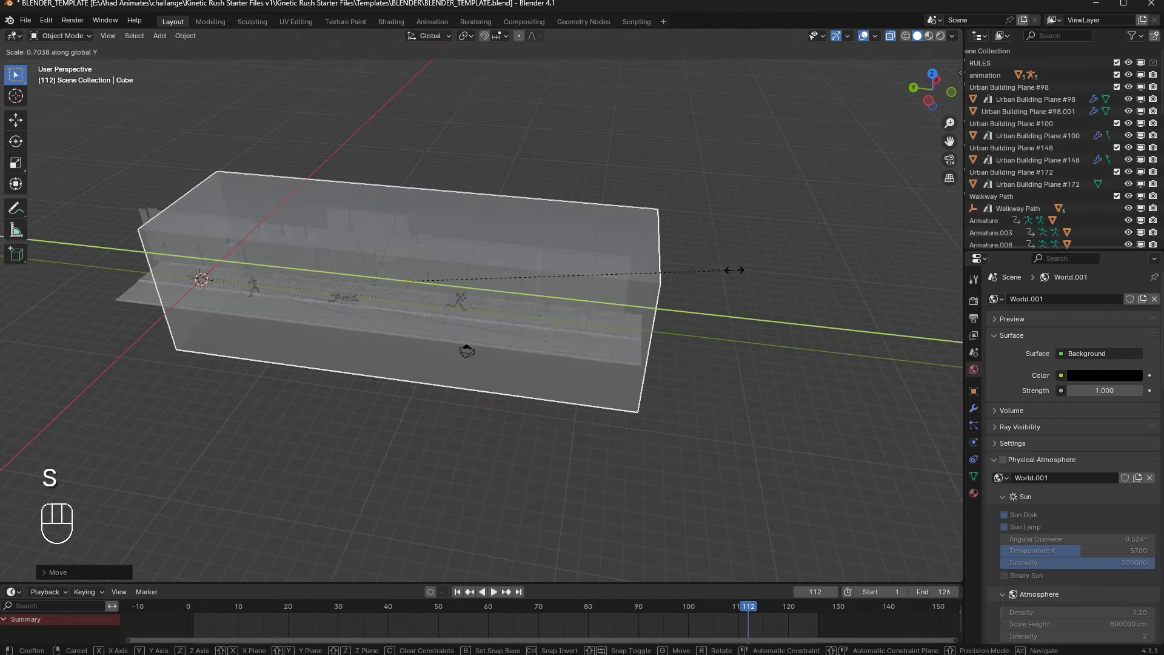
key("g")
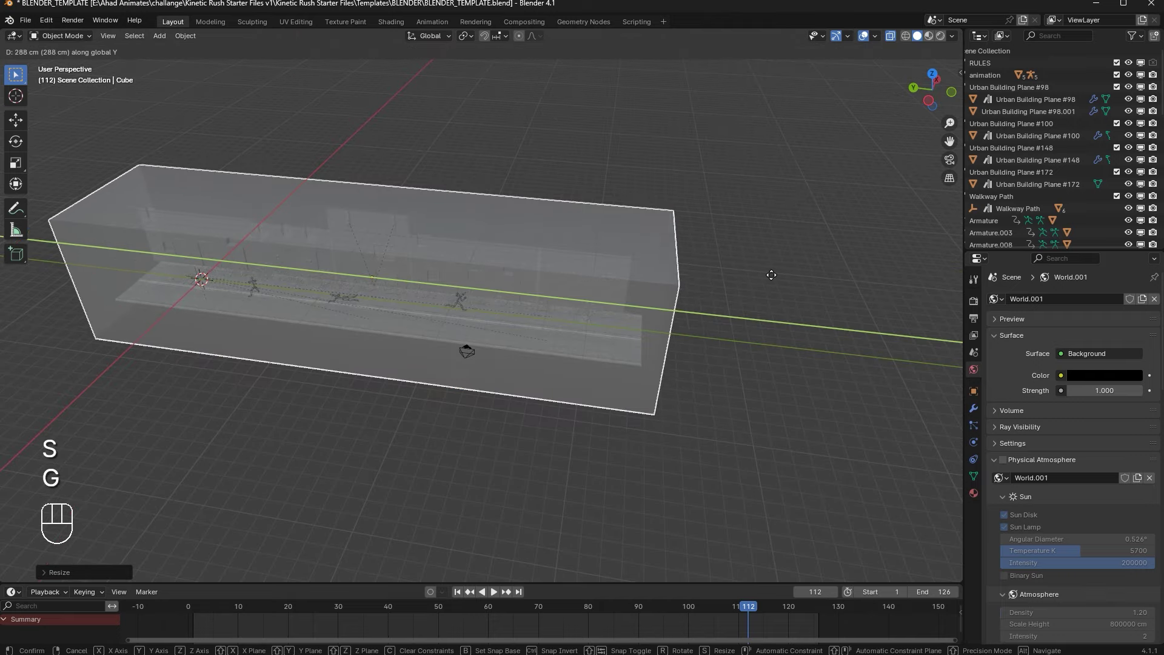
left_click(792, 263)
key("s")
left_click_drag(706, 255, 825, 118)
Step: Alternate small scales and moves on the cube until the walkway and rubble are fully covered
key("s")
key("g")
key("s")
key("g")
key("s")
key("g")
key("s")
key("g")
Step: Check the cube's fit from several angles and make it opaque again
left_click_drag(893, 41, 854, 133)
middle_click(854, 133)
middle_click(780, 195)
key("g")
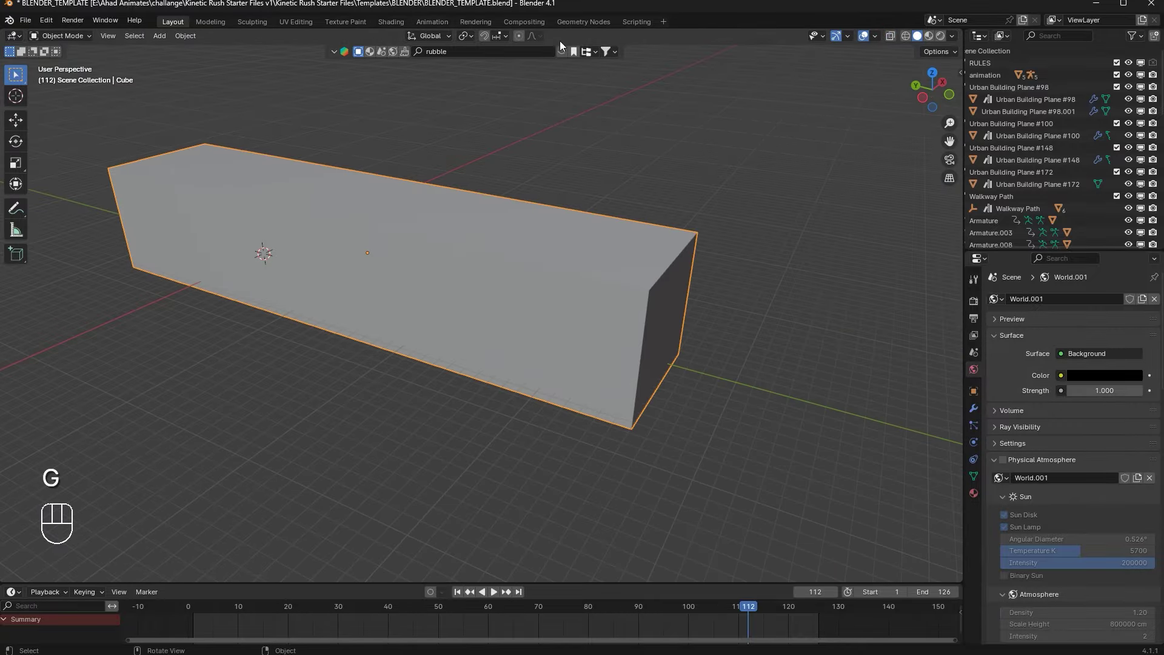
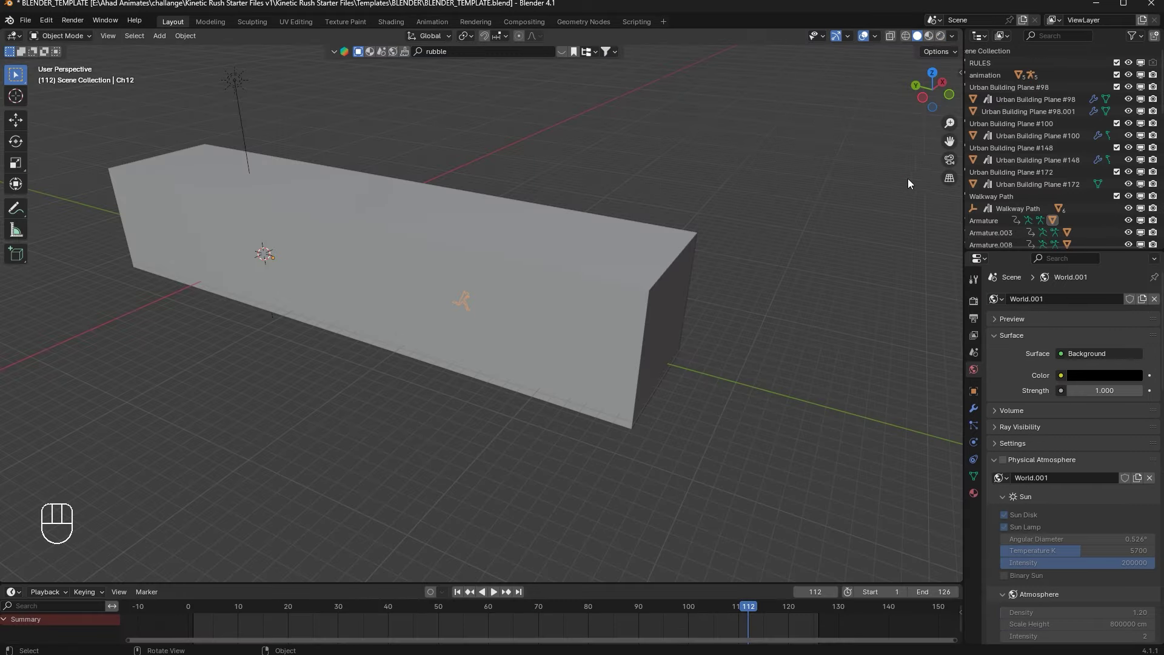
Step: Add a Sun light above the enclosed alley and select it in the viewport
left_click(943, 188)
left_click(949, 160)
left_click(682, 229)
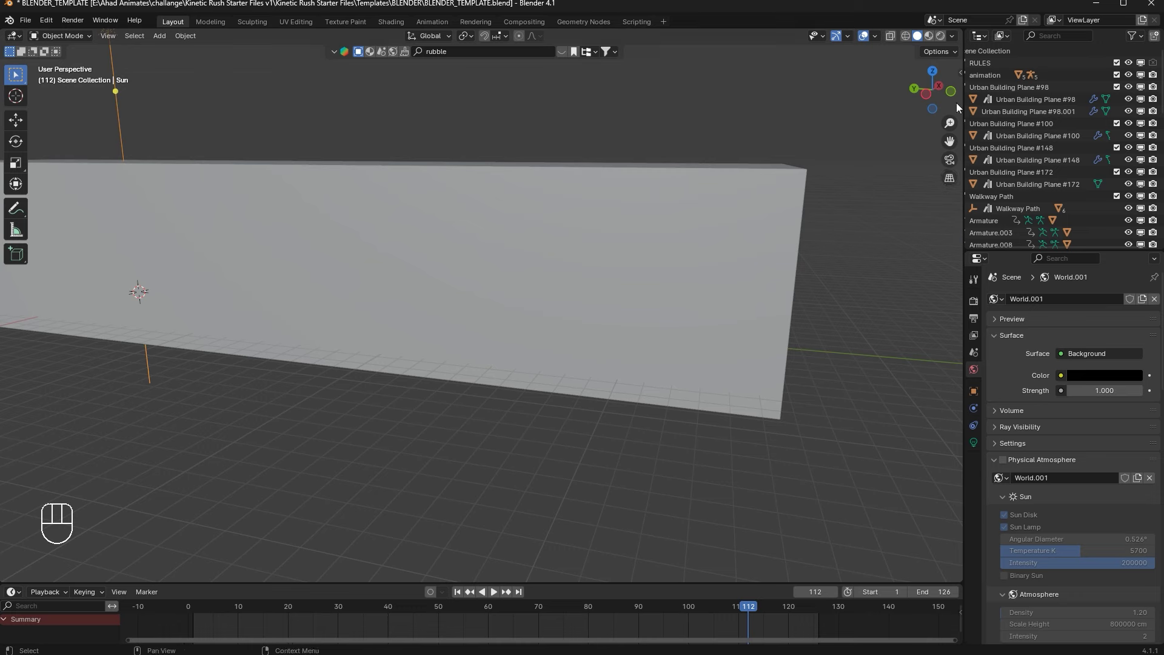
Step: Angle the sun while looking through the scene camera, then return to a free view
left_click(955, 161)
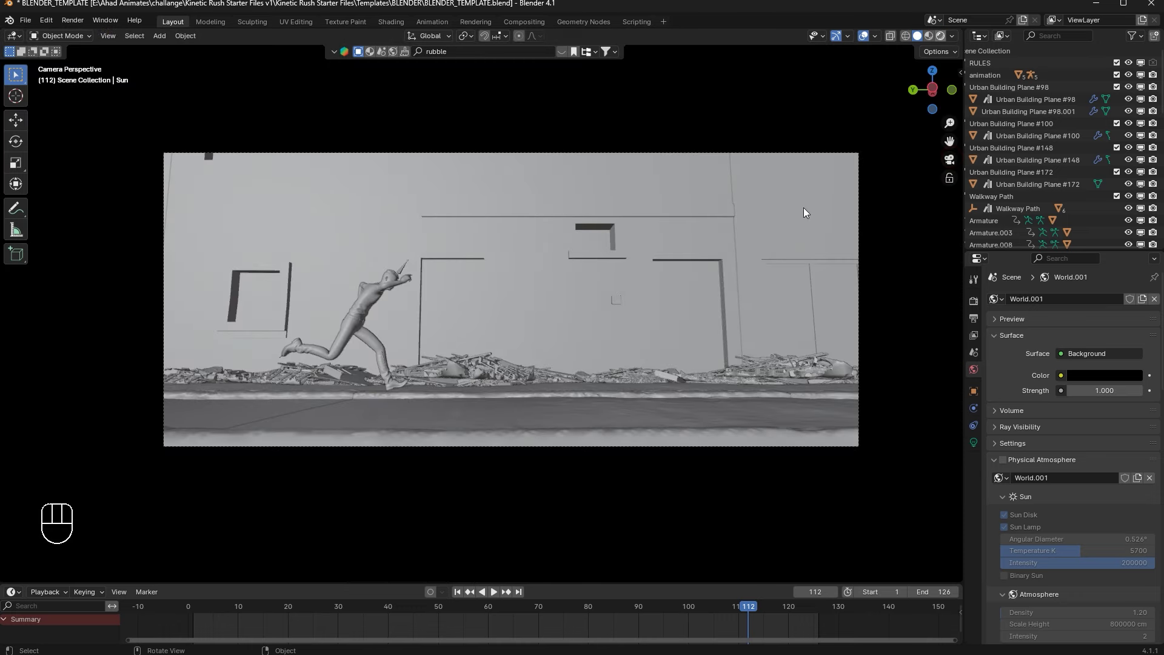
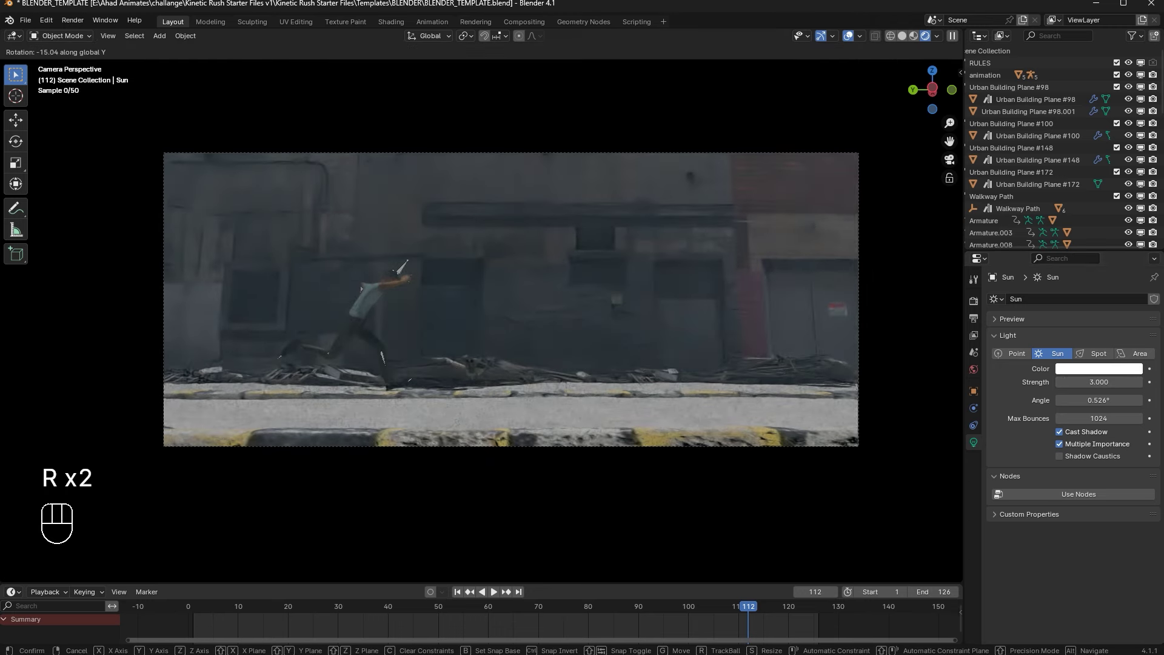
key("r")
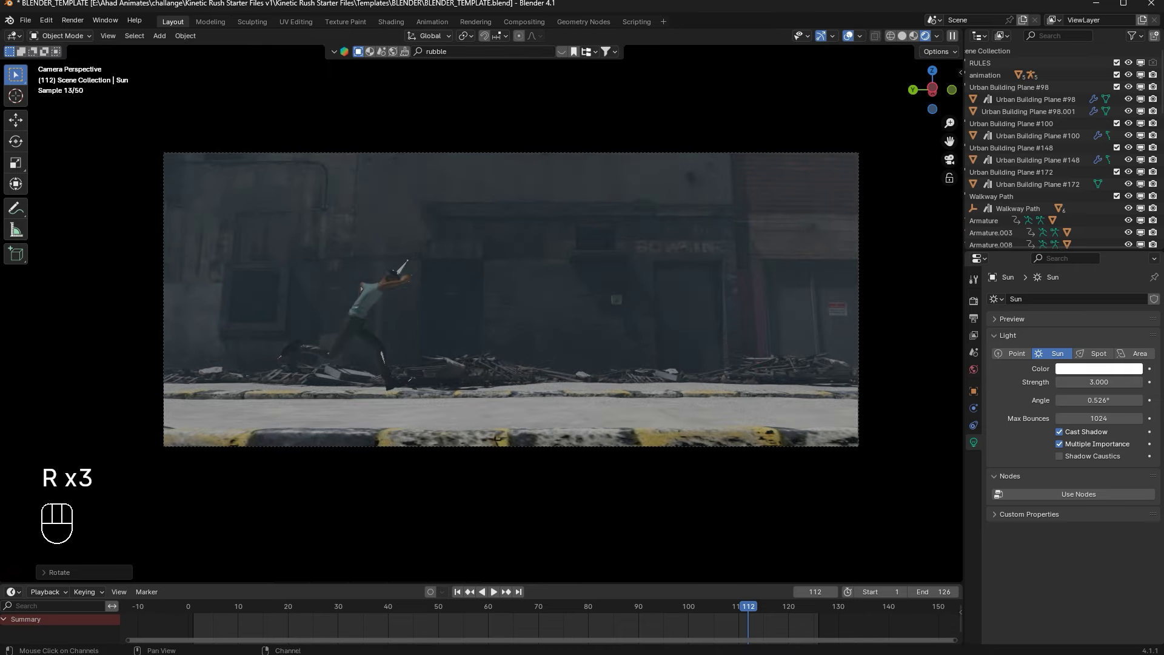
middle_click(611, 498)
left_click_drag(590, 239, 769, 300)
key("ctrl+z")
Step: Tint the sun's light colour pale blue in its Light properties, then select the enclosing cube
left_click(1097, 373)
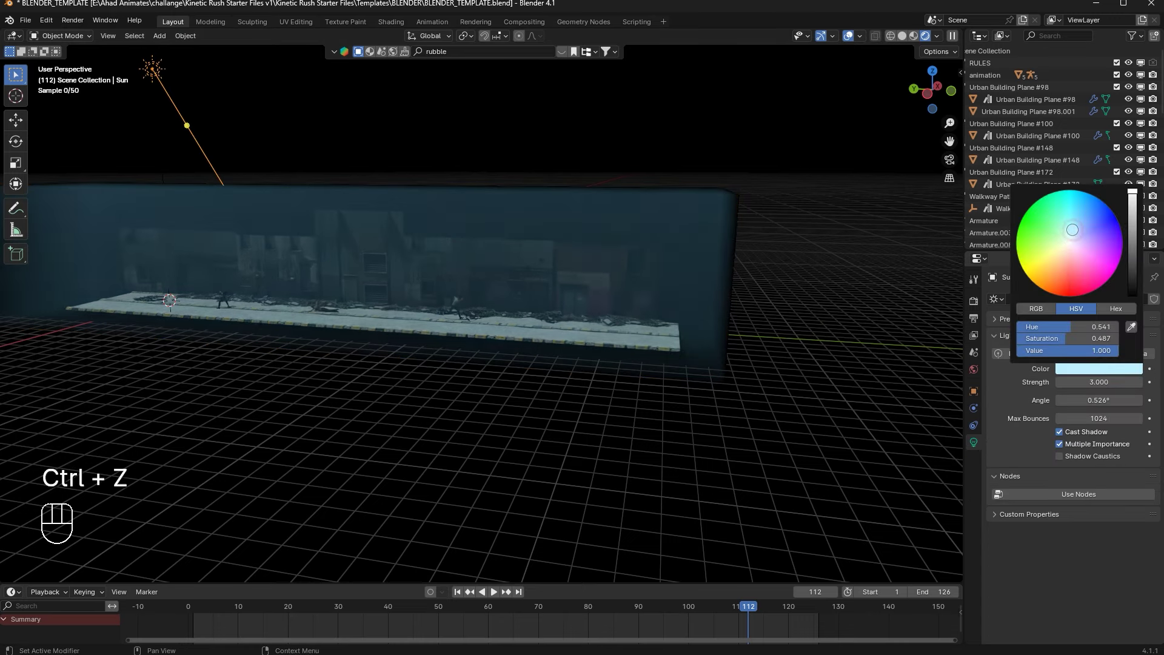
left_click_drag(1123, 369, 1094, 290)
left_click(809, 329)
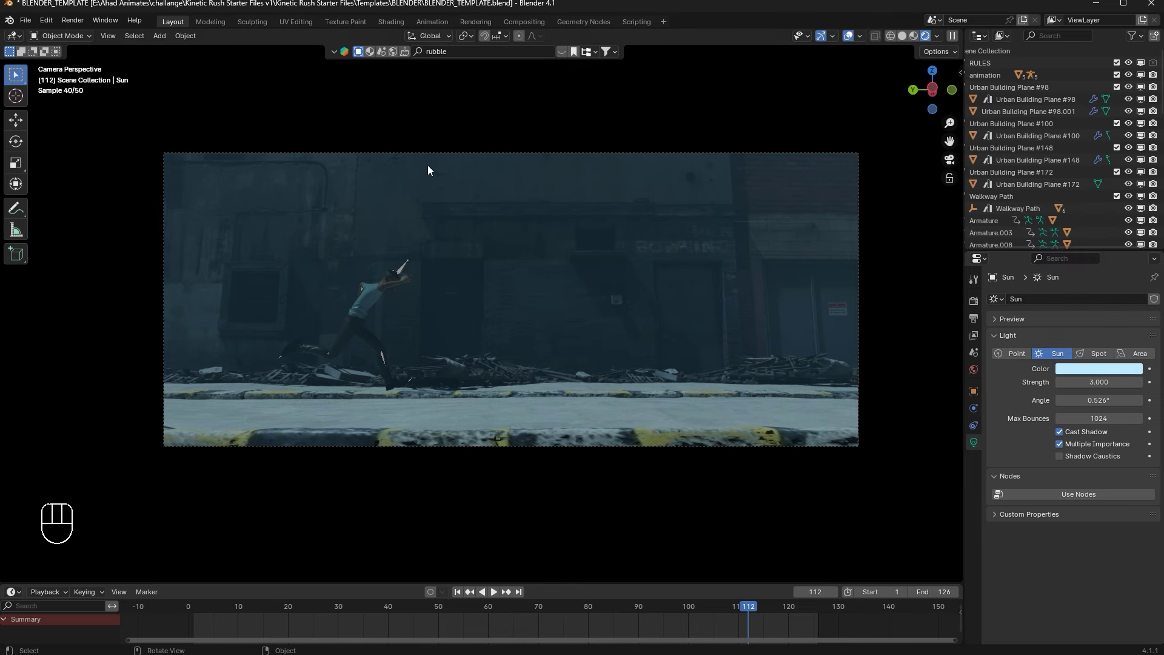
left_click_drag(1093, 373, 1116, 334)
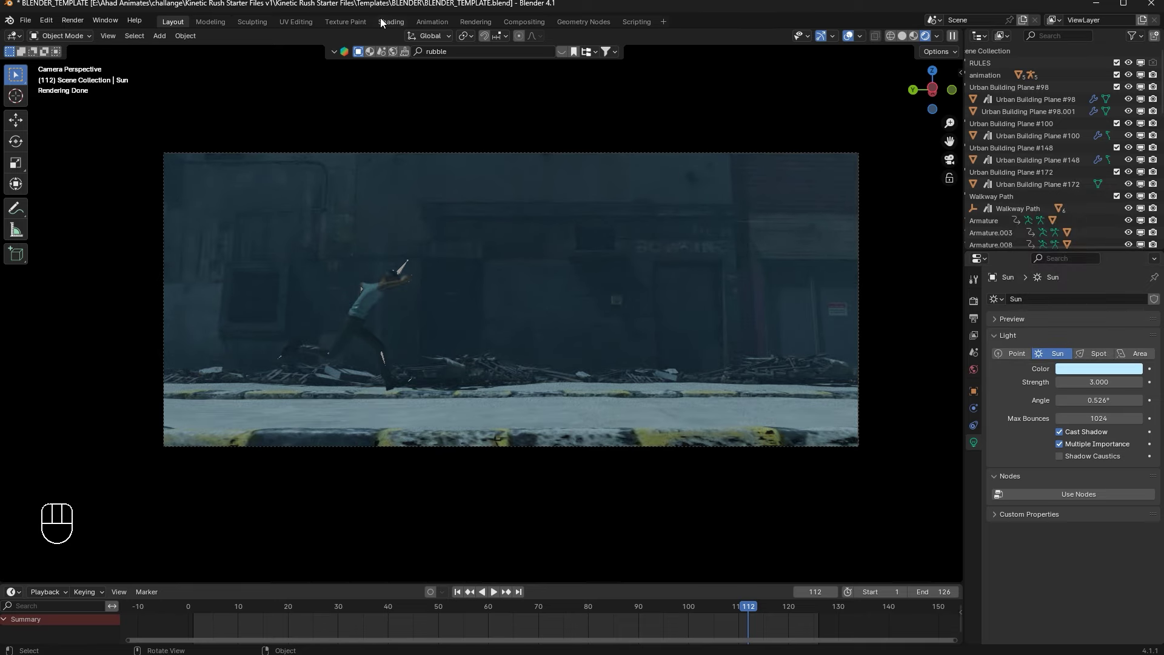
middle_click(537, 276)
left_click(559, 242)
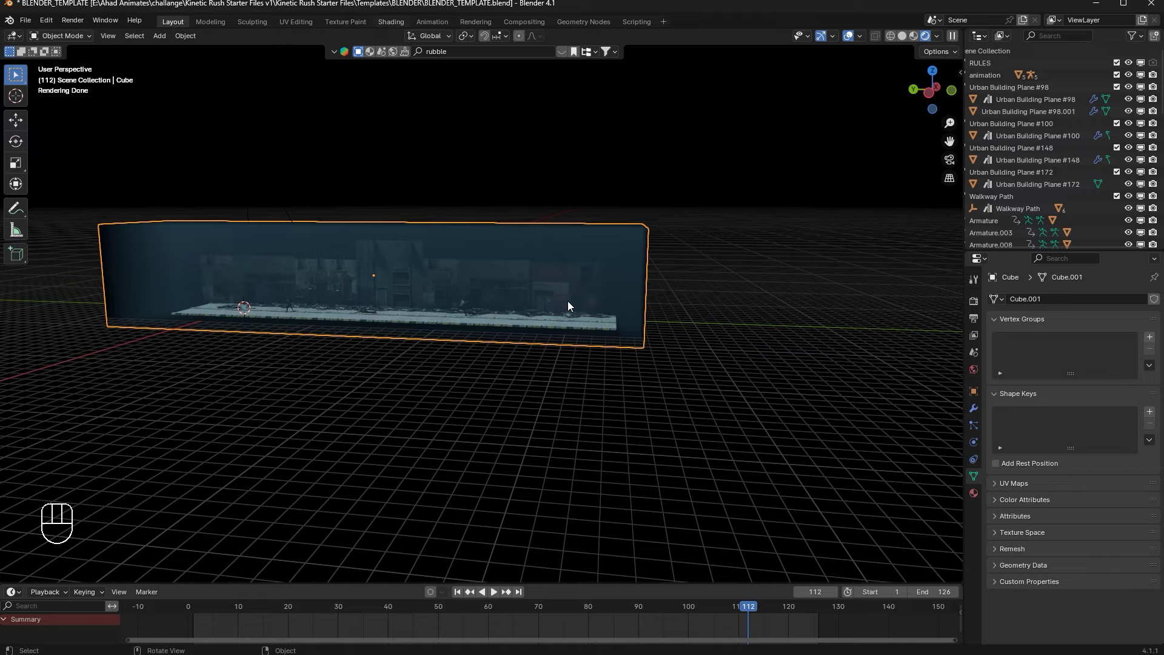
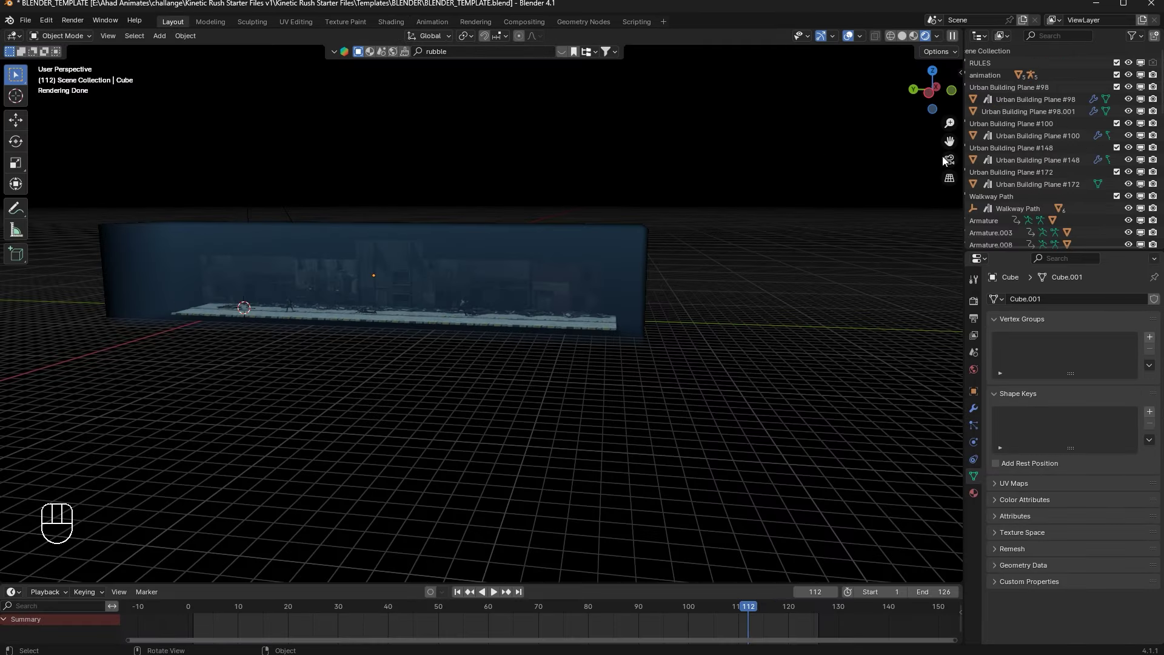
Step: Play the run animation through the camera, stop back at frame 1 and switch to solid shading
key("space")
key("space")
key("space")
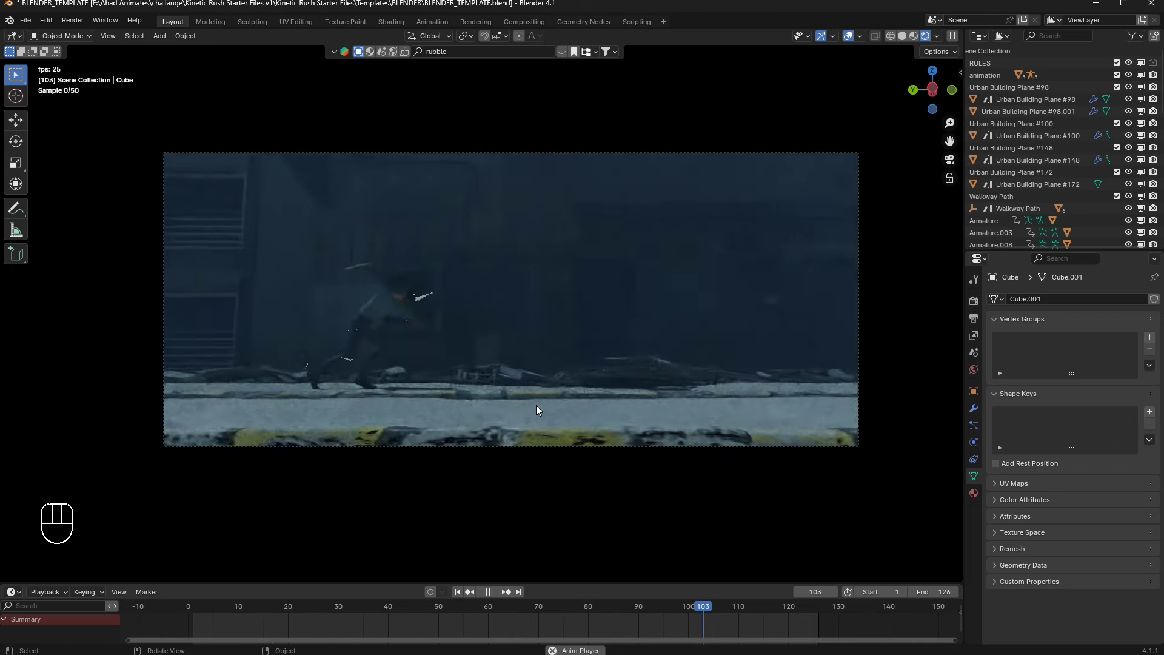
key("space")
left_click(462, 594)
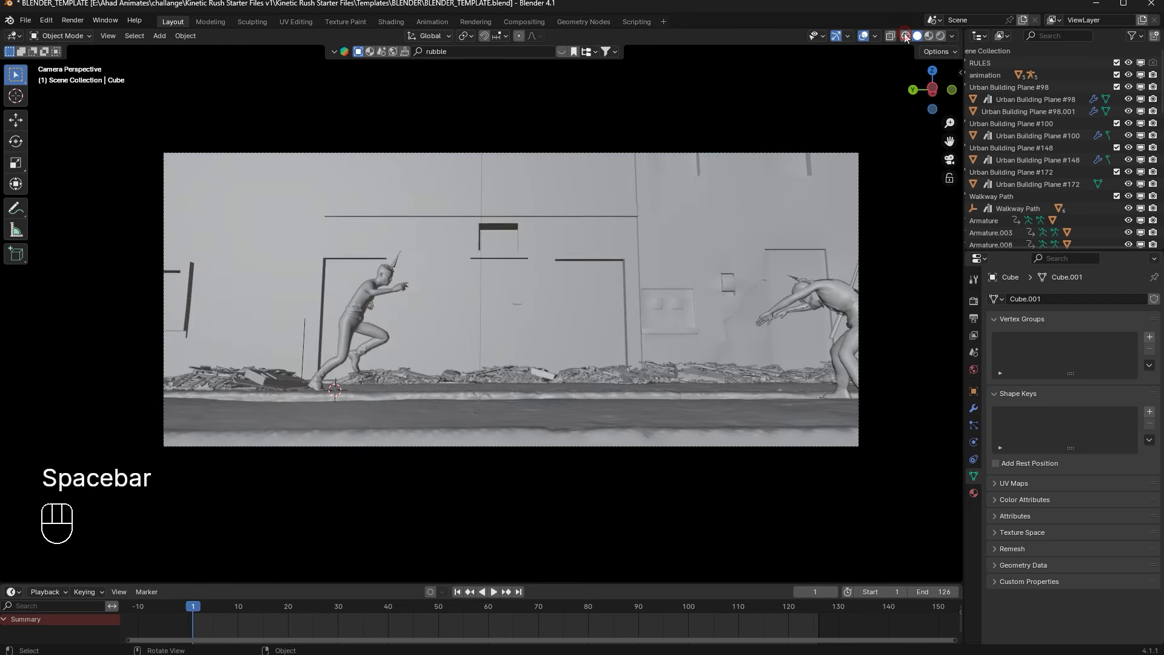